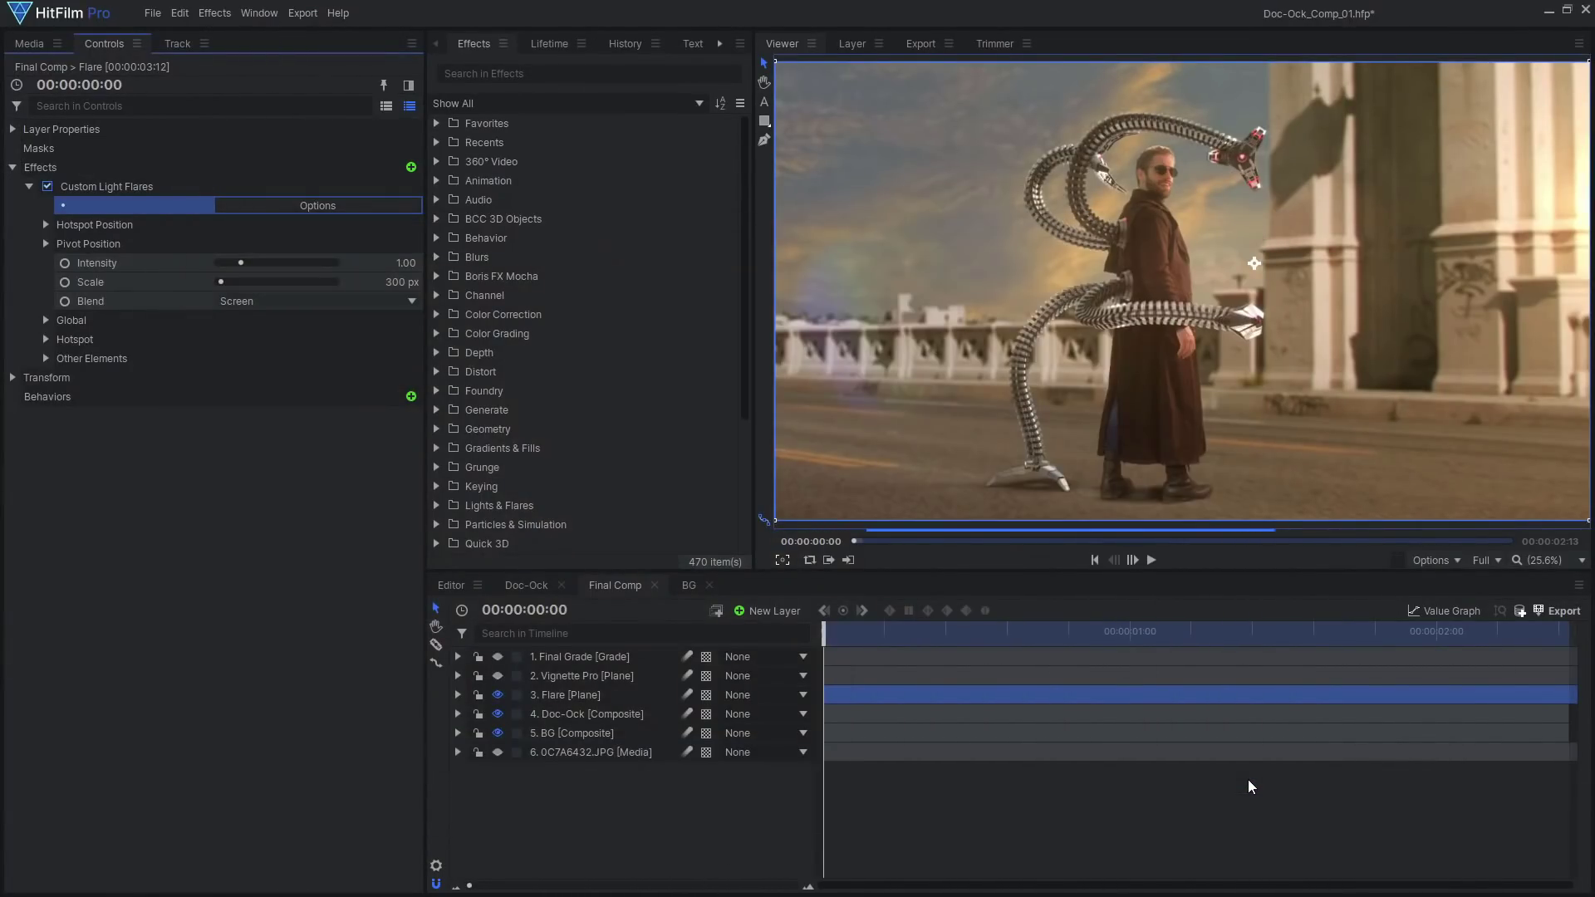
Scrub through the tracked clip and rotate the area light toward the arms in the intro preview.
key(g)
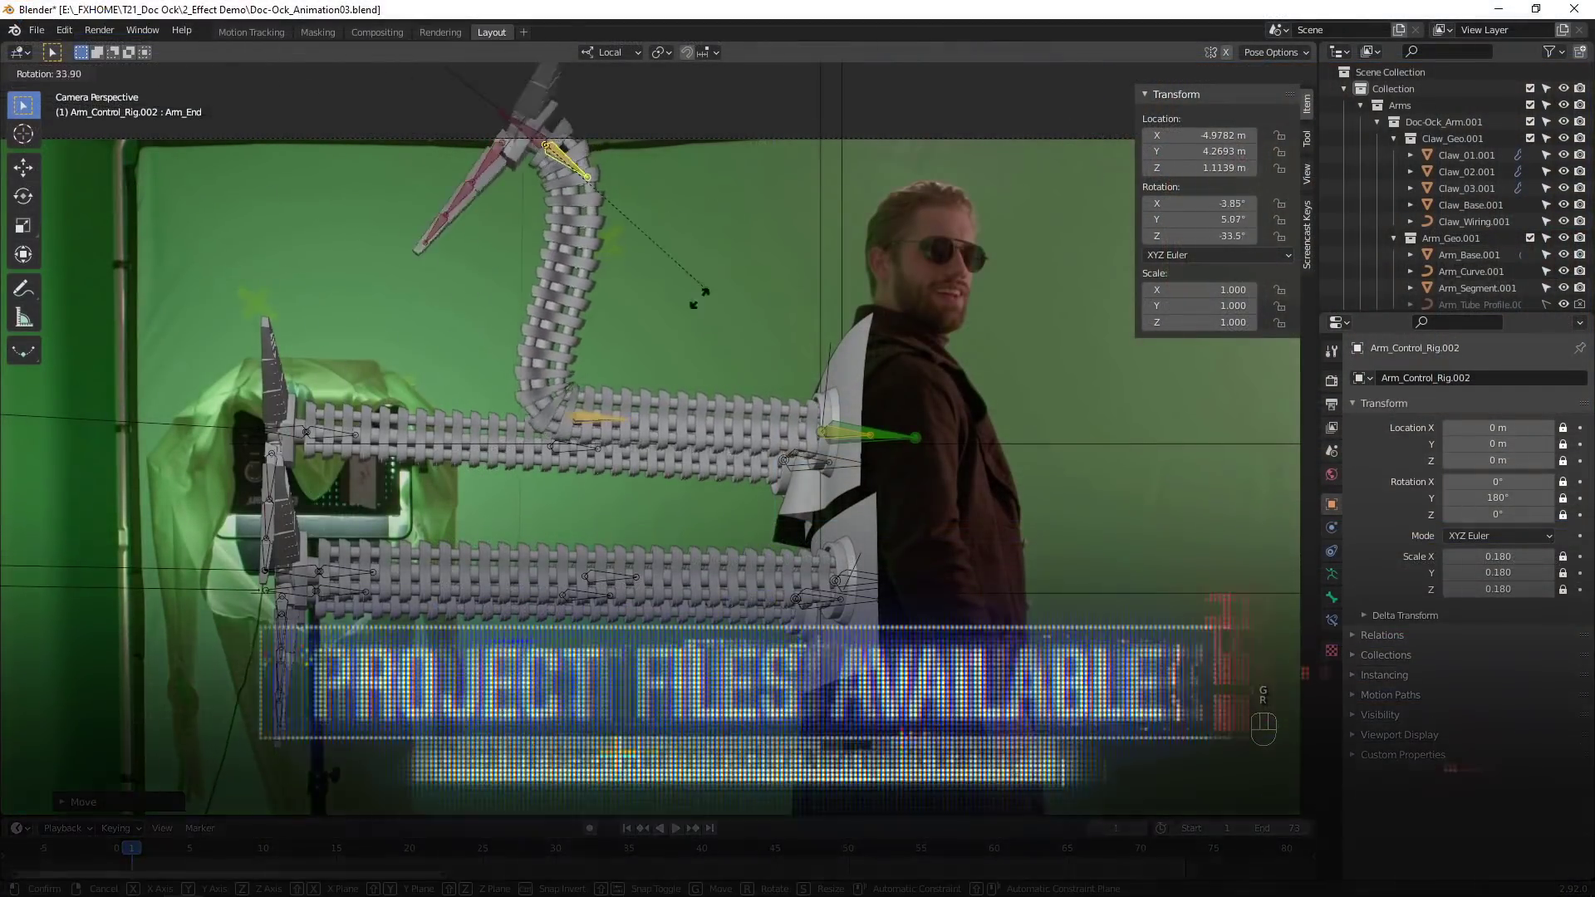
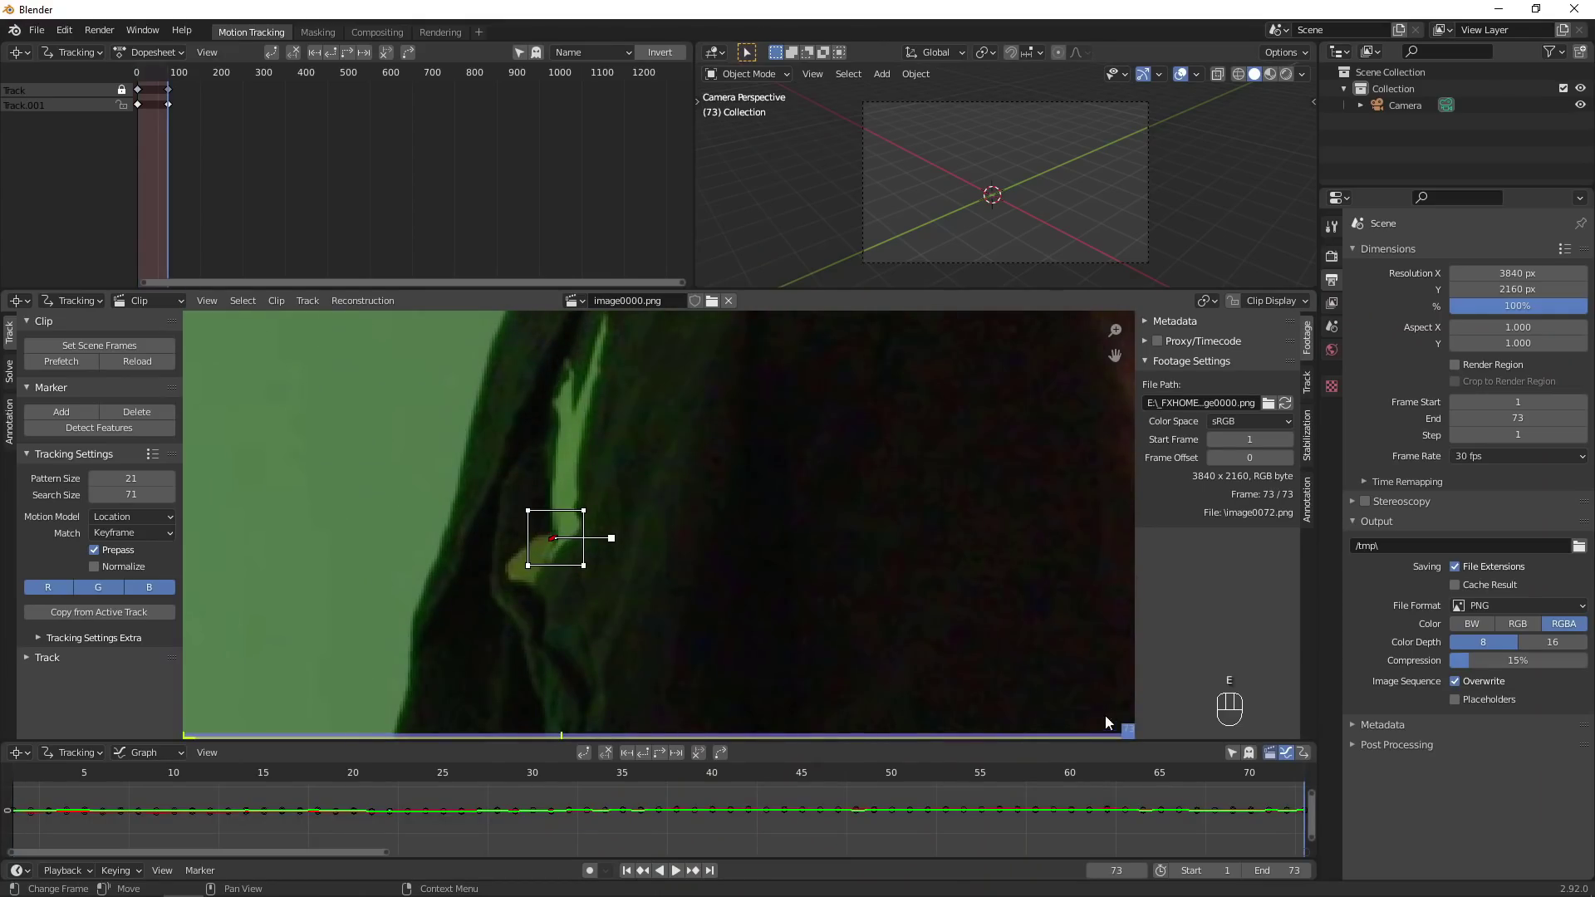
drag(1134, 739, 470, 739)
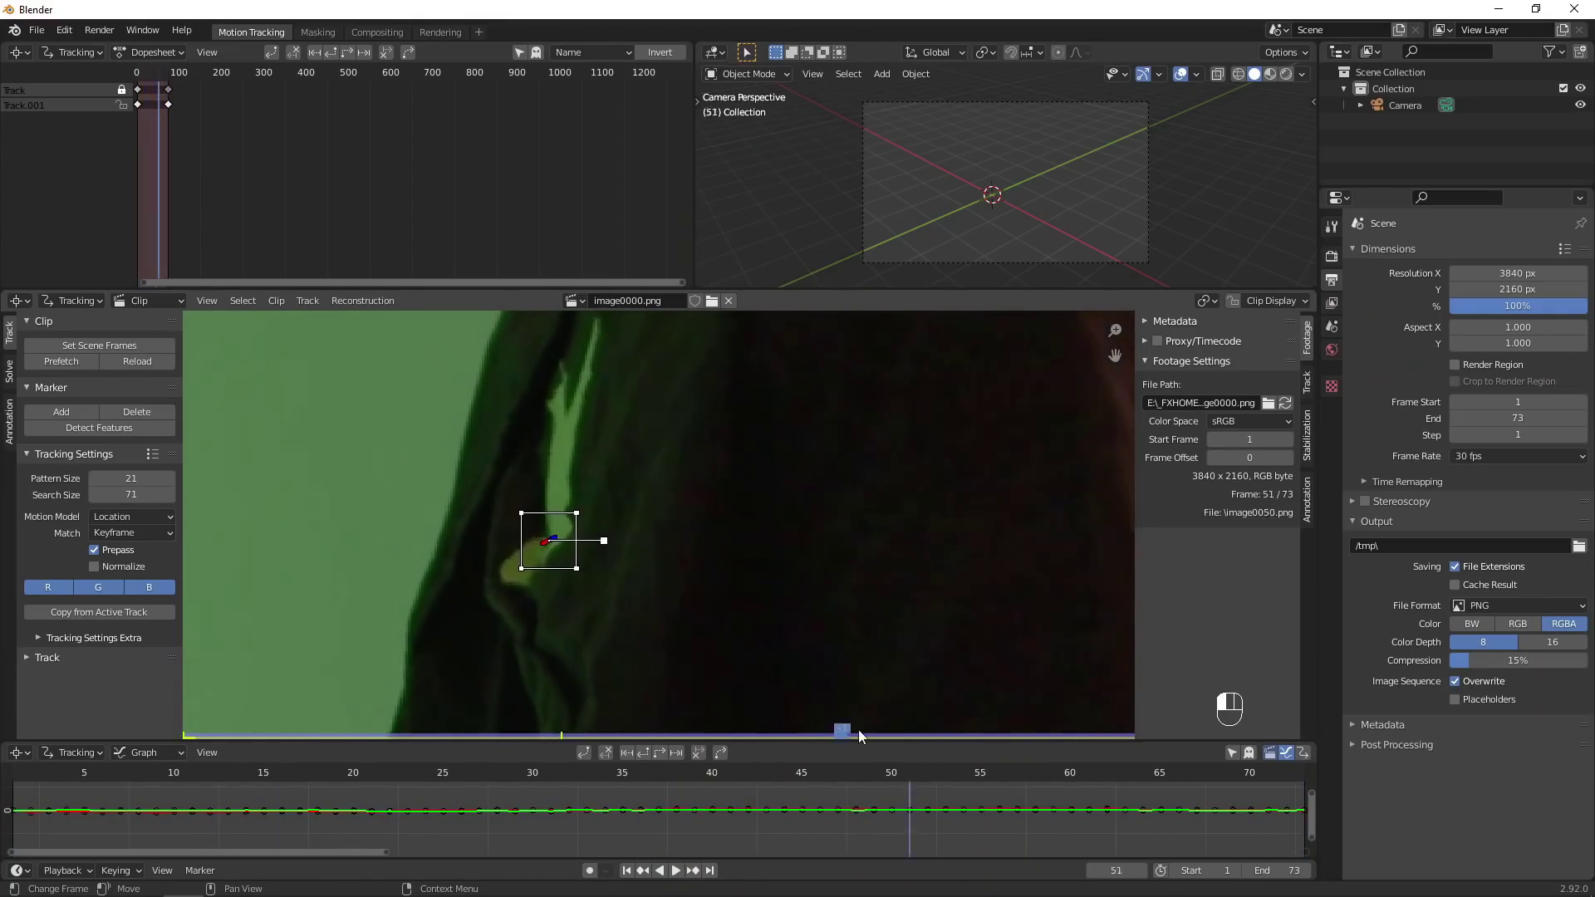
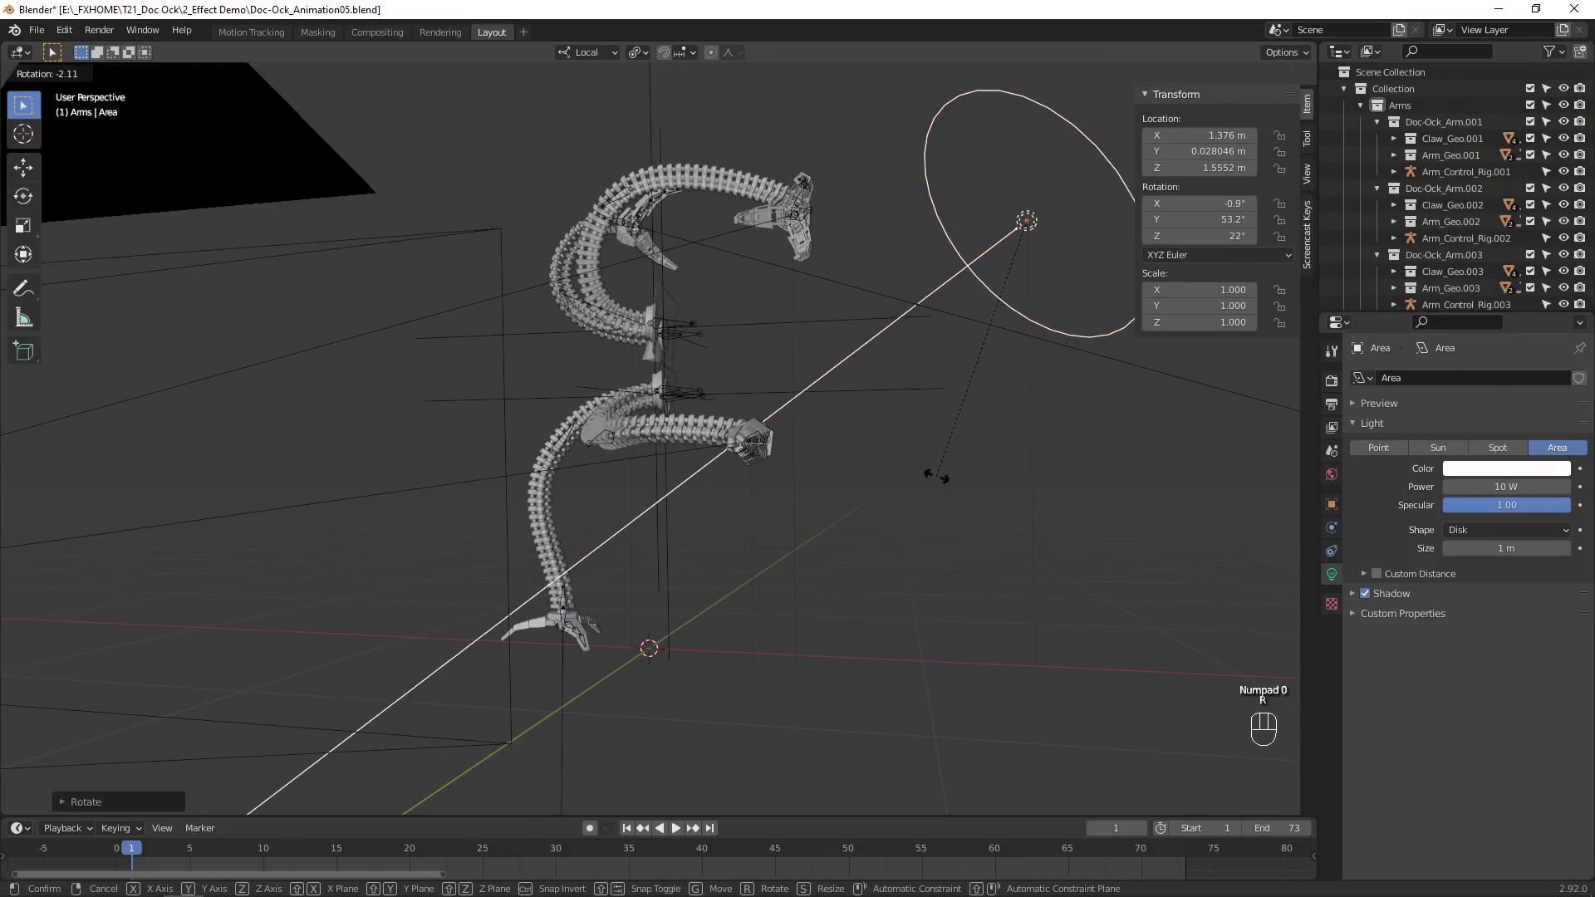
key(r)
drag(927, 482, 844, 511)
key(r)
key(KP_0)
key(g)
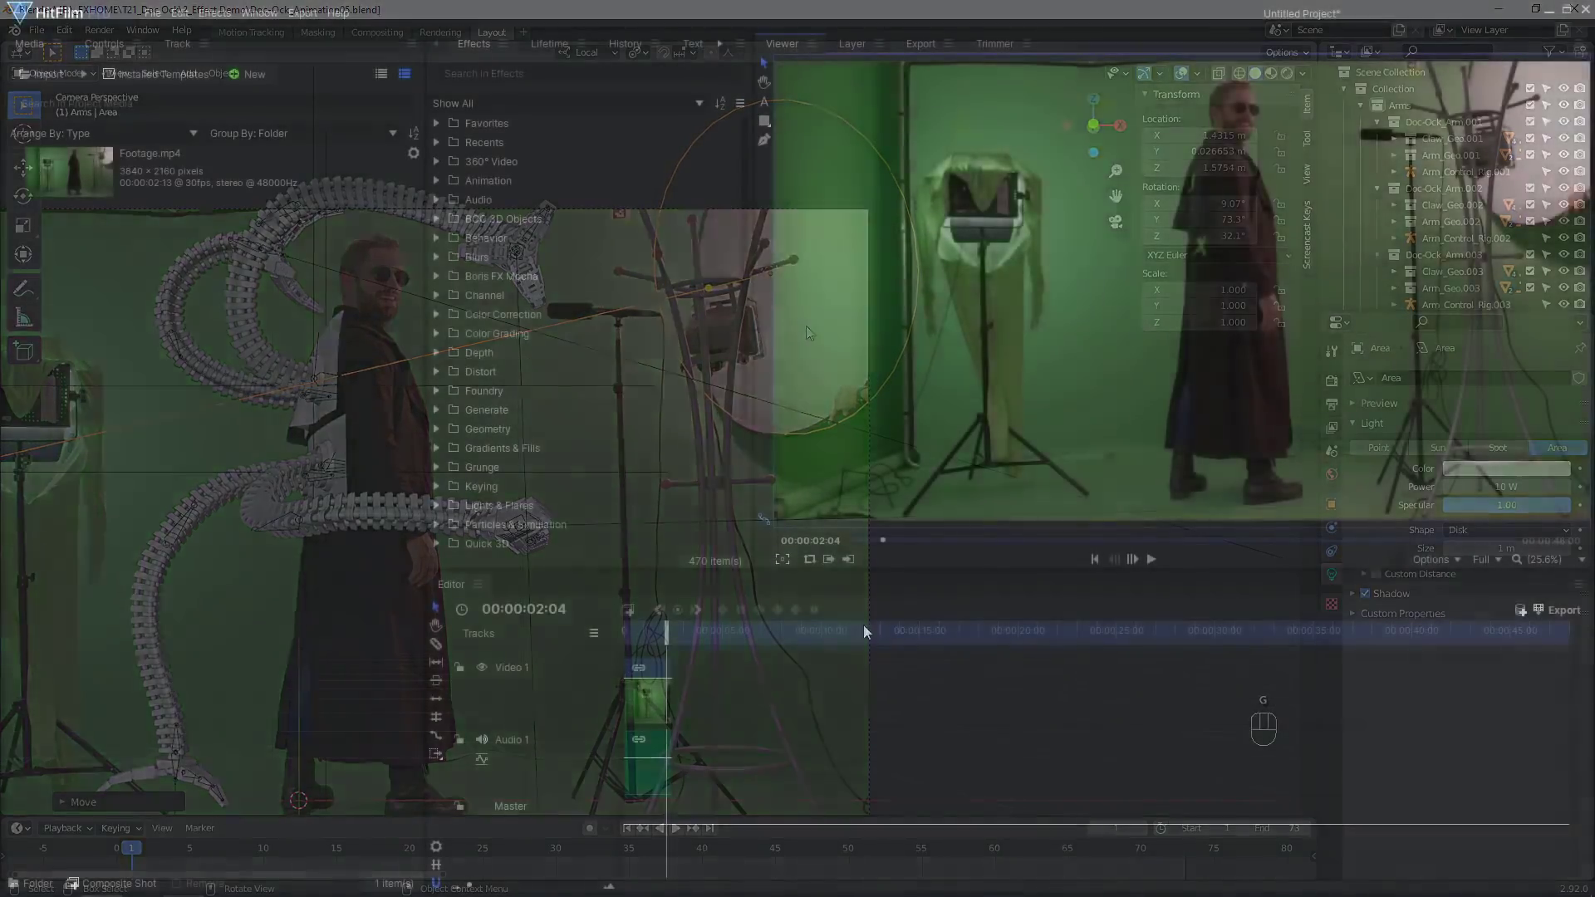
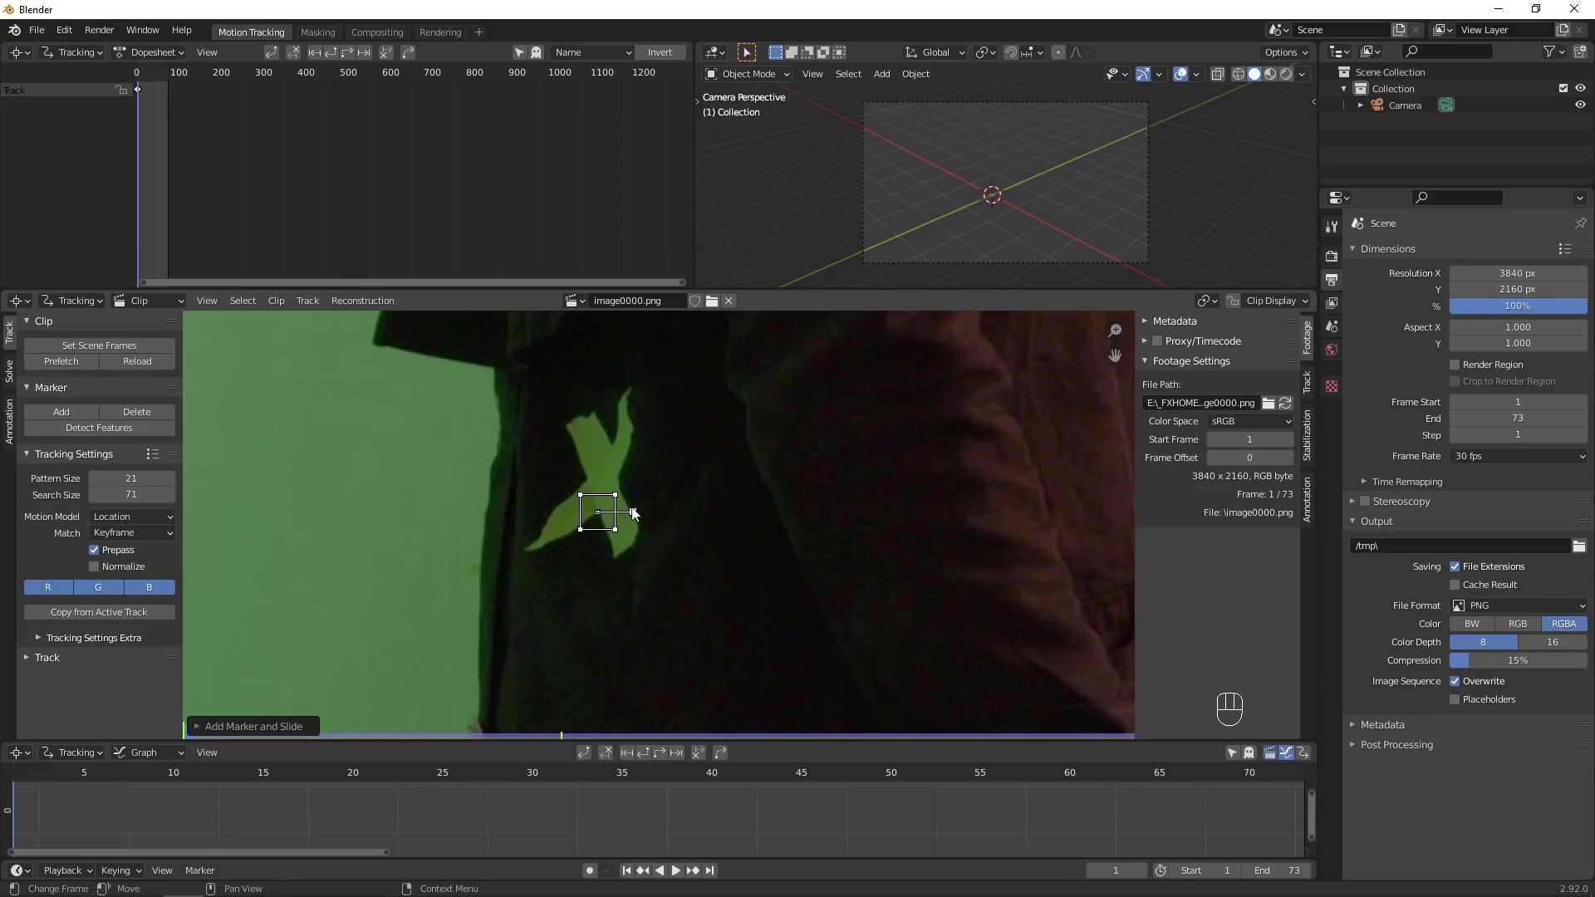
Track the coat tape marker through to the last of the 73 frames.
key(e)
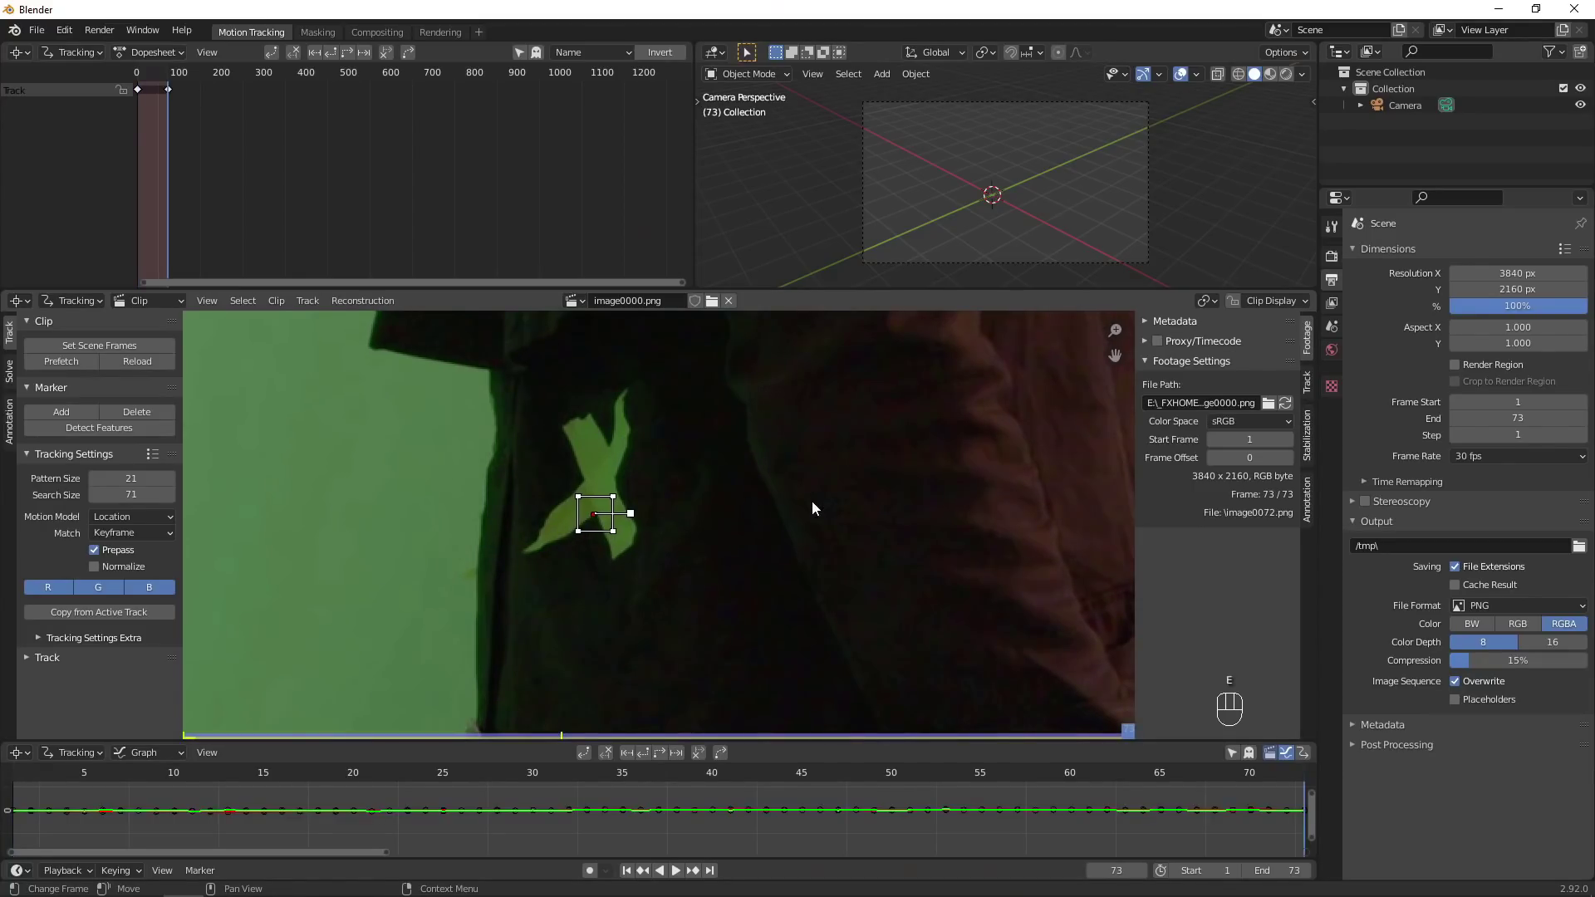
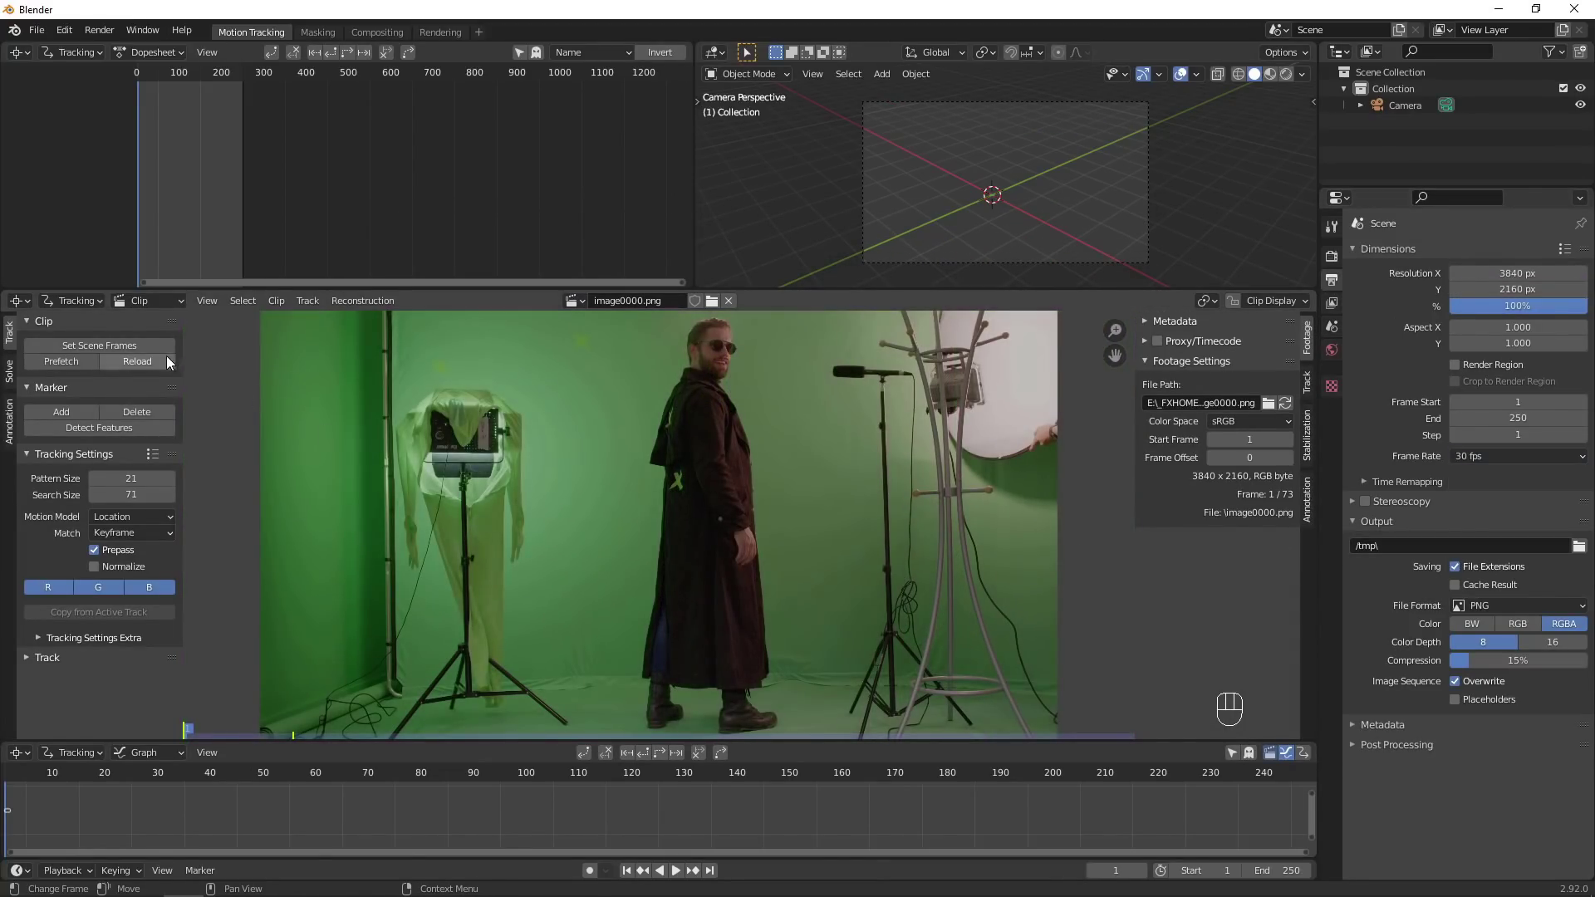
Match the scene length to the clip and return to the first frame.
click(160, 354)
key(Home)
click(69, 364)
click(212, 739)
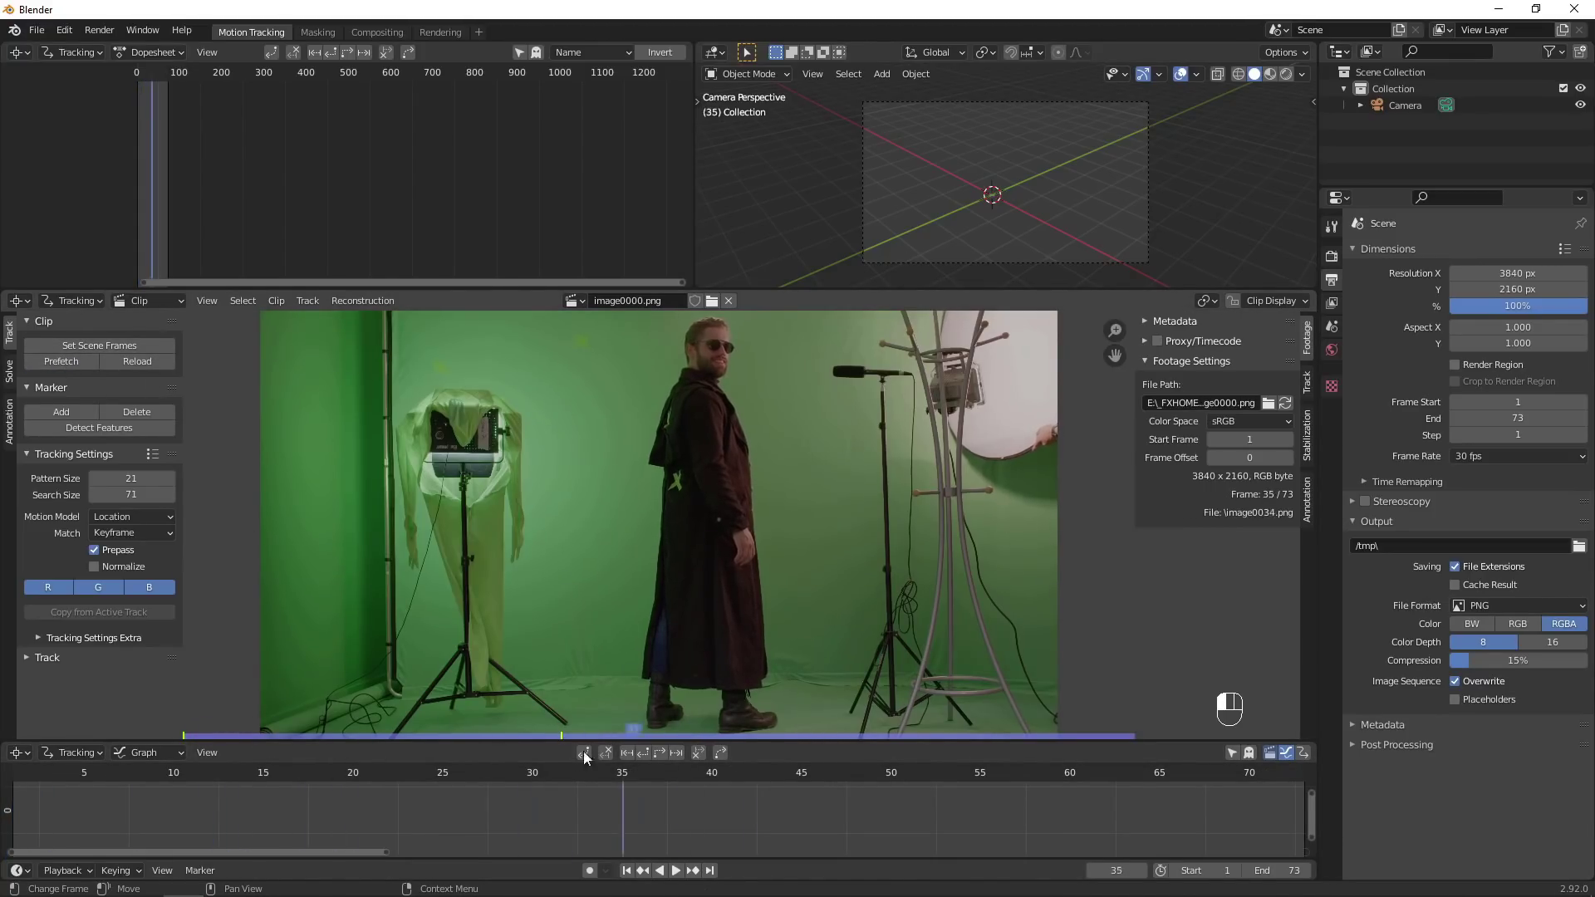
click(635, 878)
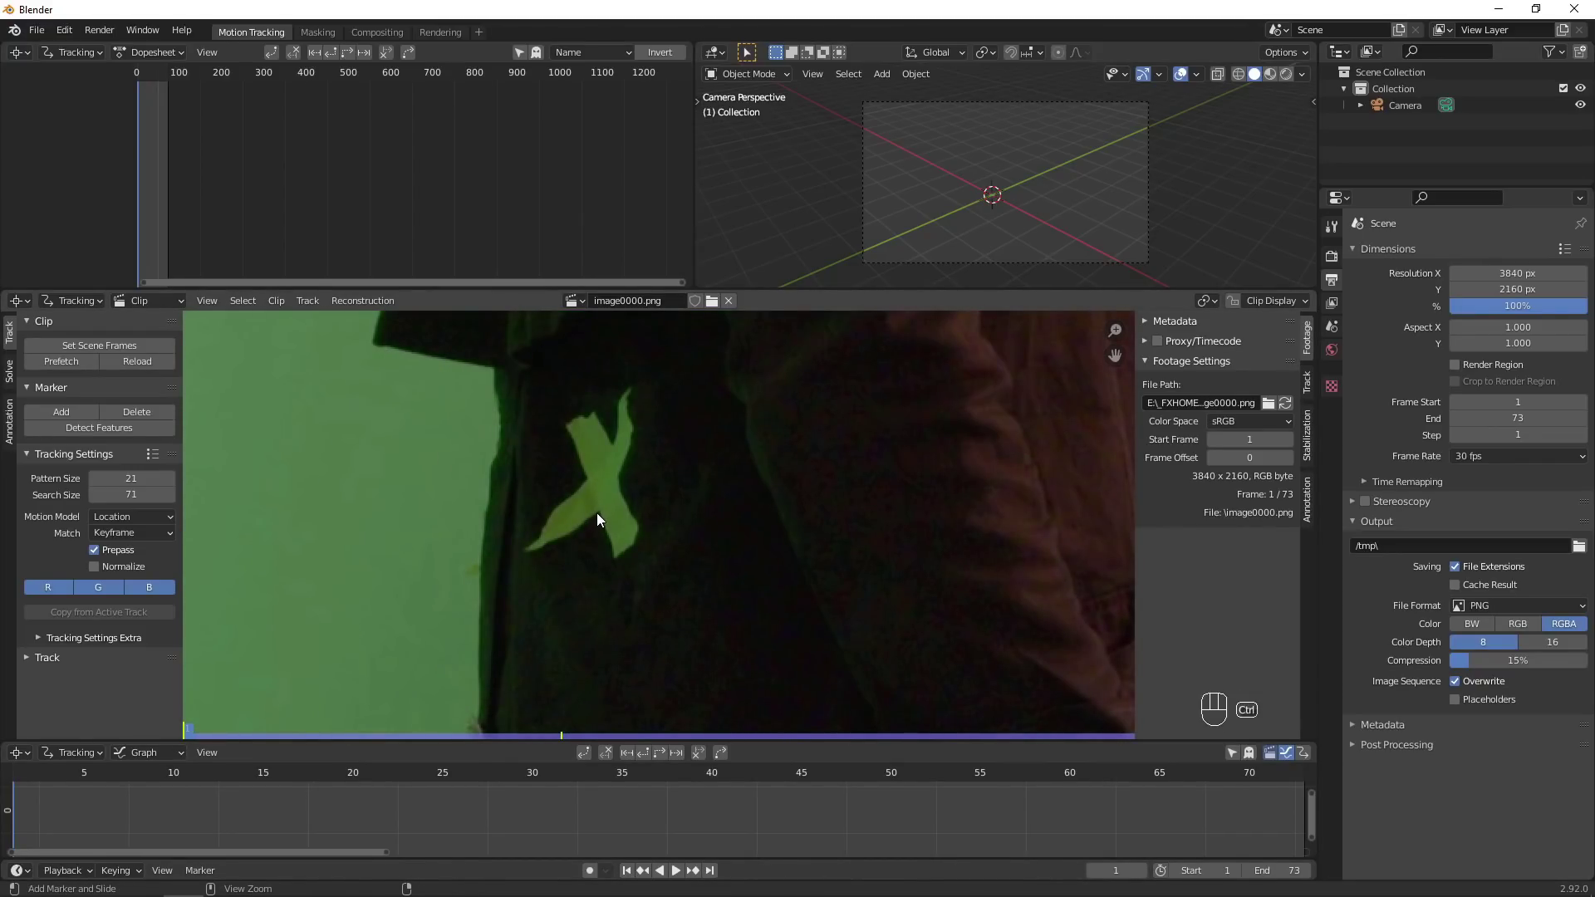
Add a marker on the X tape, track it forward through the clip and lock the track.
click(601, 516)
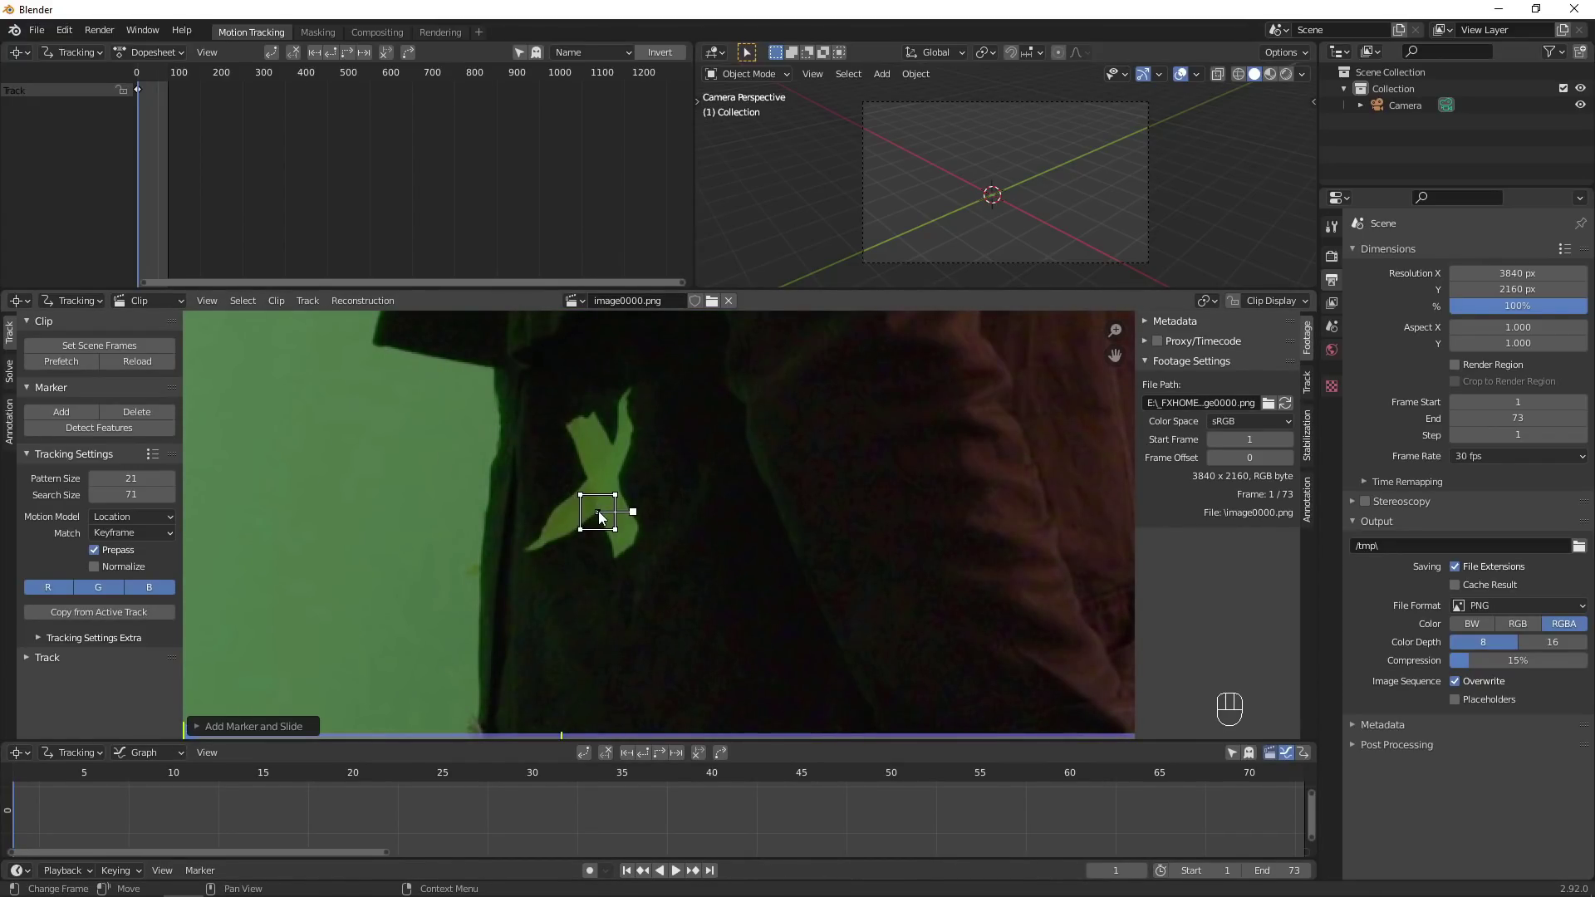
key(e)
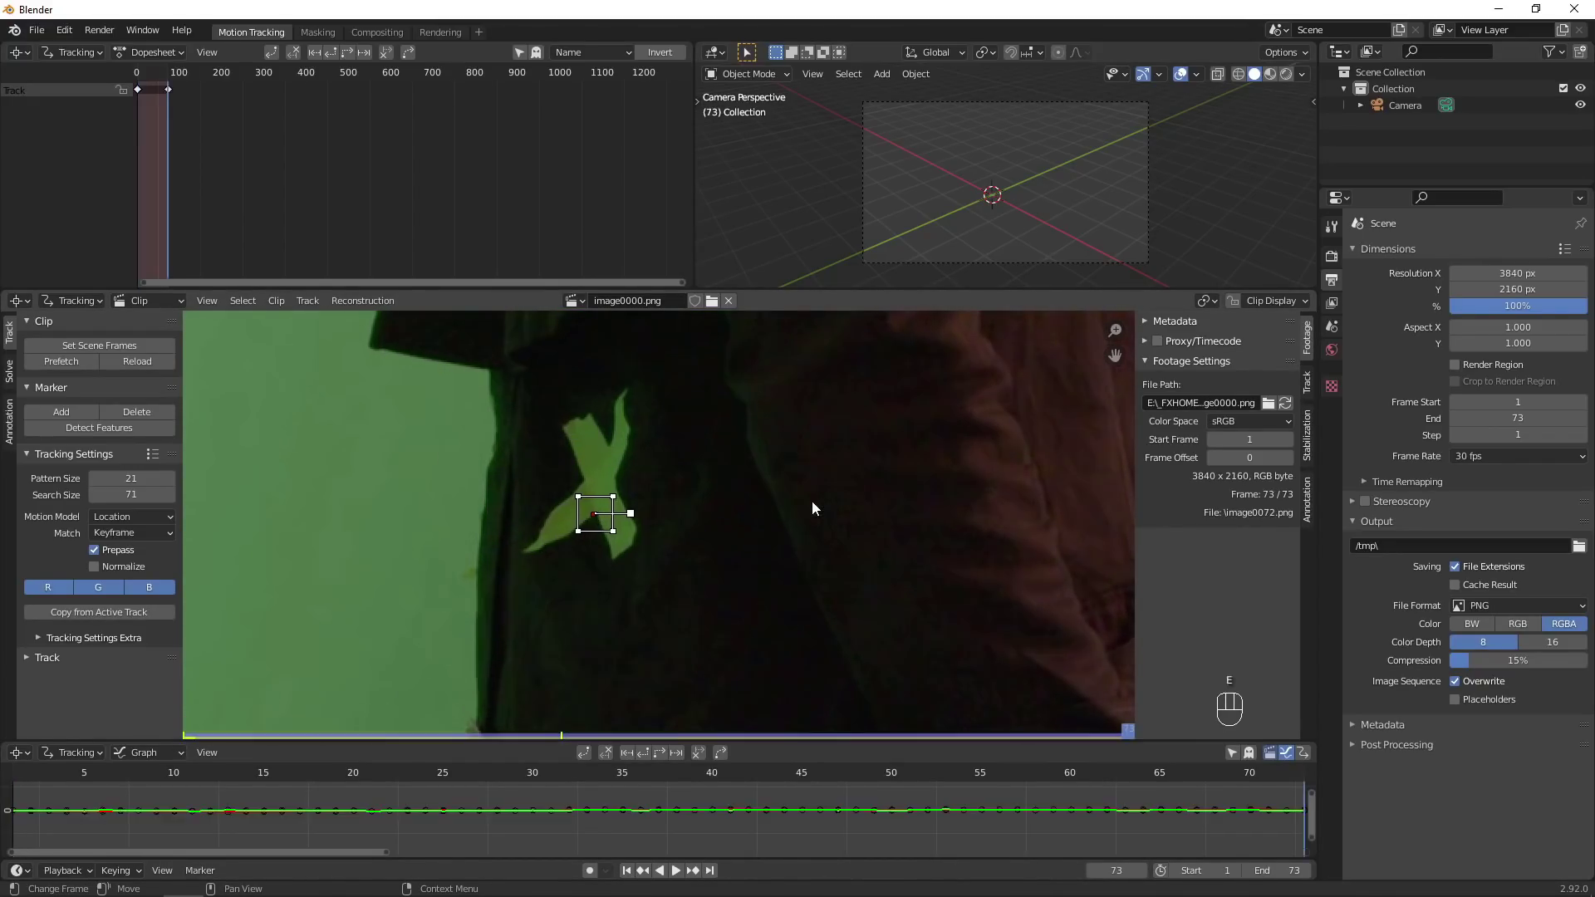
click(626, 875)
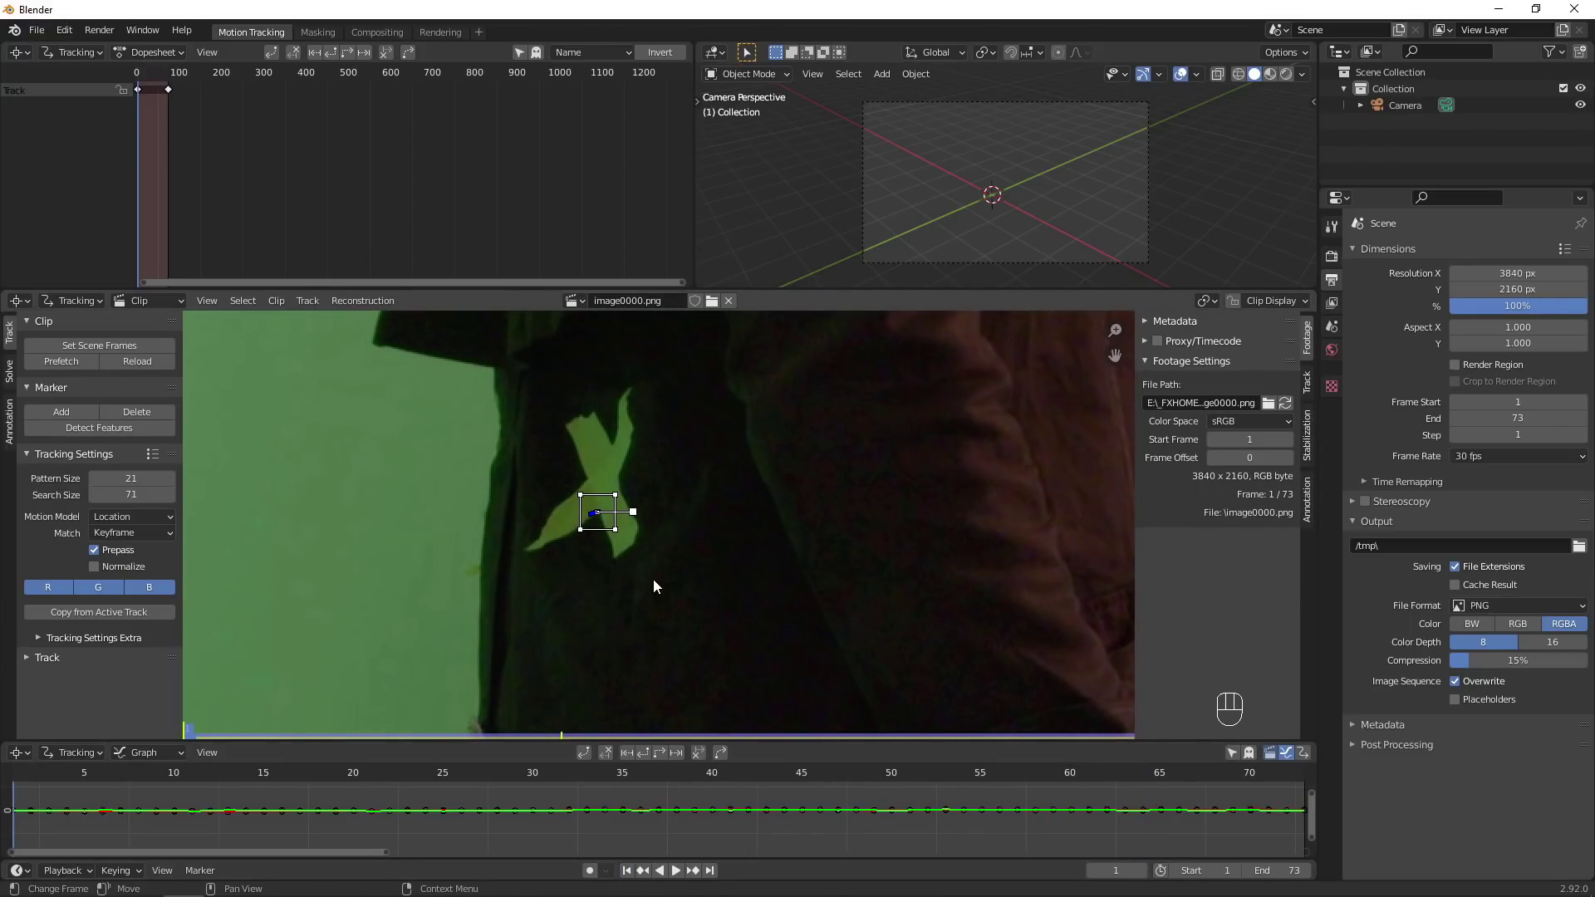
key(ctrl+l)
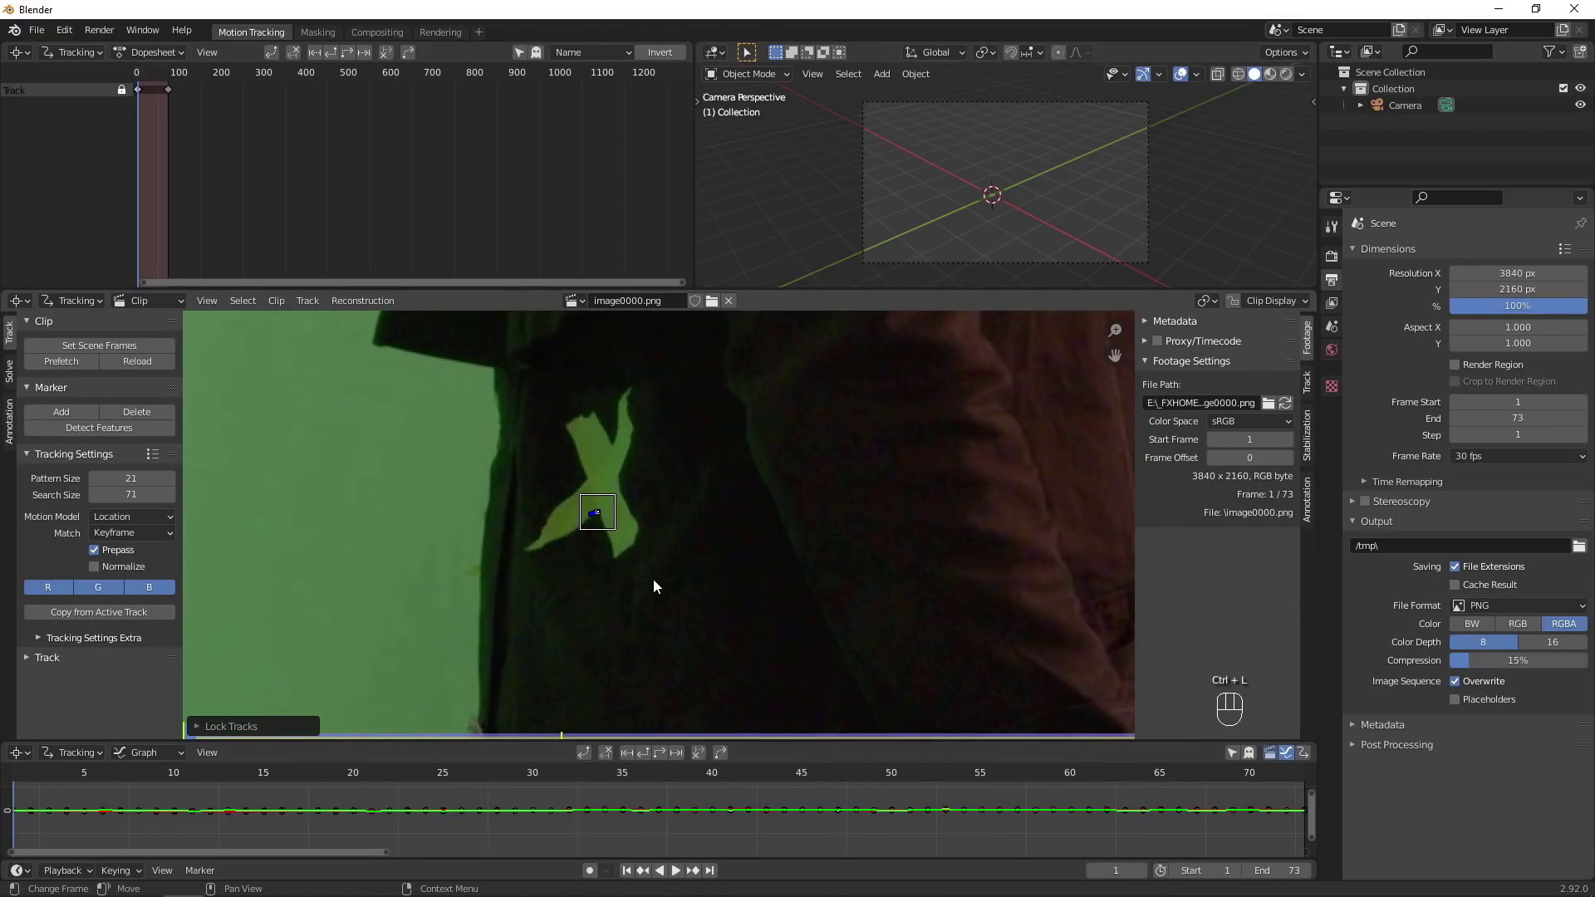
Add a second marker on the collar tape and track it to the end of the clip.
click(714, 448)
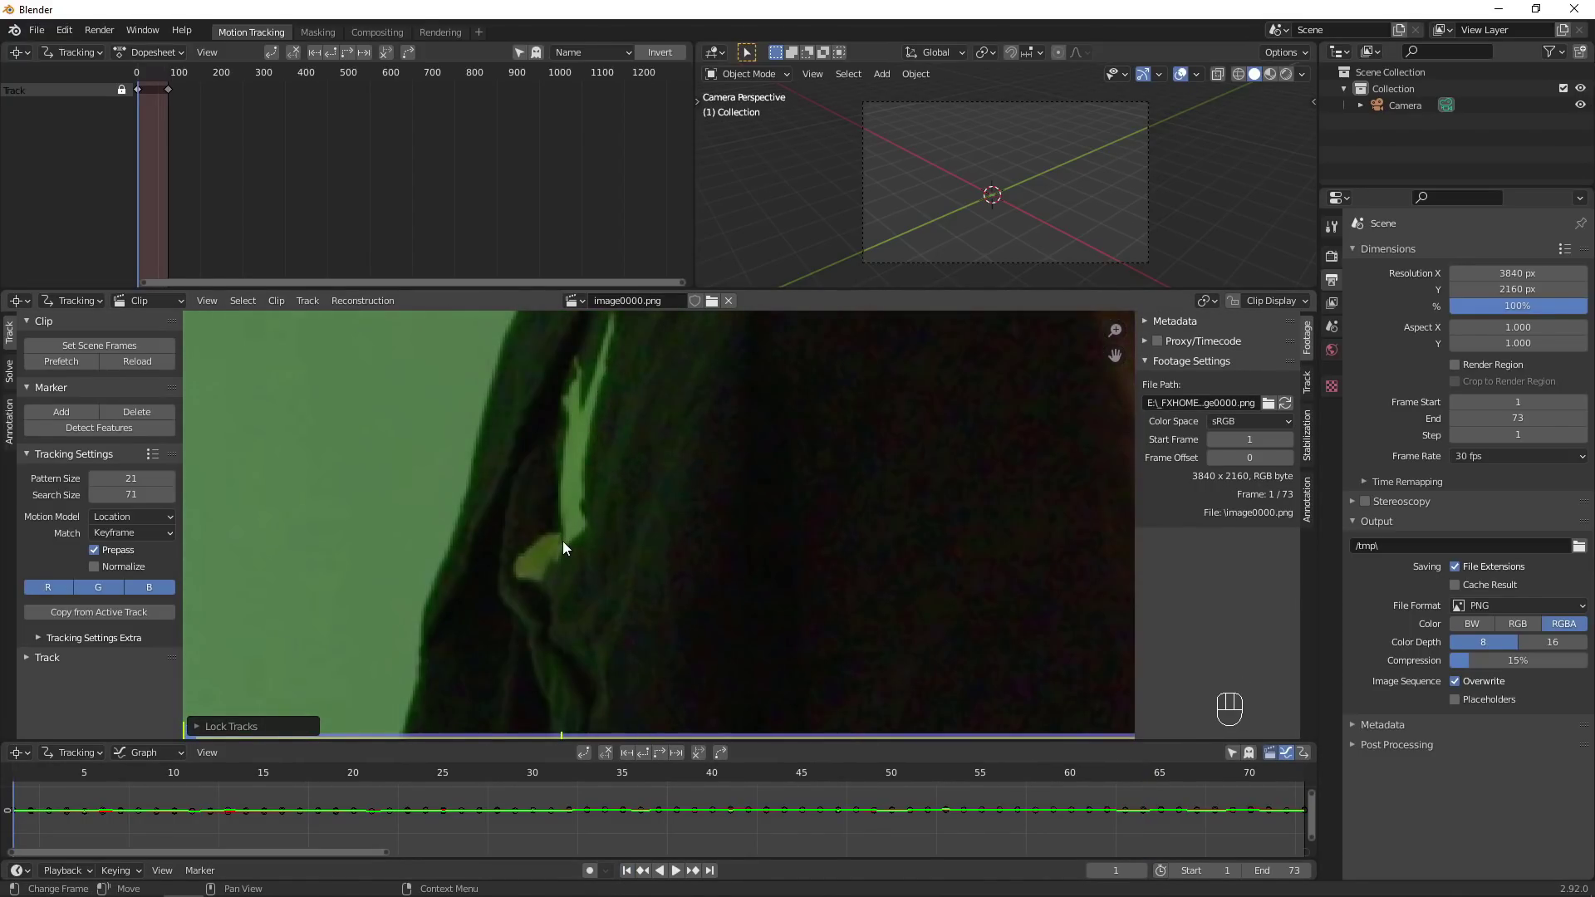
click(568, 540)
key(e)
click(1134, 739)
Lock the second track, solve the camera motion and set the footage as camera background.
key(ctrl+l)
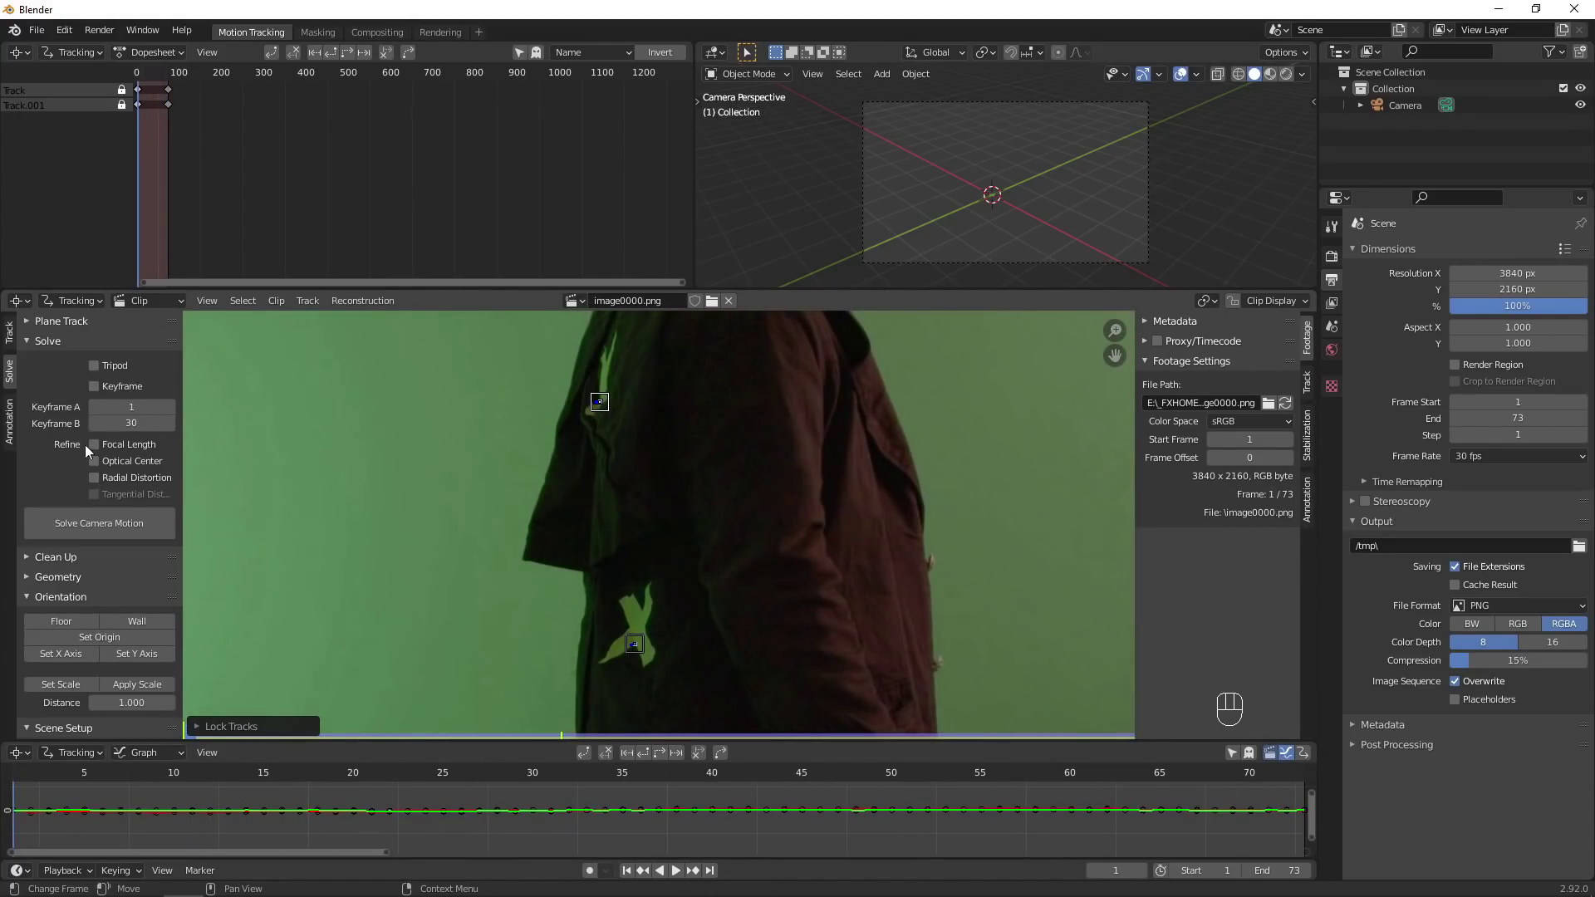
click(131, 712)
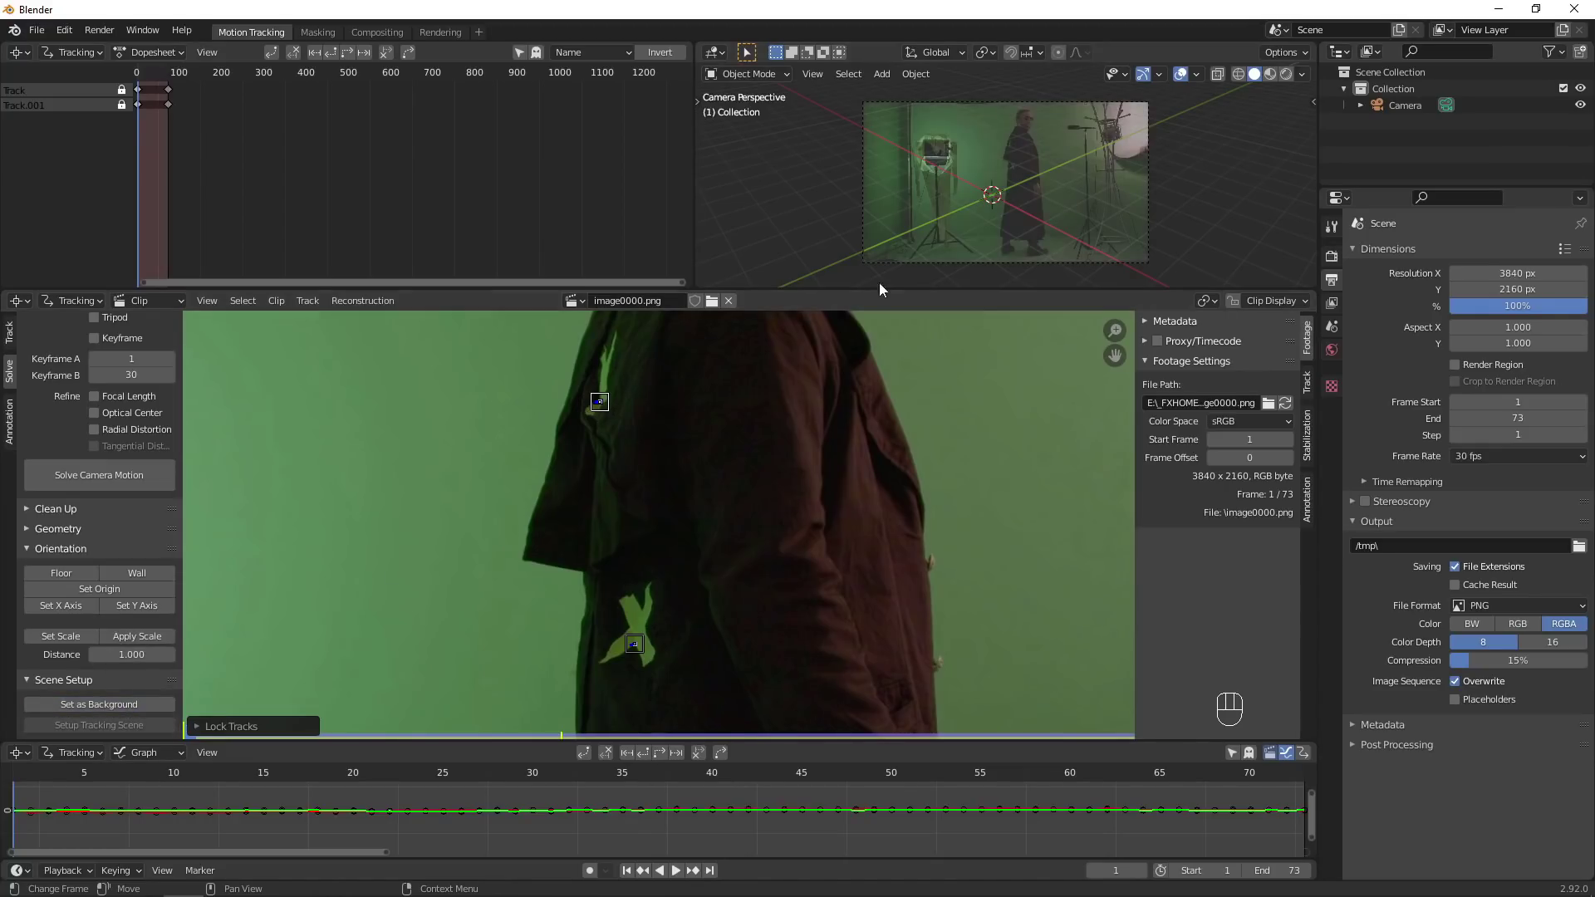
click(1336, 449)
Set the camera focal length to 24 mm with sensor size 23.1 mm.
click(1358, 527)
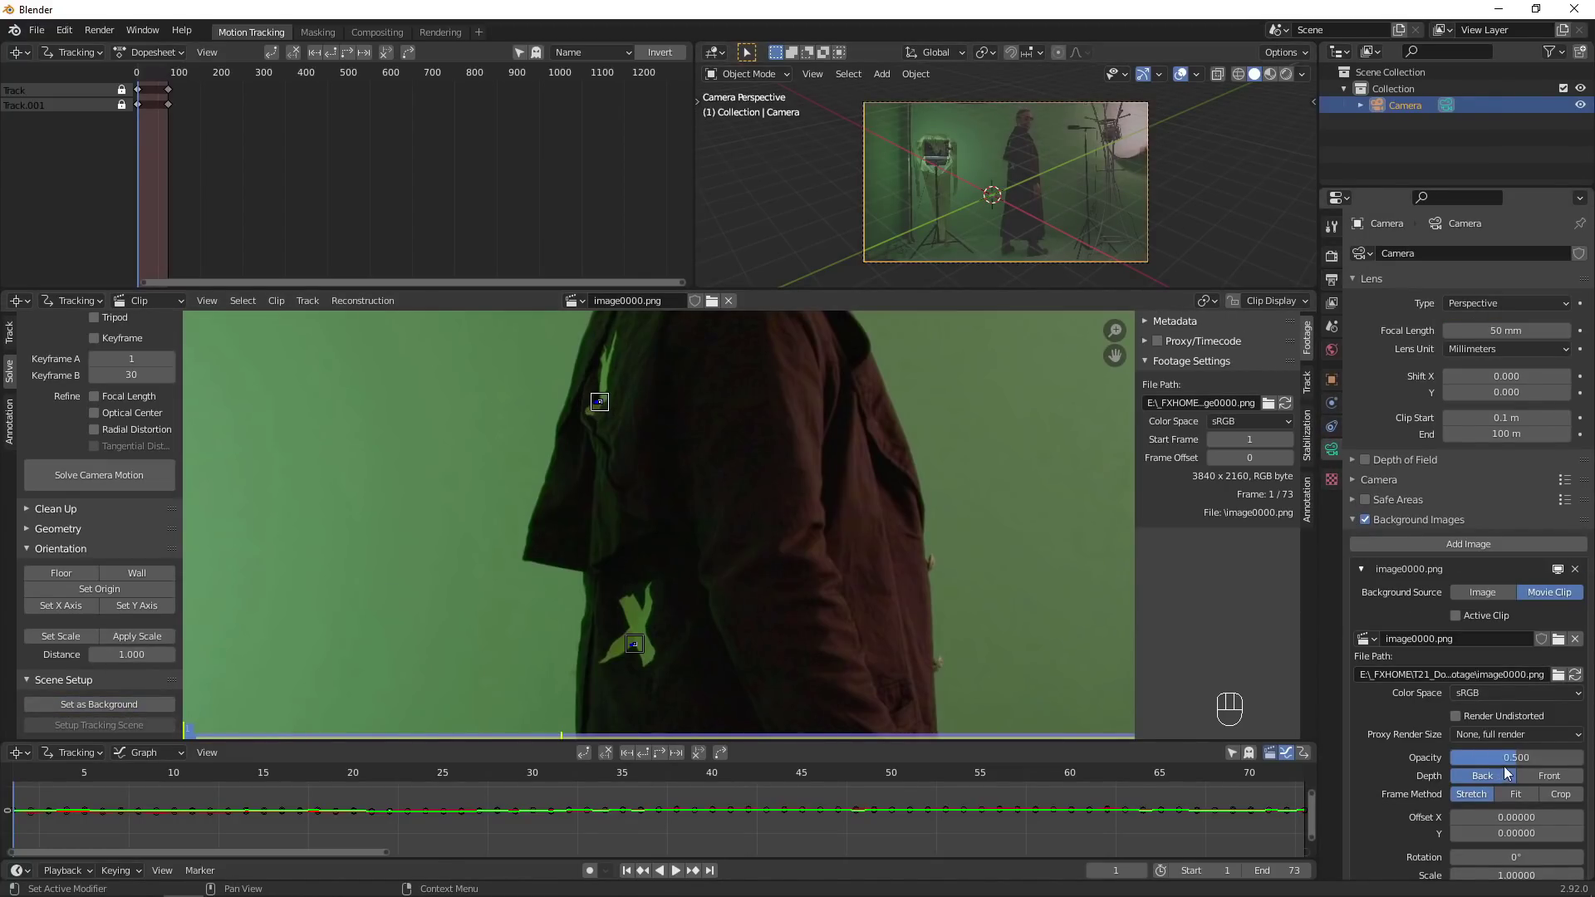
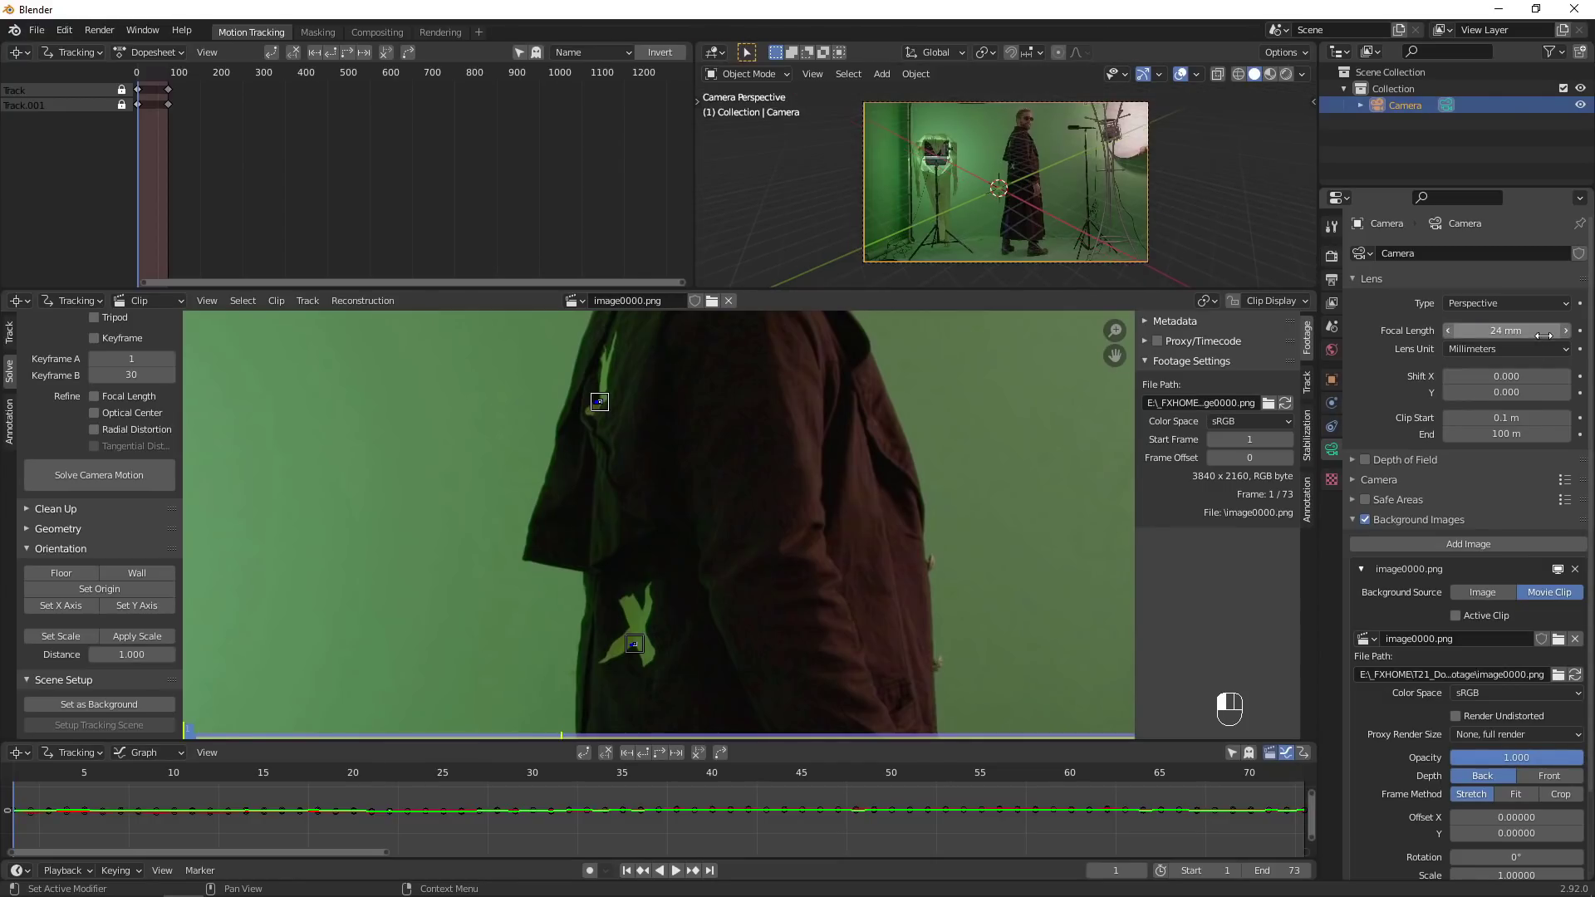
drag(1355, 481, 882, 504)
click(695, 493)
key(a)
click(33, 533)
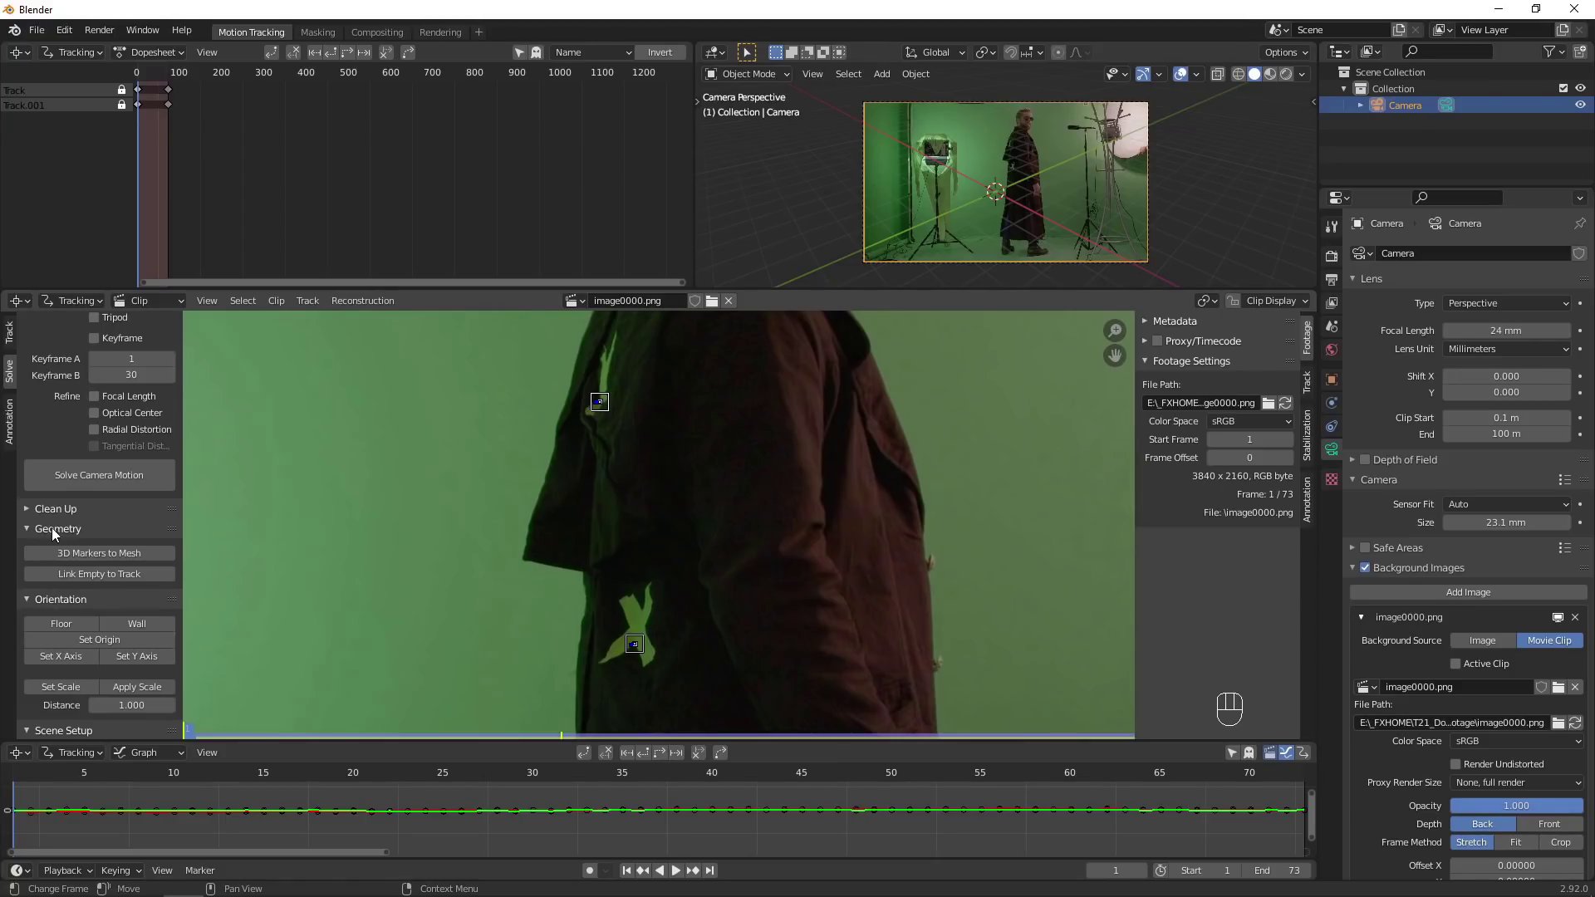
Link empties to the two tracks and look through the camera in the Layout workspace.
click(153, 578)
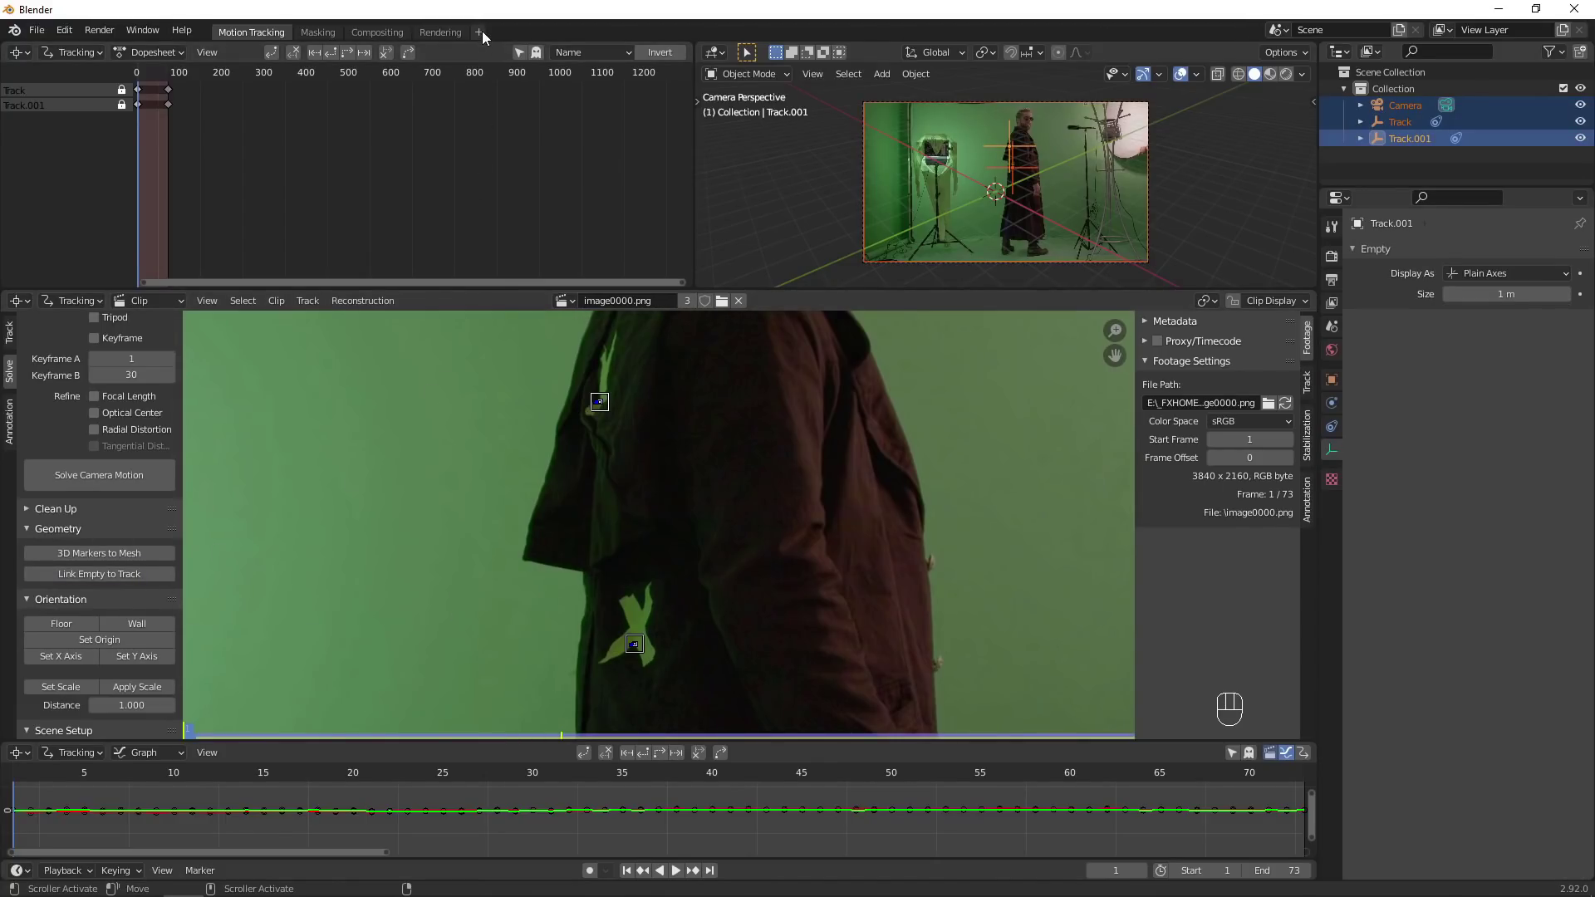
drag(488, 36, 601, 98)
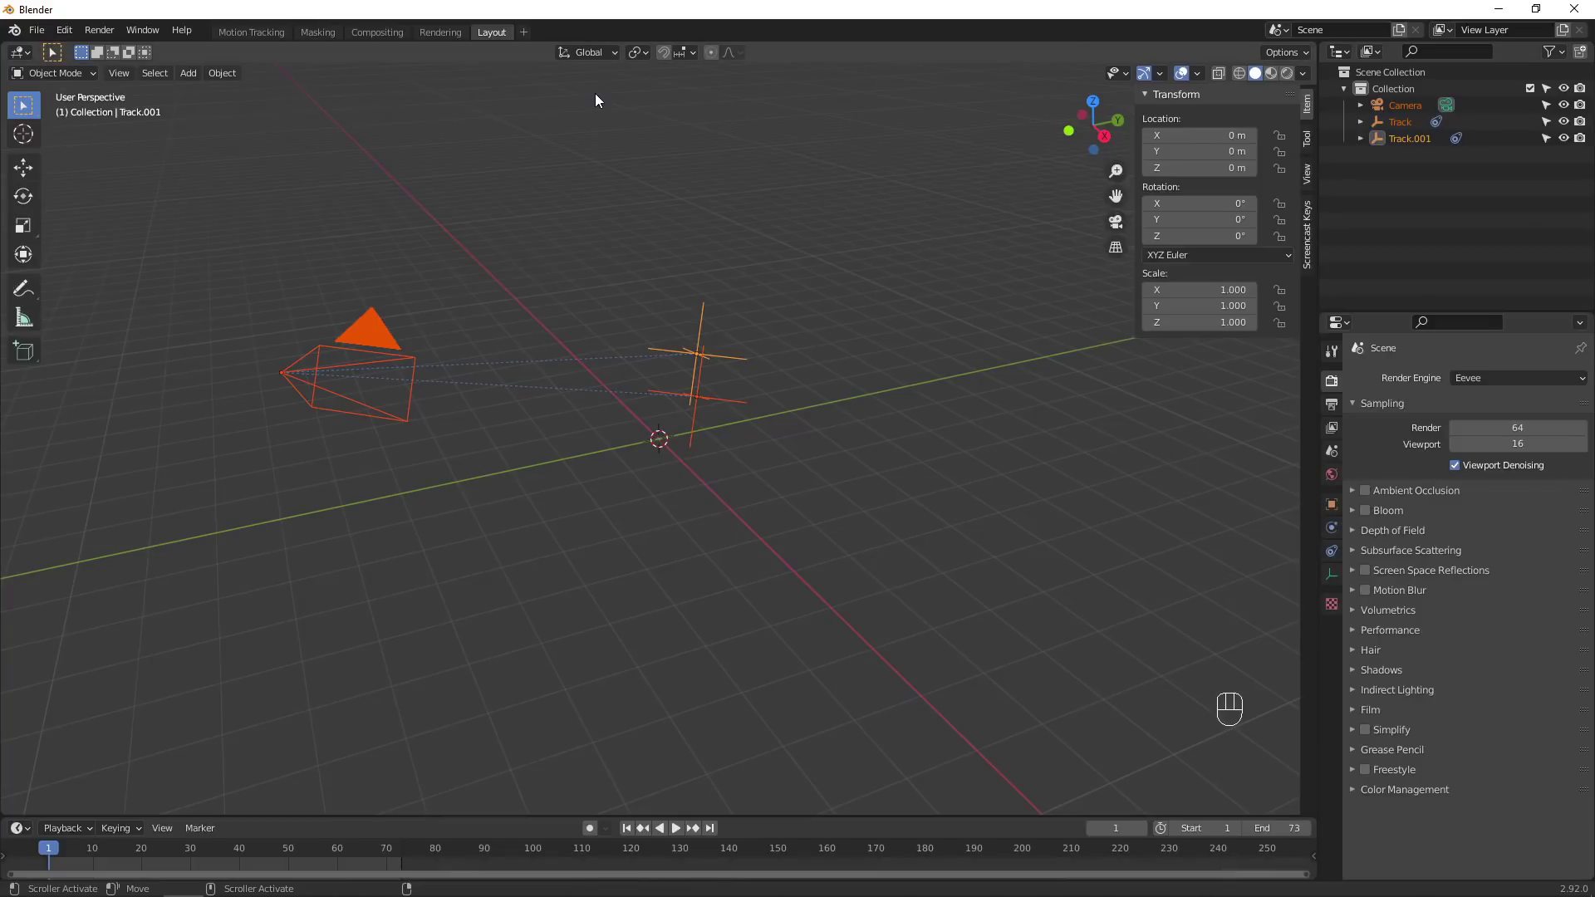
key(KP_0)
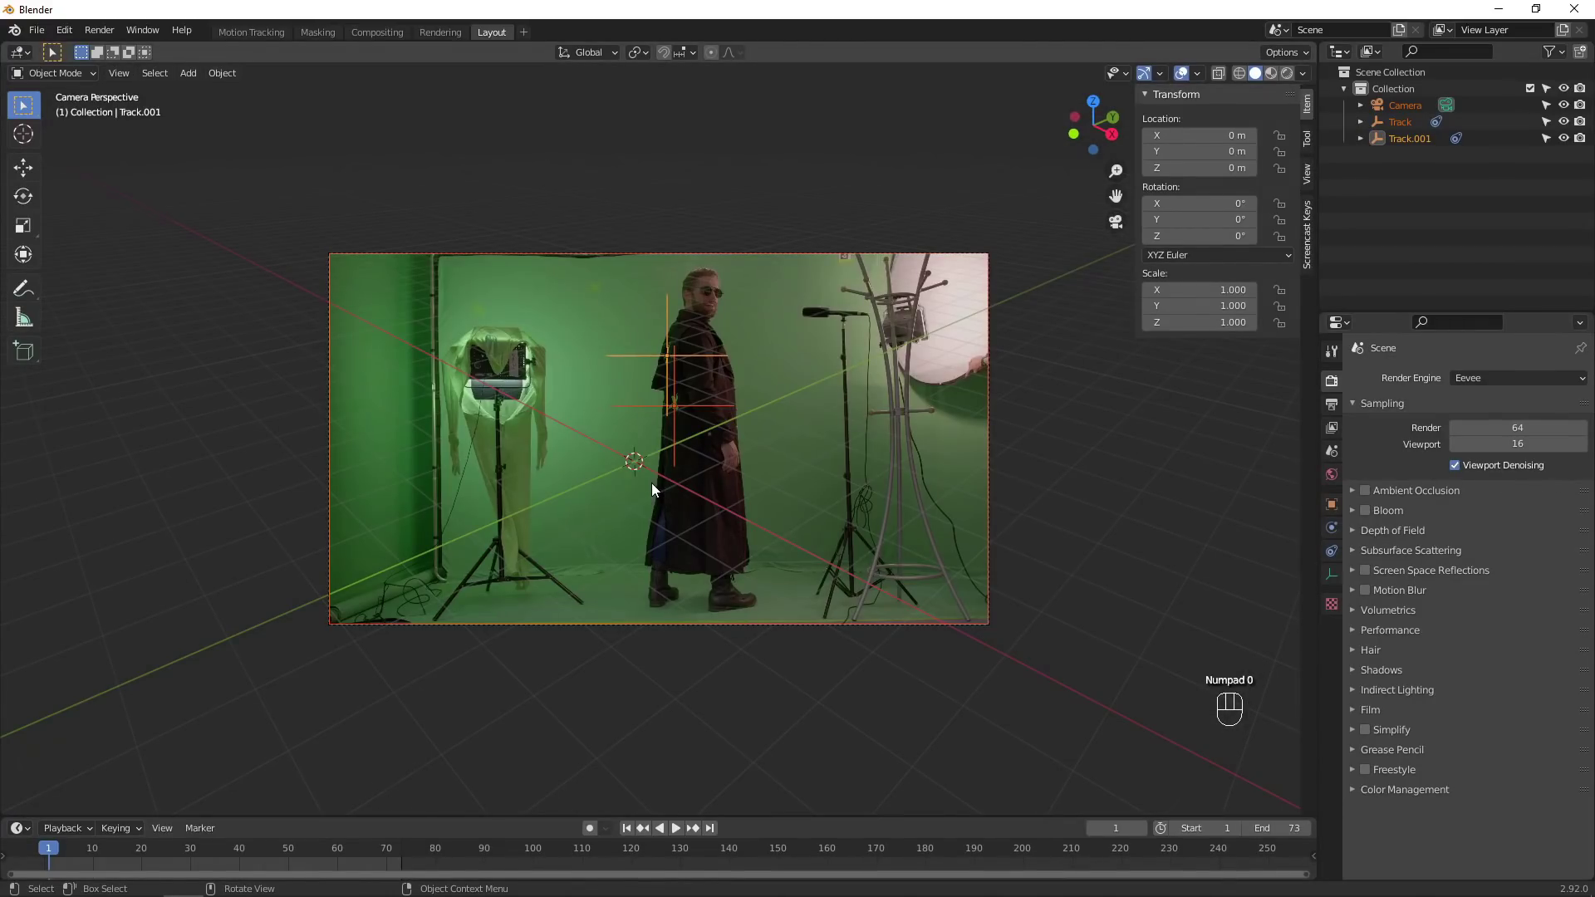
Scrub to frame 36, fit the timeline to the clip range and show the view sidebar.
drag(99, 851, 226, 856)
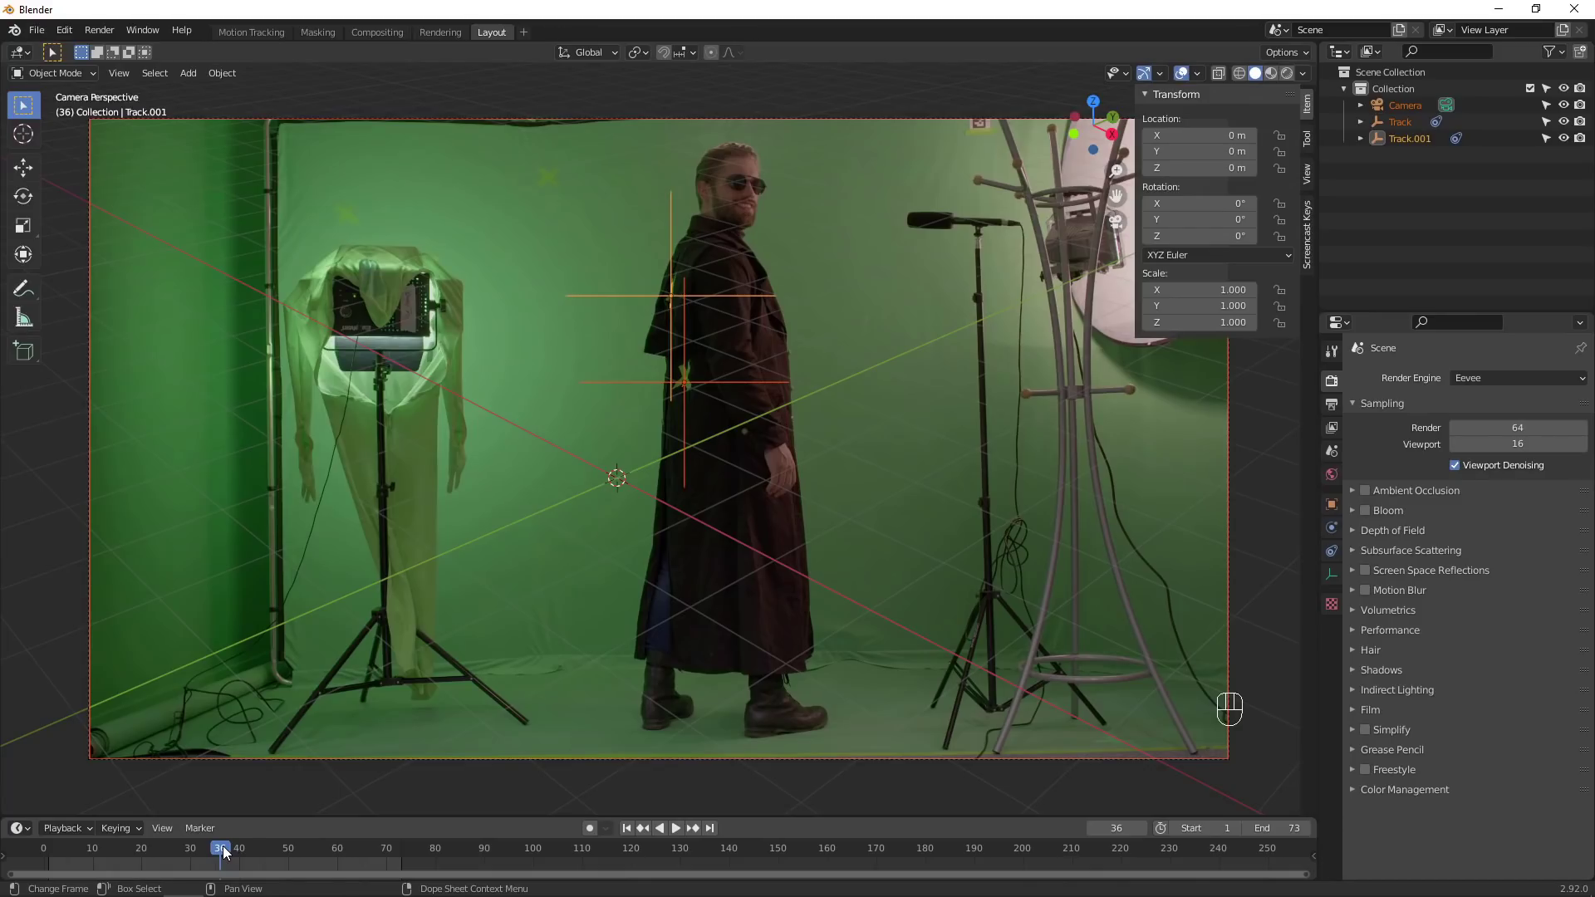
key(Home)
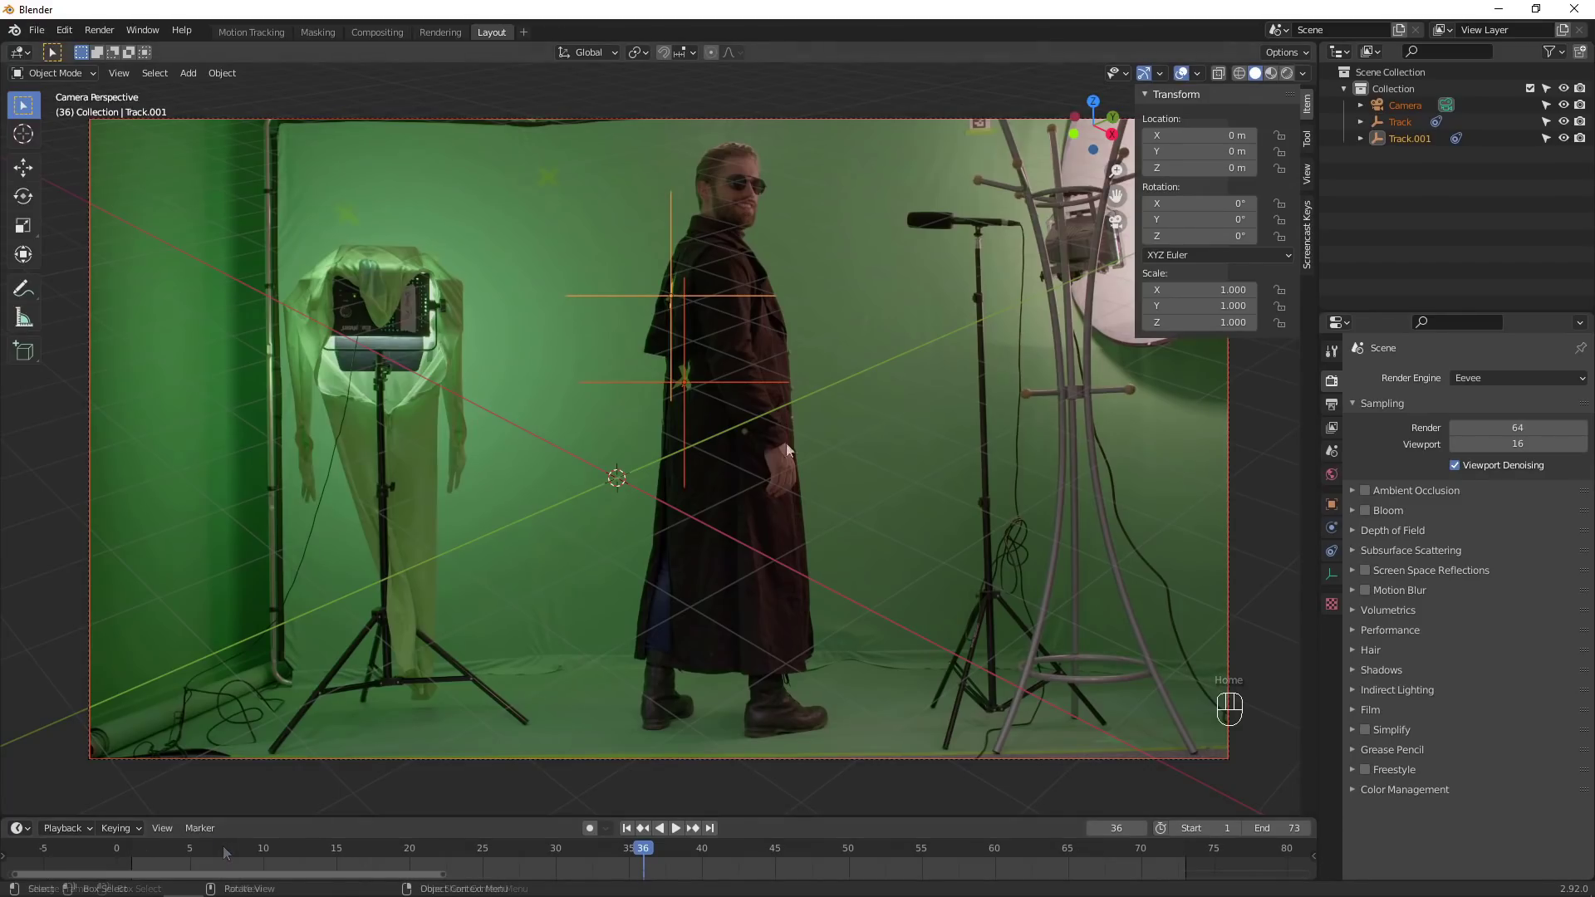
click(1313, 185)
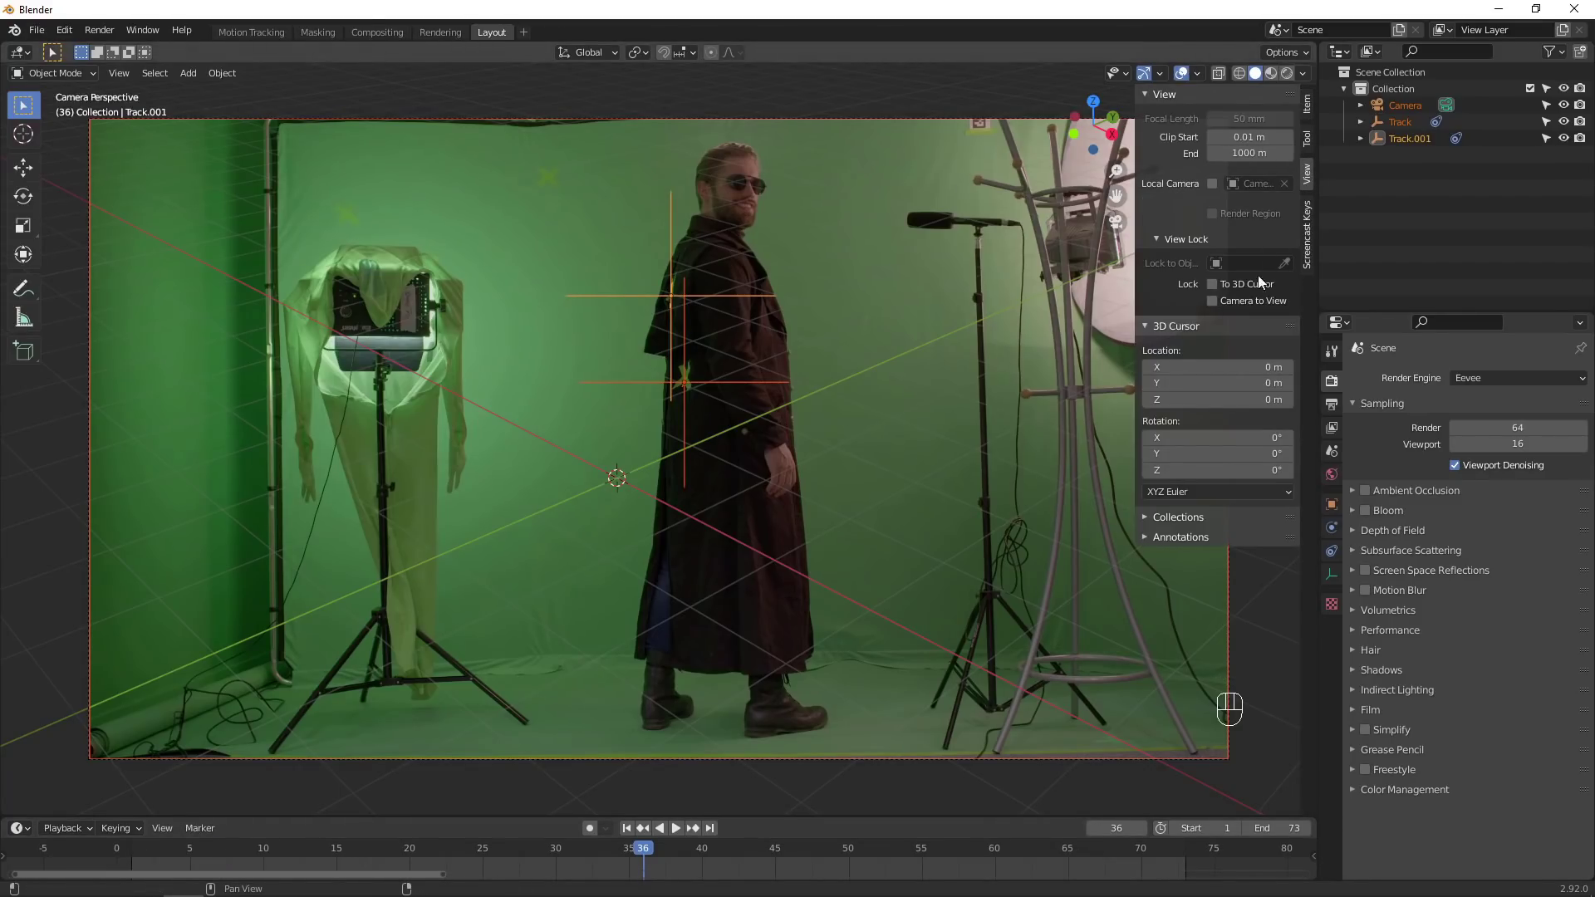
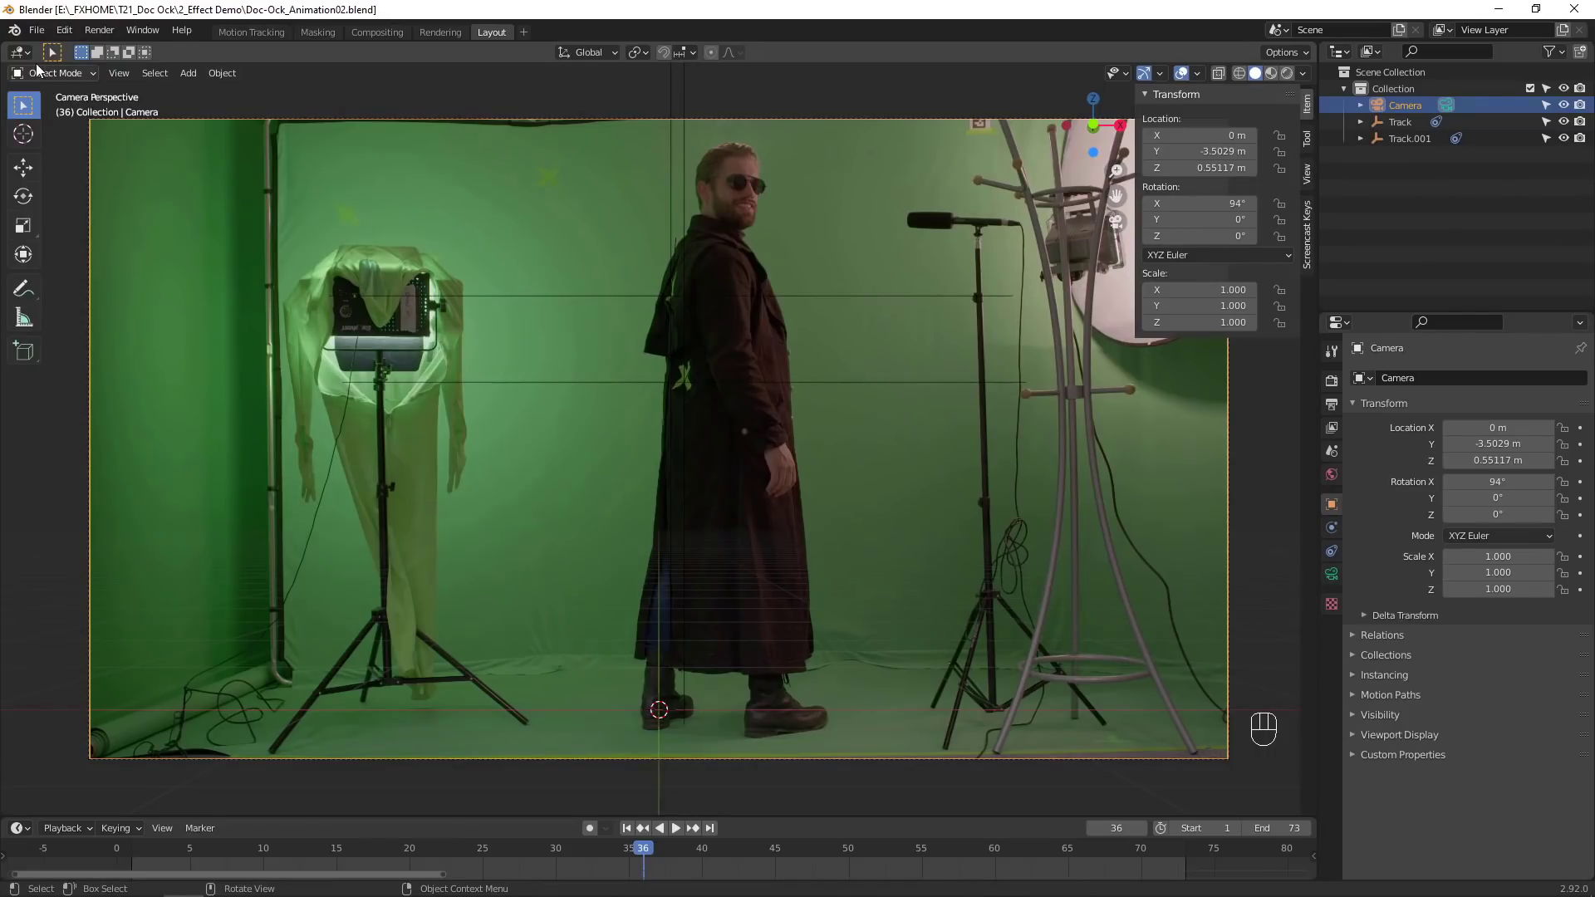
Move the back plate vertices to curve against the actor's back and leave Edit Mode.
drag(38, 36, 711, 338)
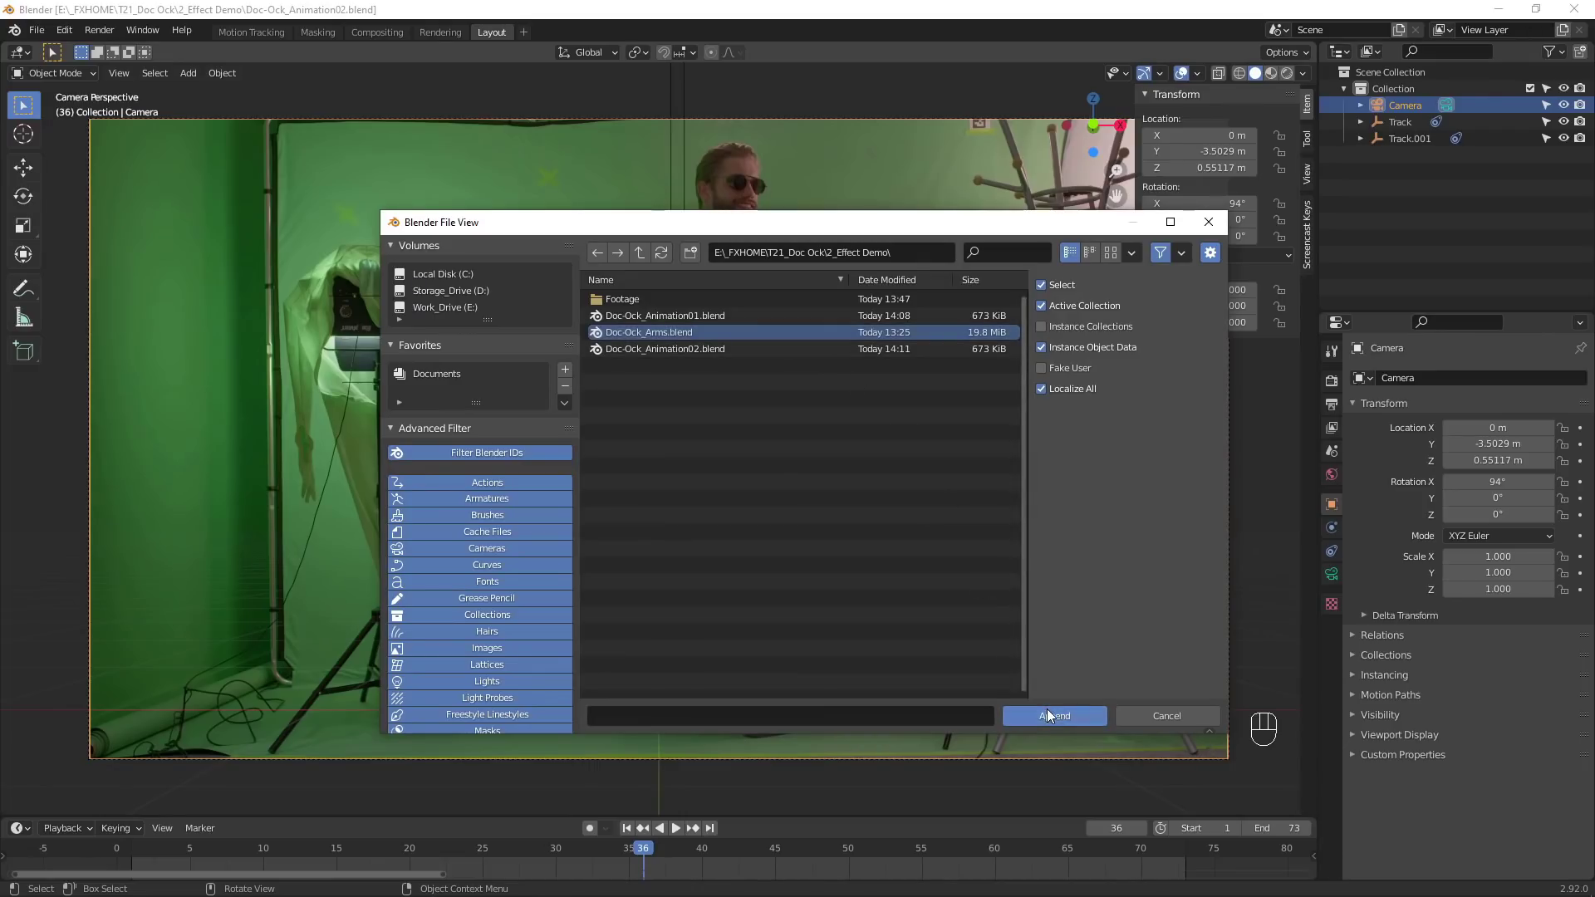
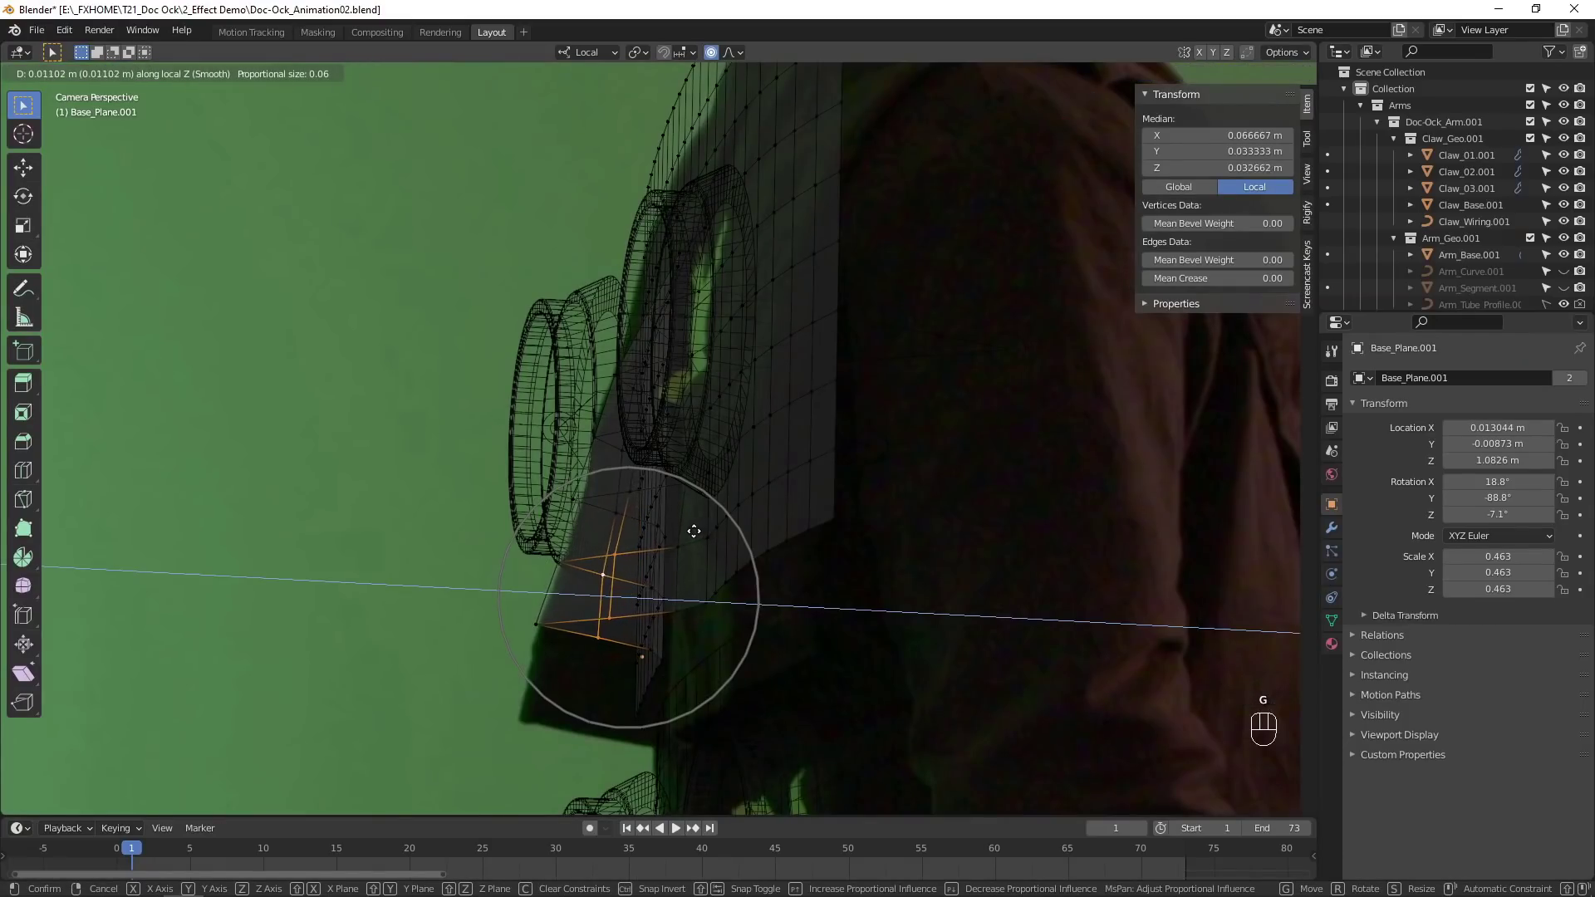
key(g)
key(z)
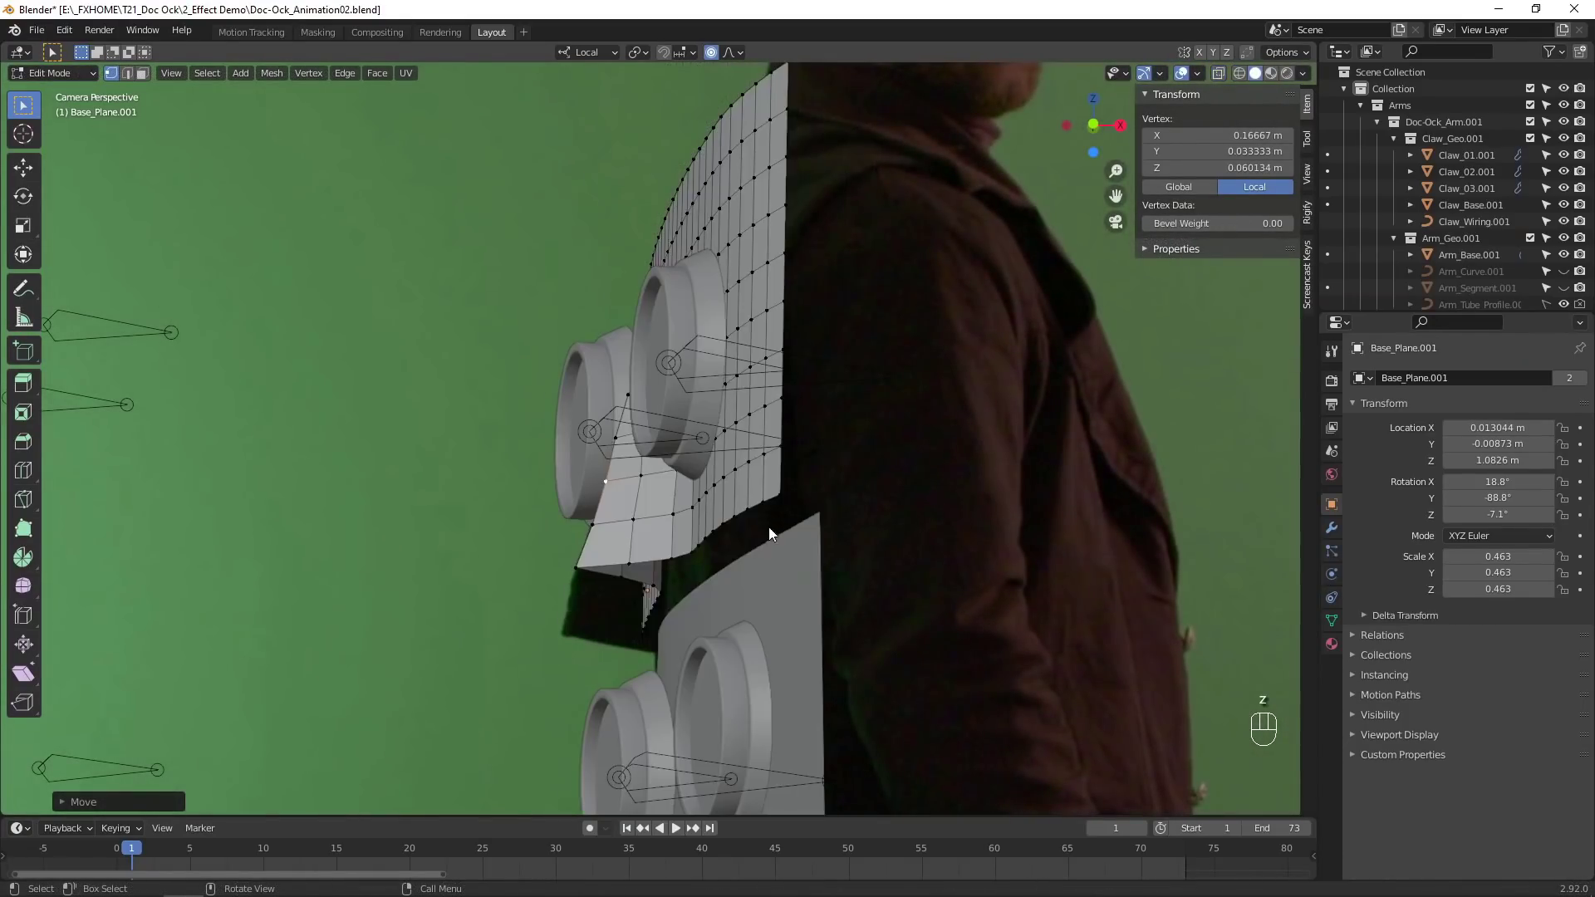
key(Tab)
key(alt+h)
In Pose Mode, move the arm's Main_Control bone onto the back plate.
click(849, 469)
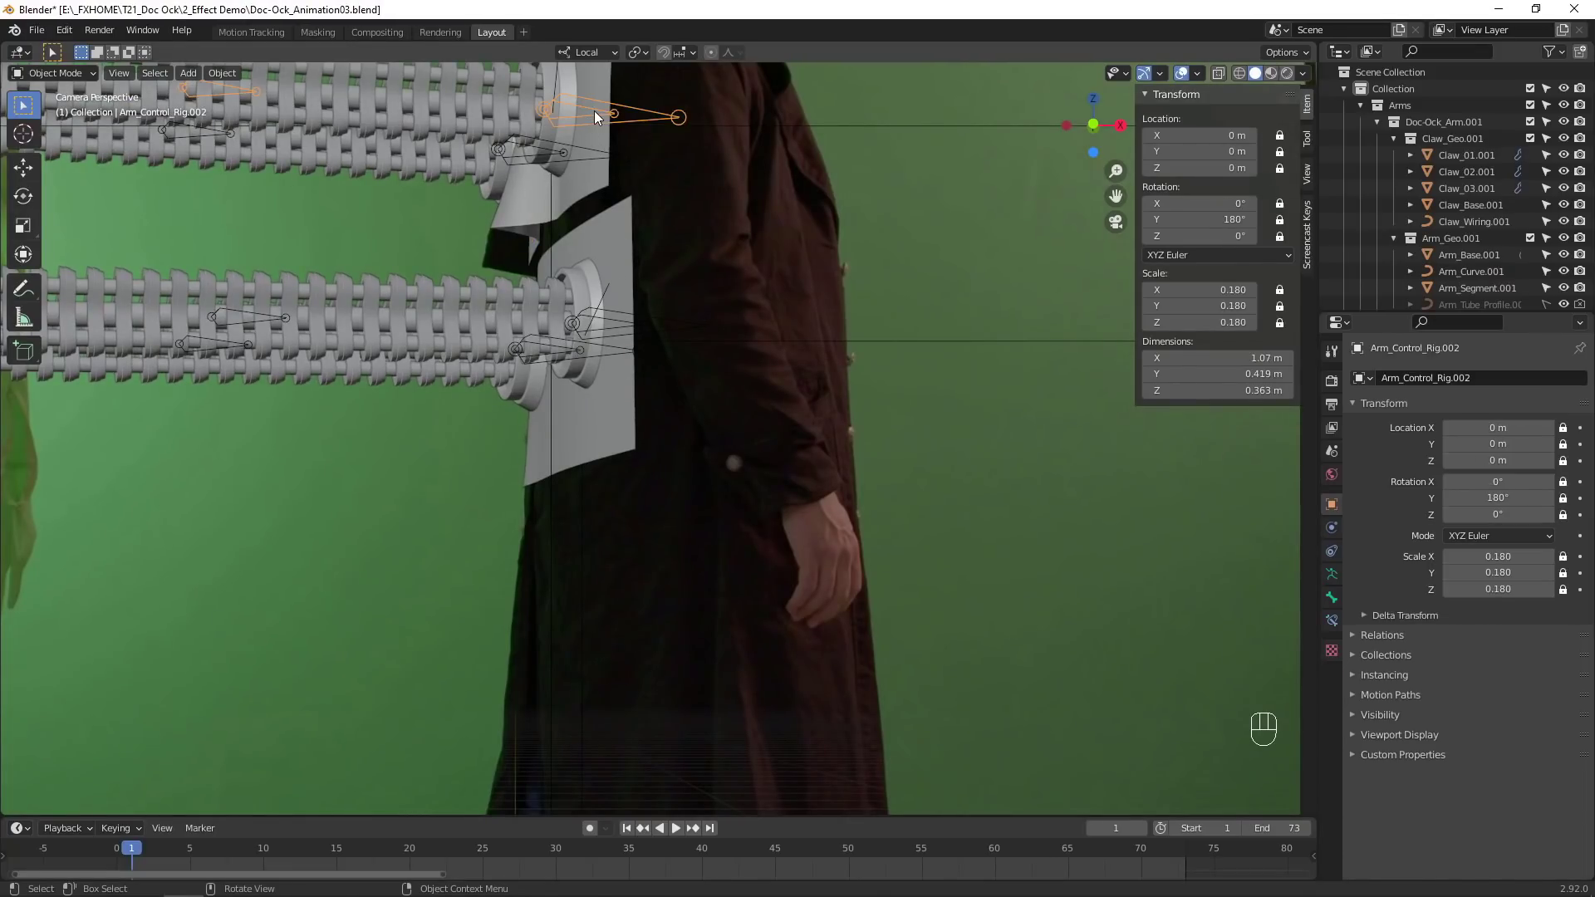
drag(75, 78, 81, 134)
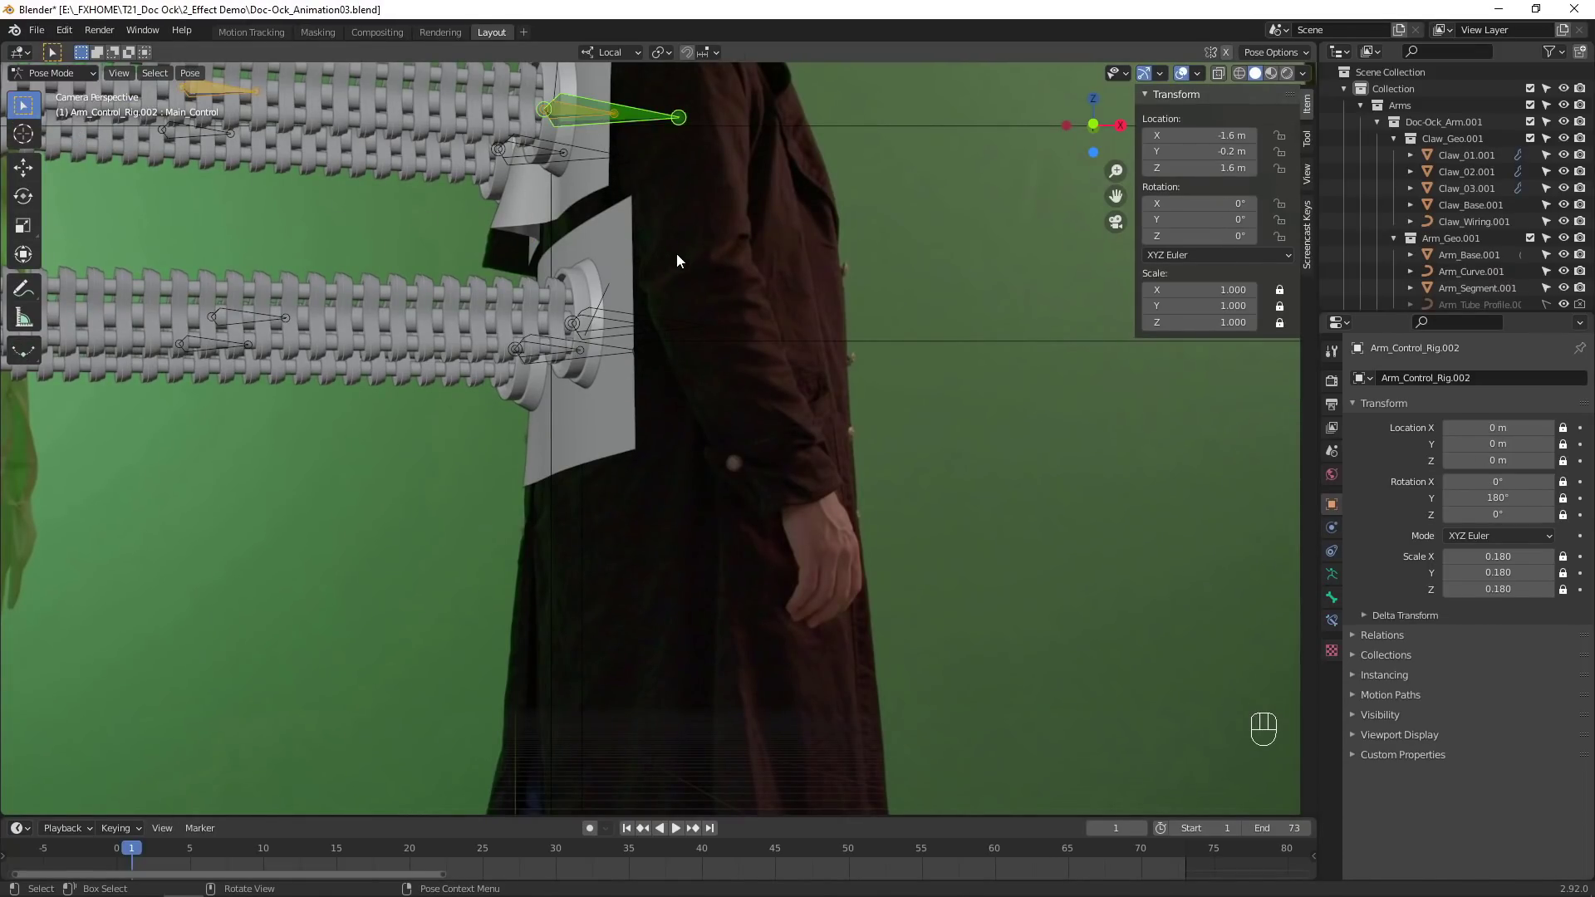
drag(705, 241, 790, 548)
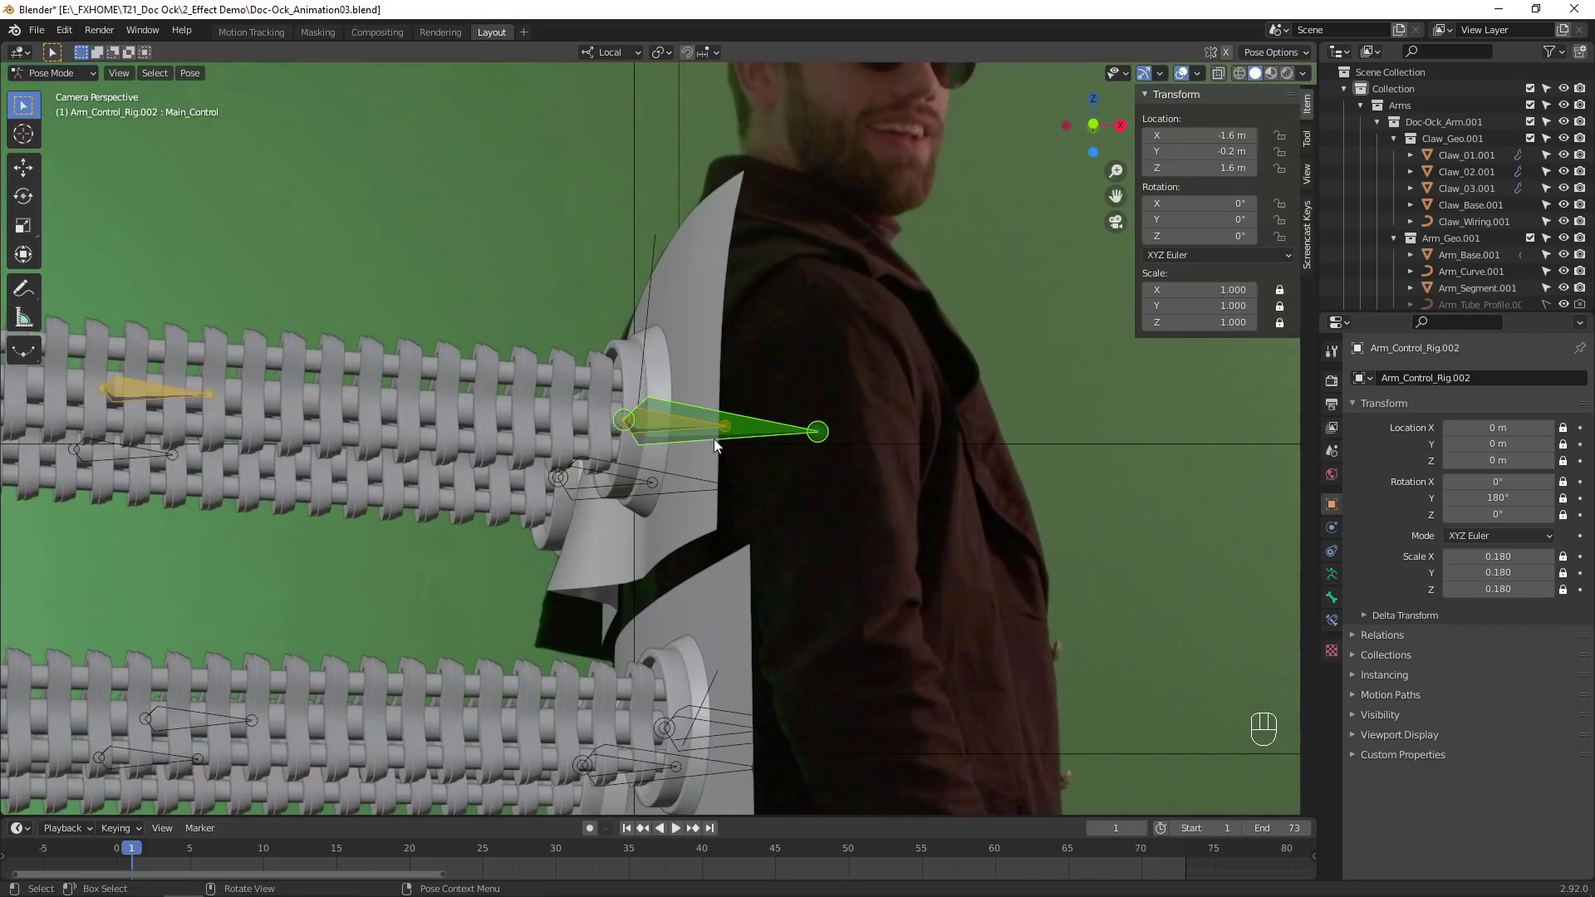
click(757, 439)
key(g)
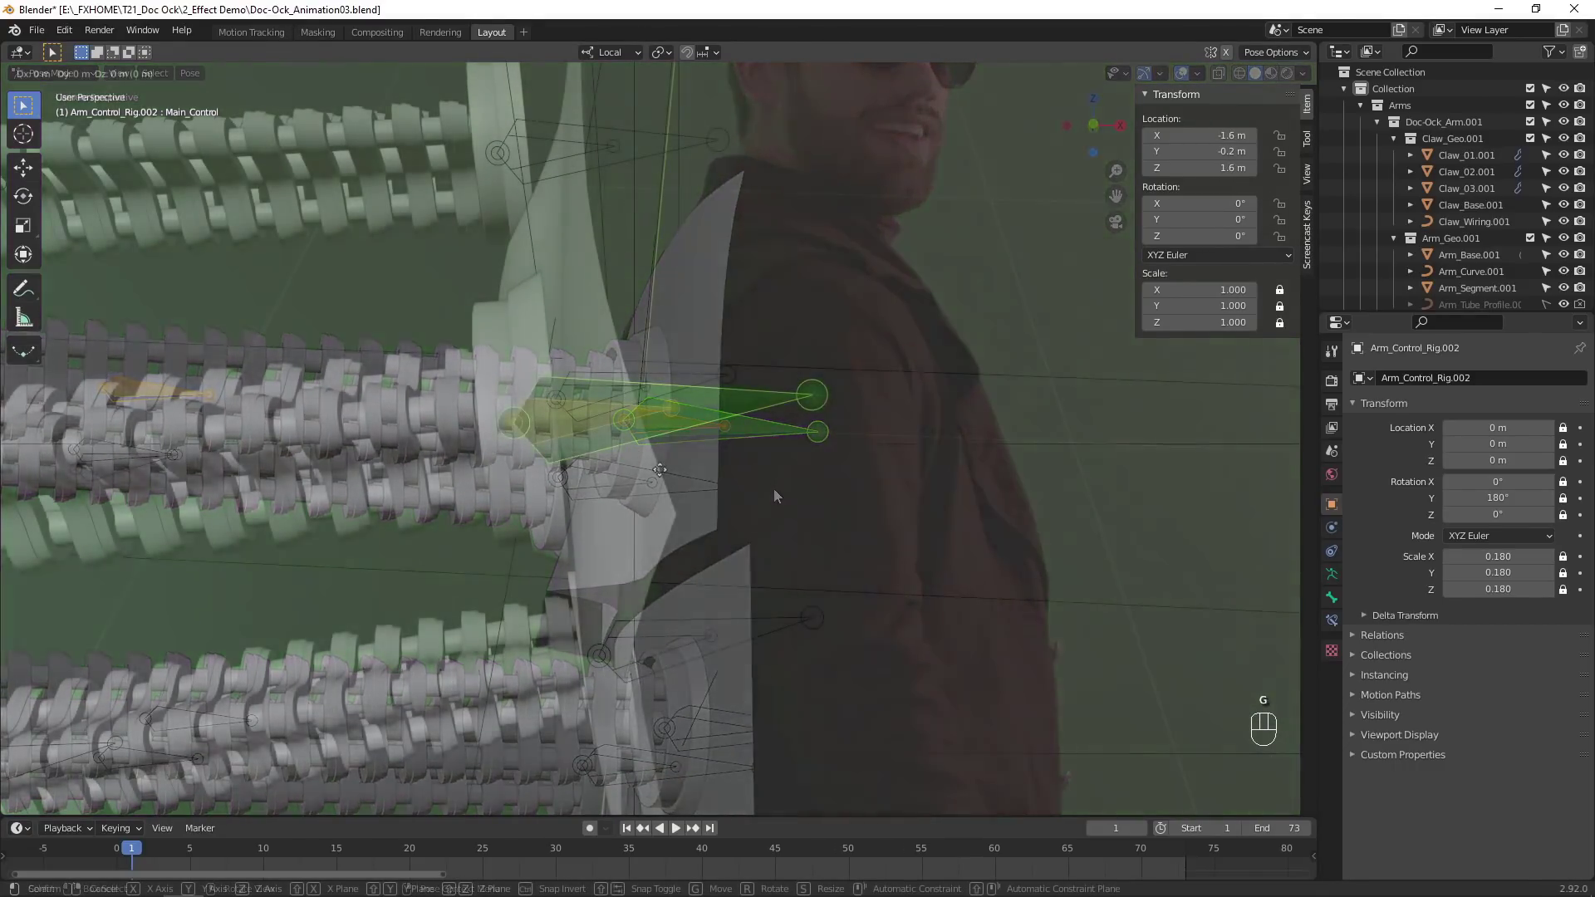
drag(645, 461, 643, 507)
drag(548, 559, 611, 436)
click(691, 546)
key(r)
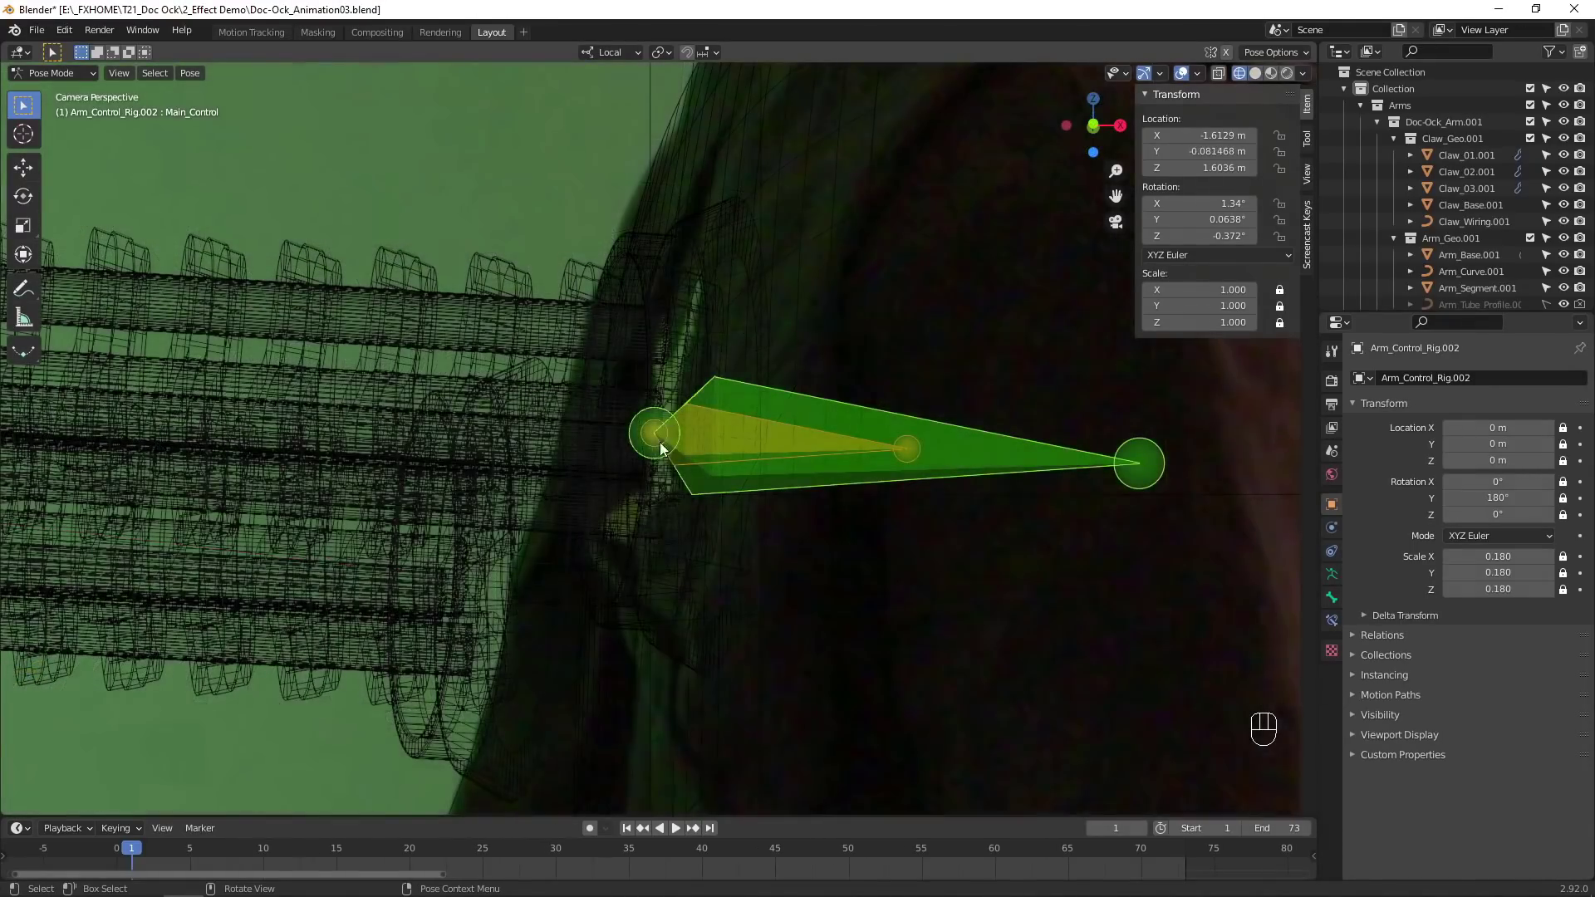
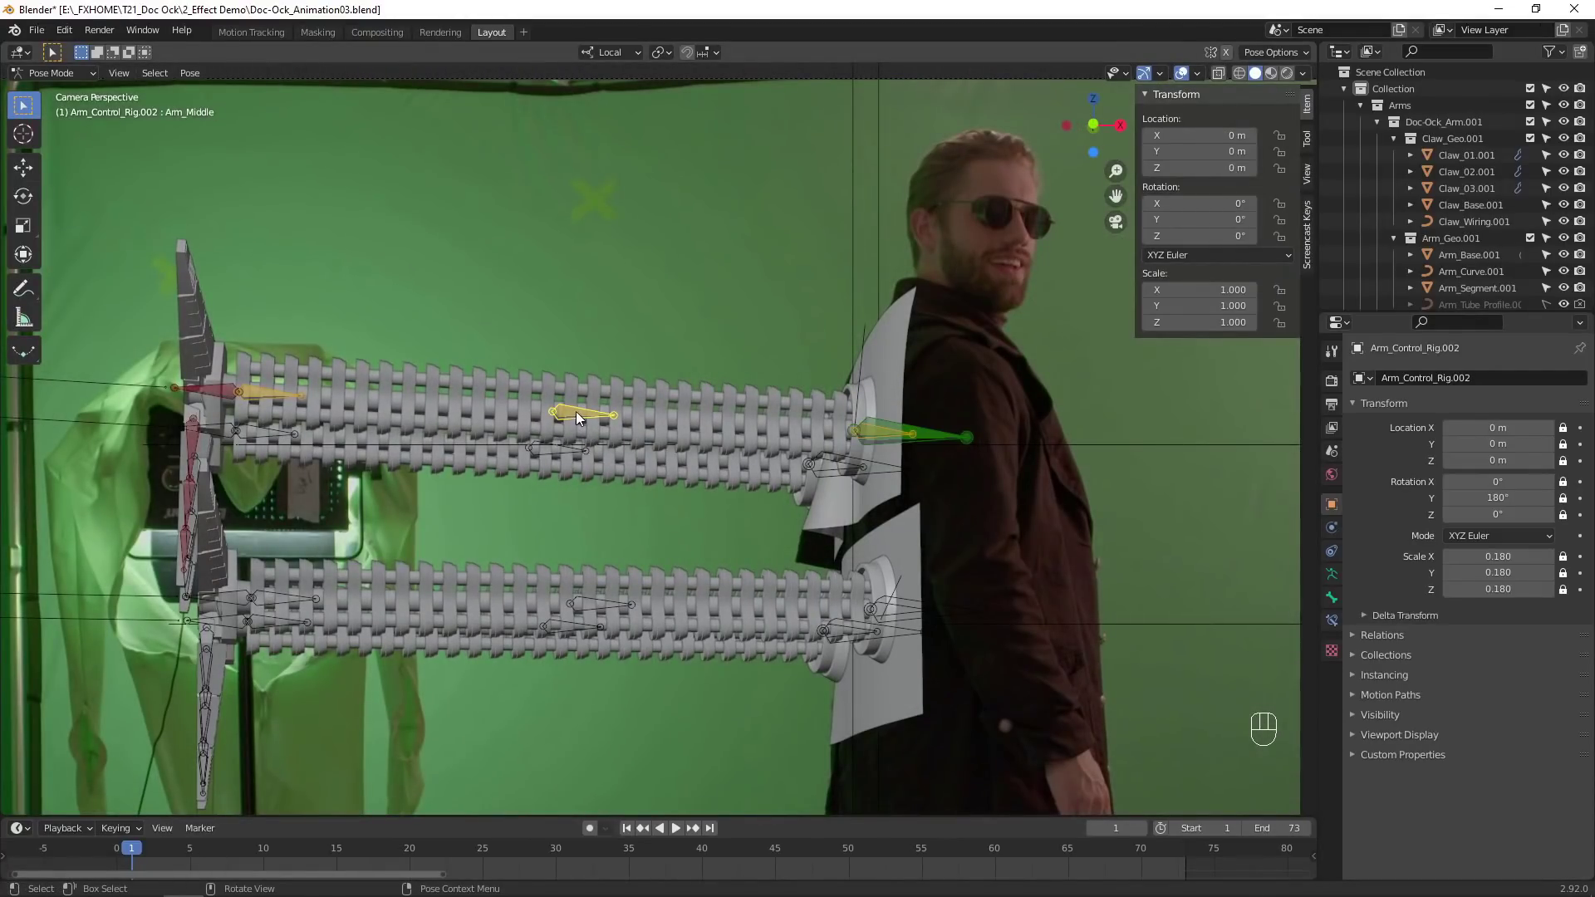
Pose Arm_End and Arm_Middle to curl the arm over the actor's head and rotate Claw_Base.
click(279, 404)
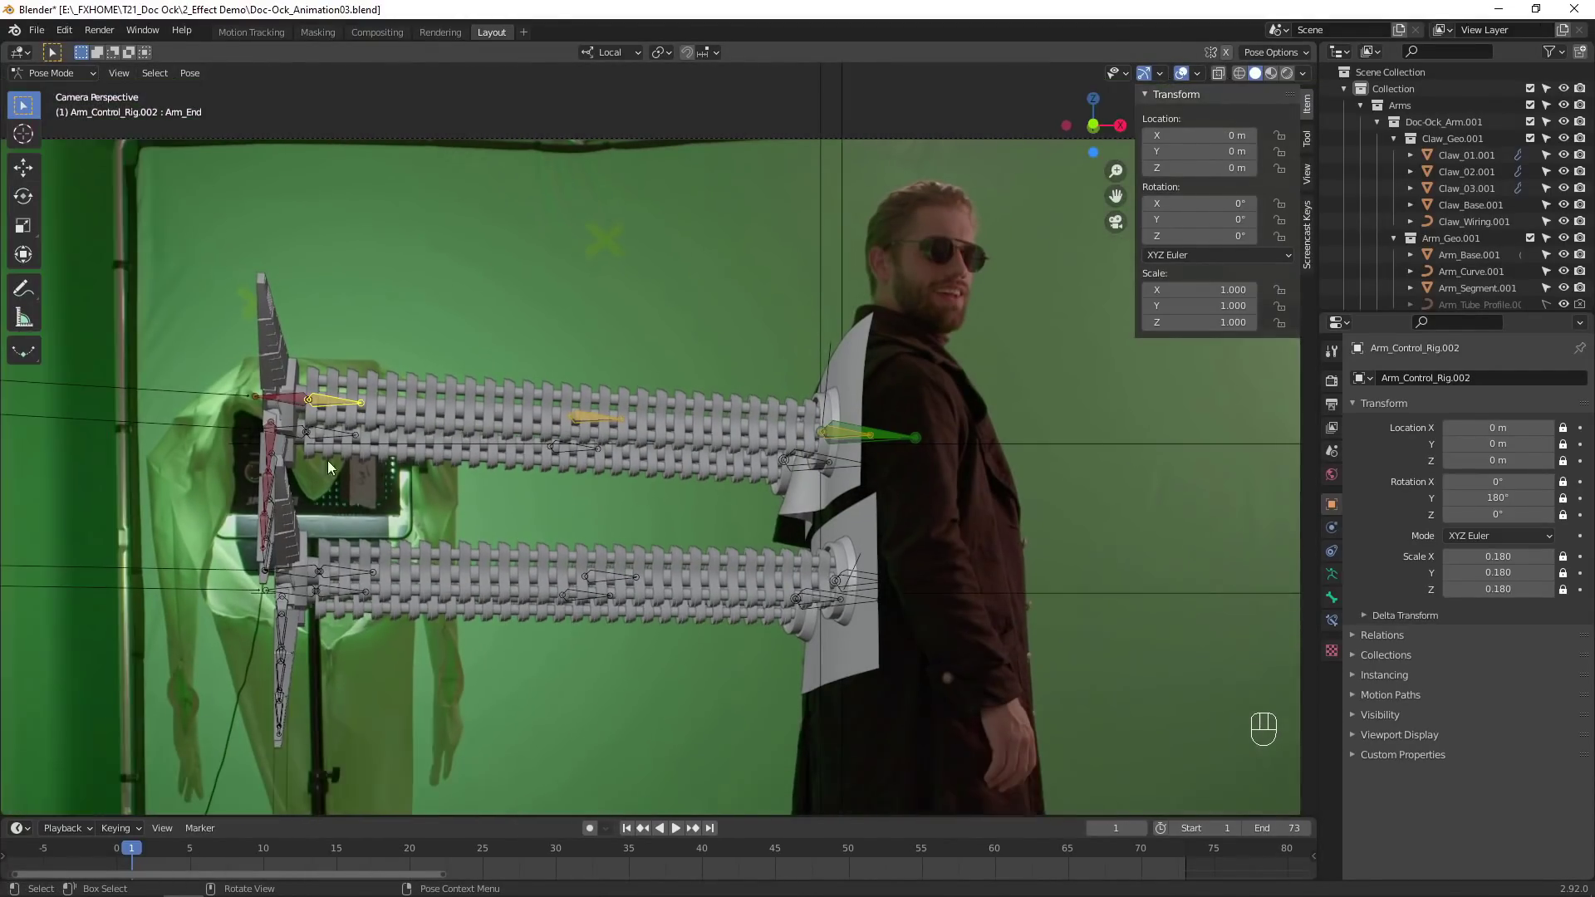
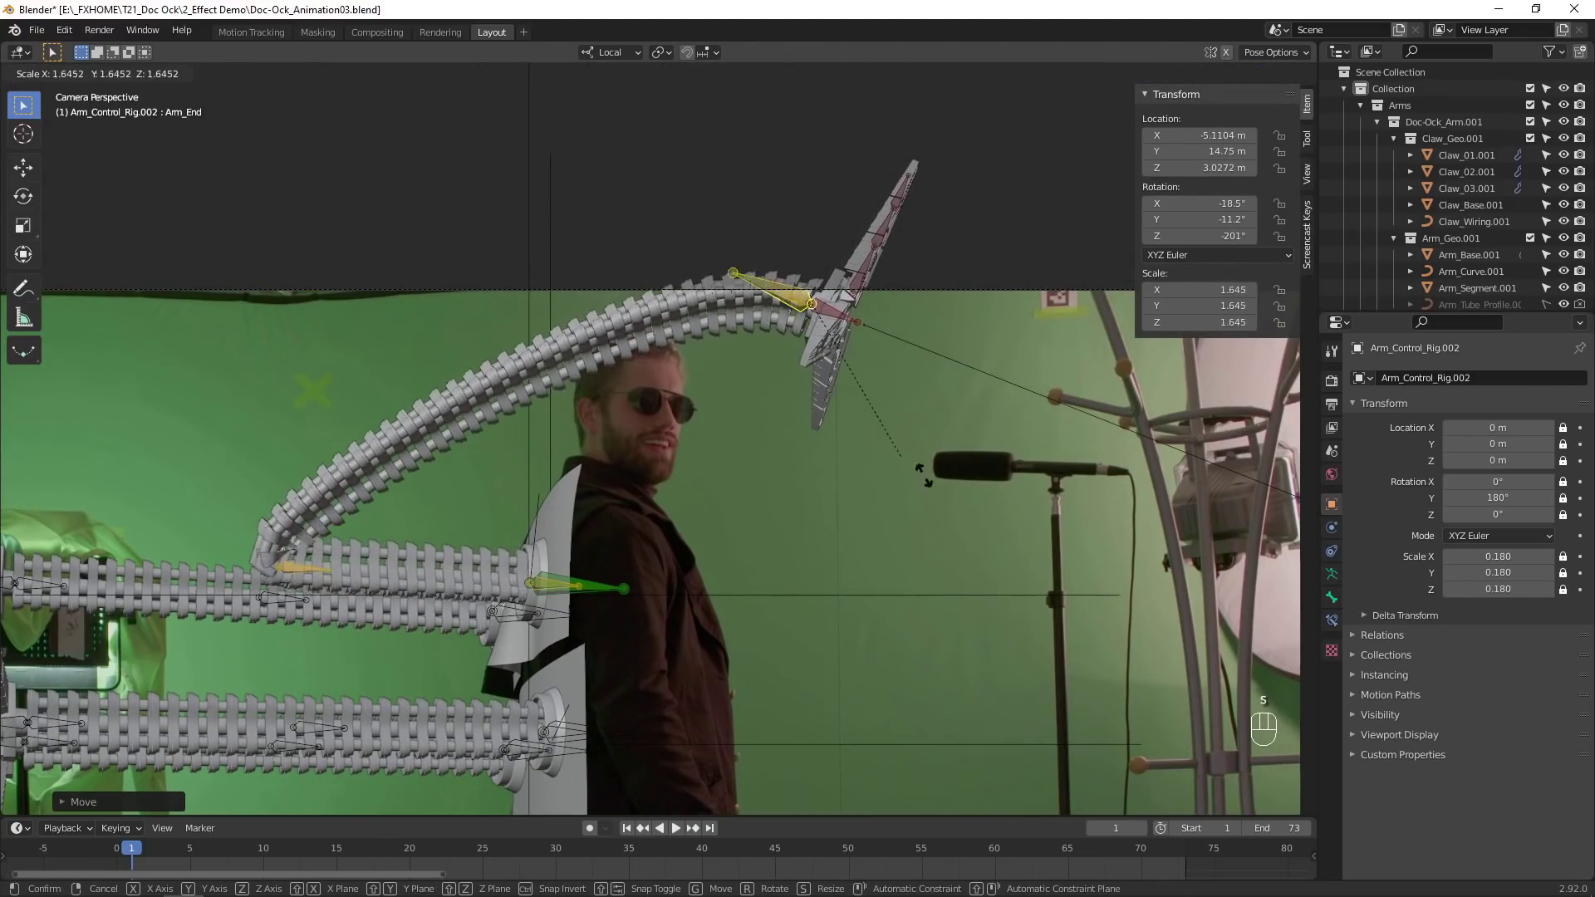
key(r)
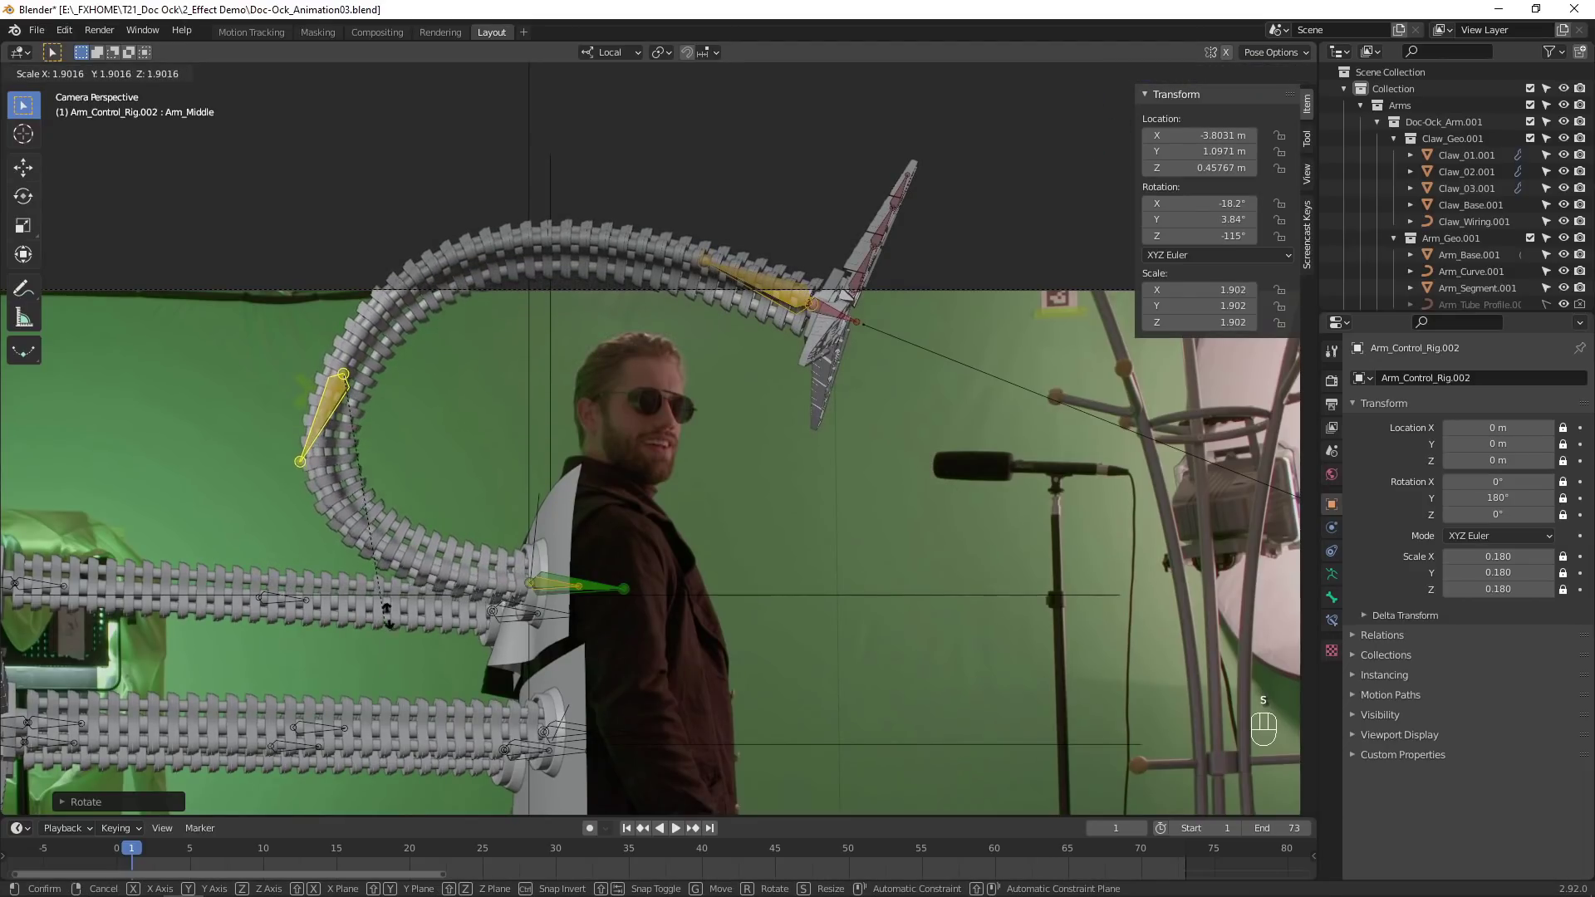
key(g)
click(506, 660)
click(507, 659)
key(s)
key(r)
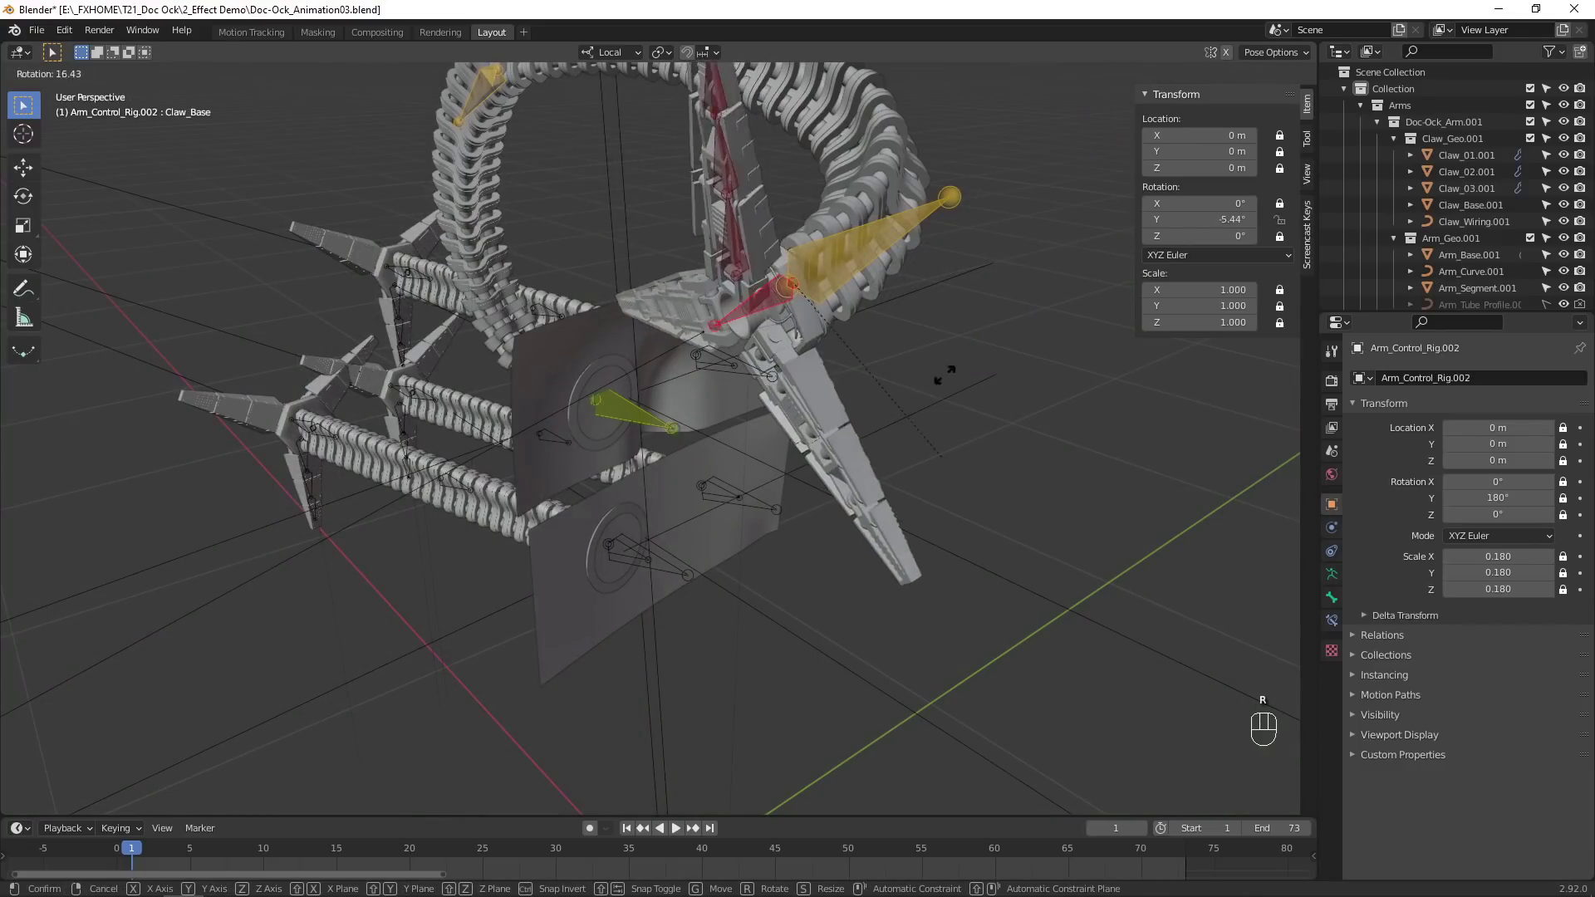
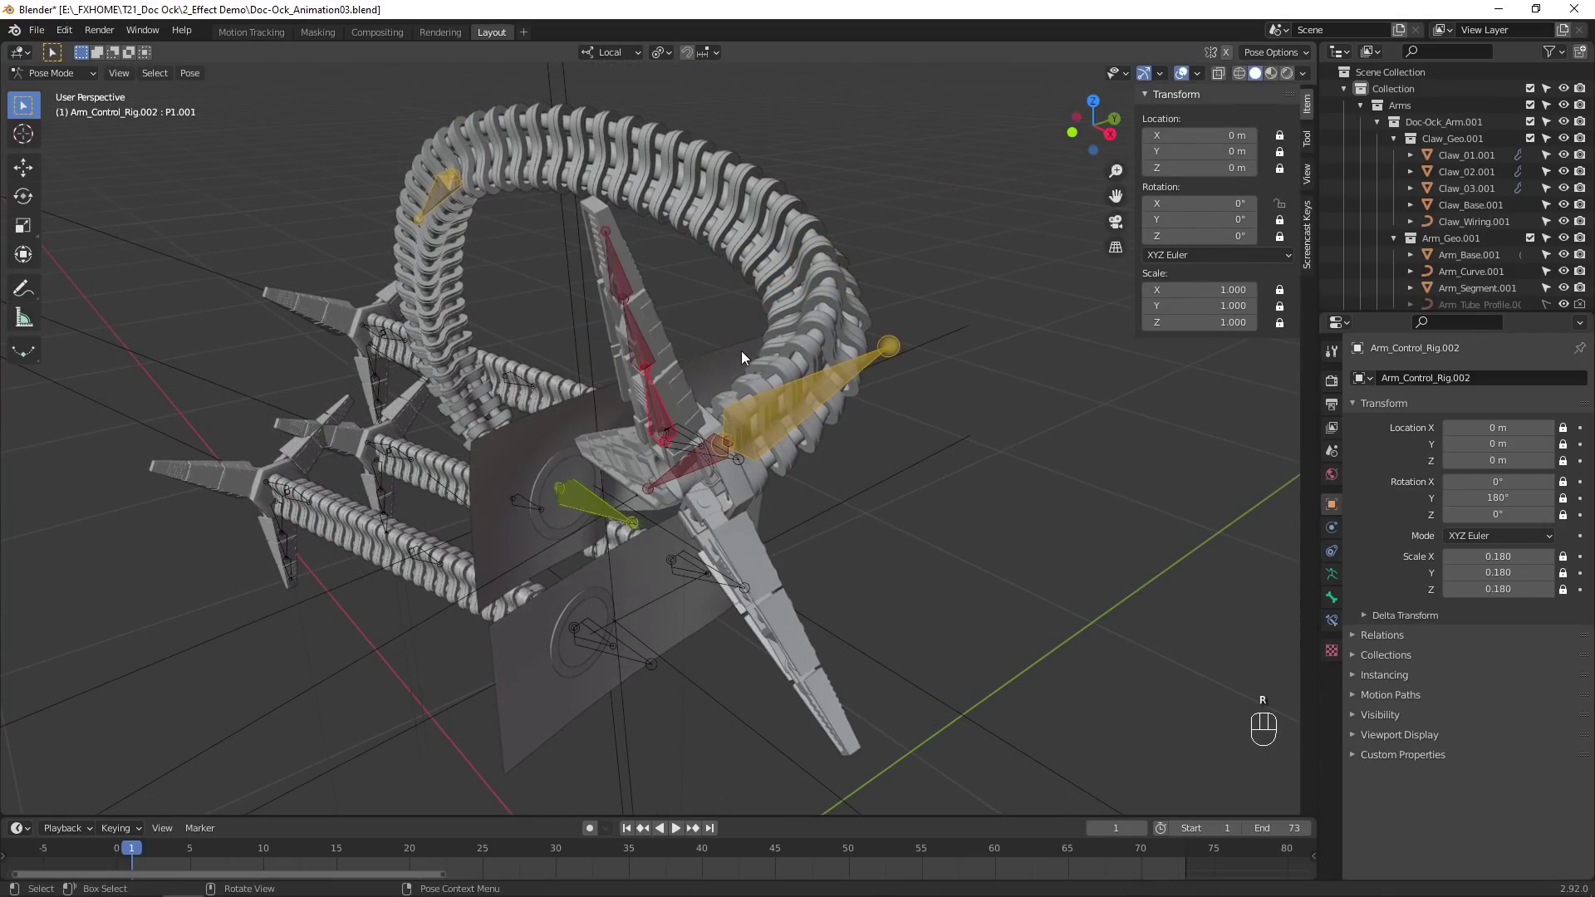
key(r)
key(r)
click(670, 416)
Rotate the claw fingers closed, keyframe the bones and return to the camera view.
click(652, 348)
key(r)
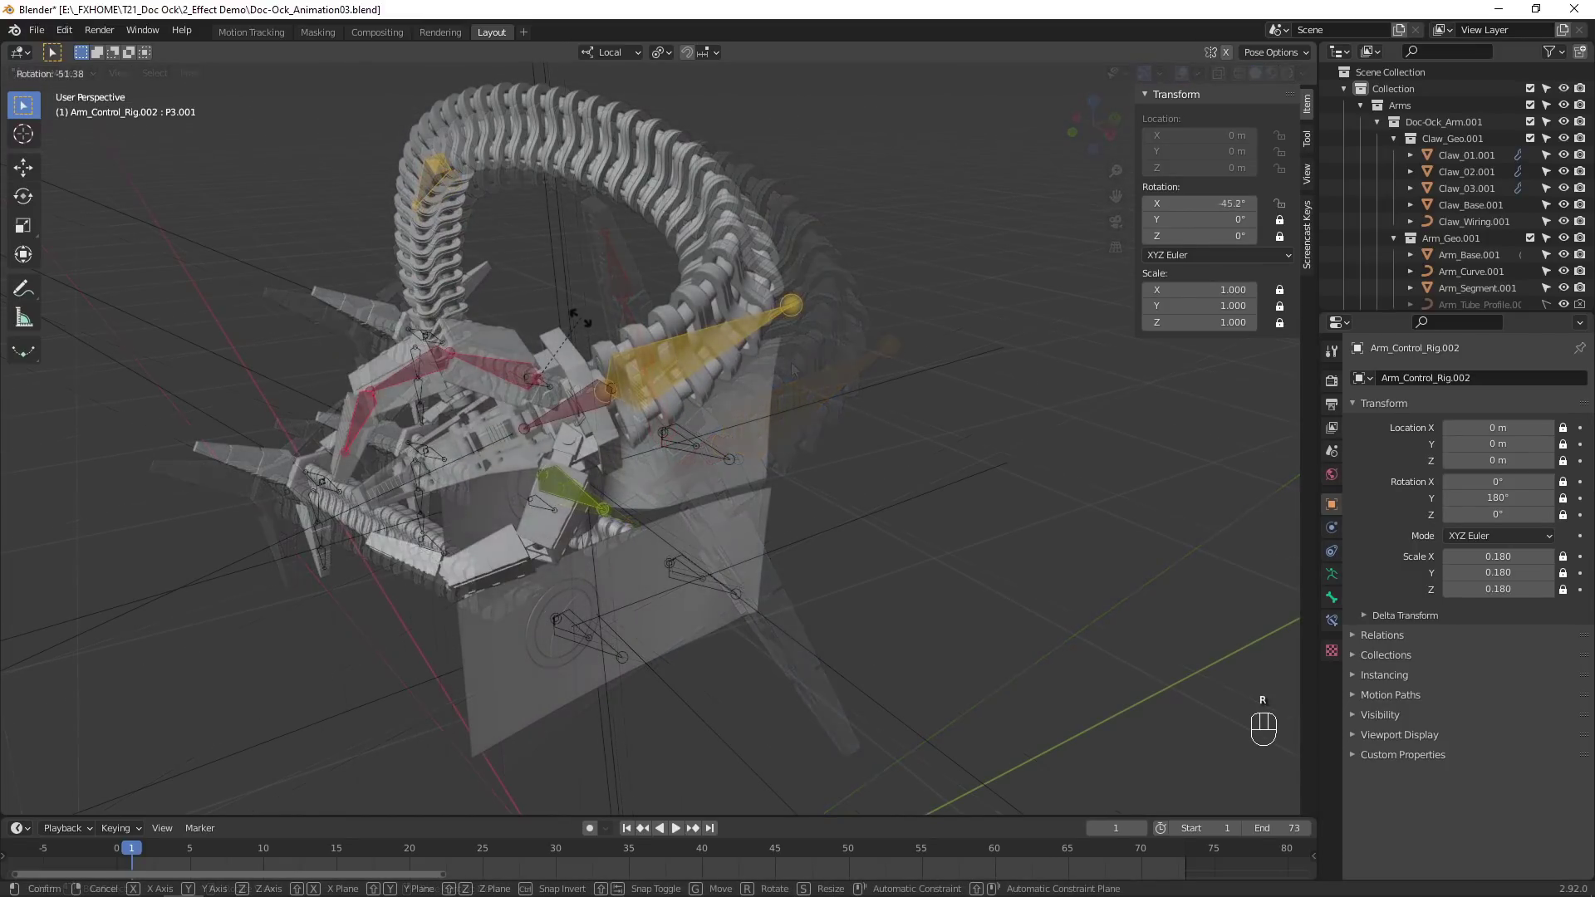
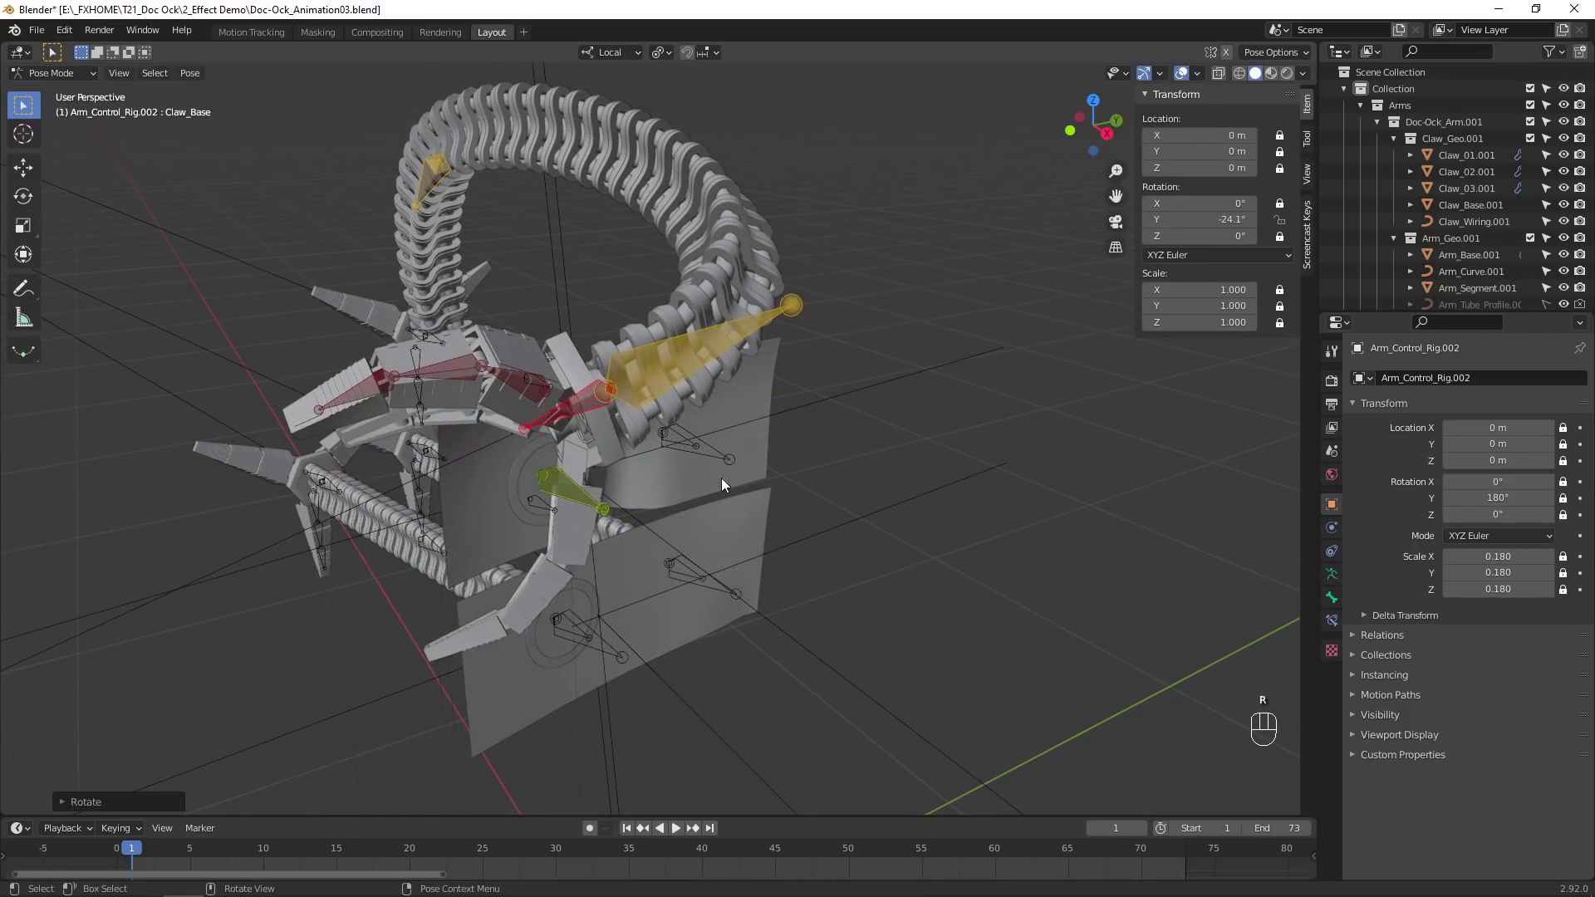
drag(704, 466, 754, 456)
click(884, 336)
click(563, 307)
click(913, 376)
click(945, 354)
click(983, 347)
click(1009, 362)
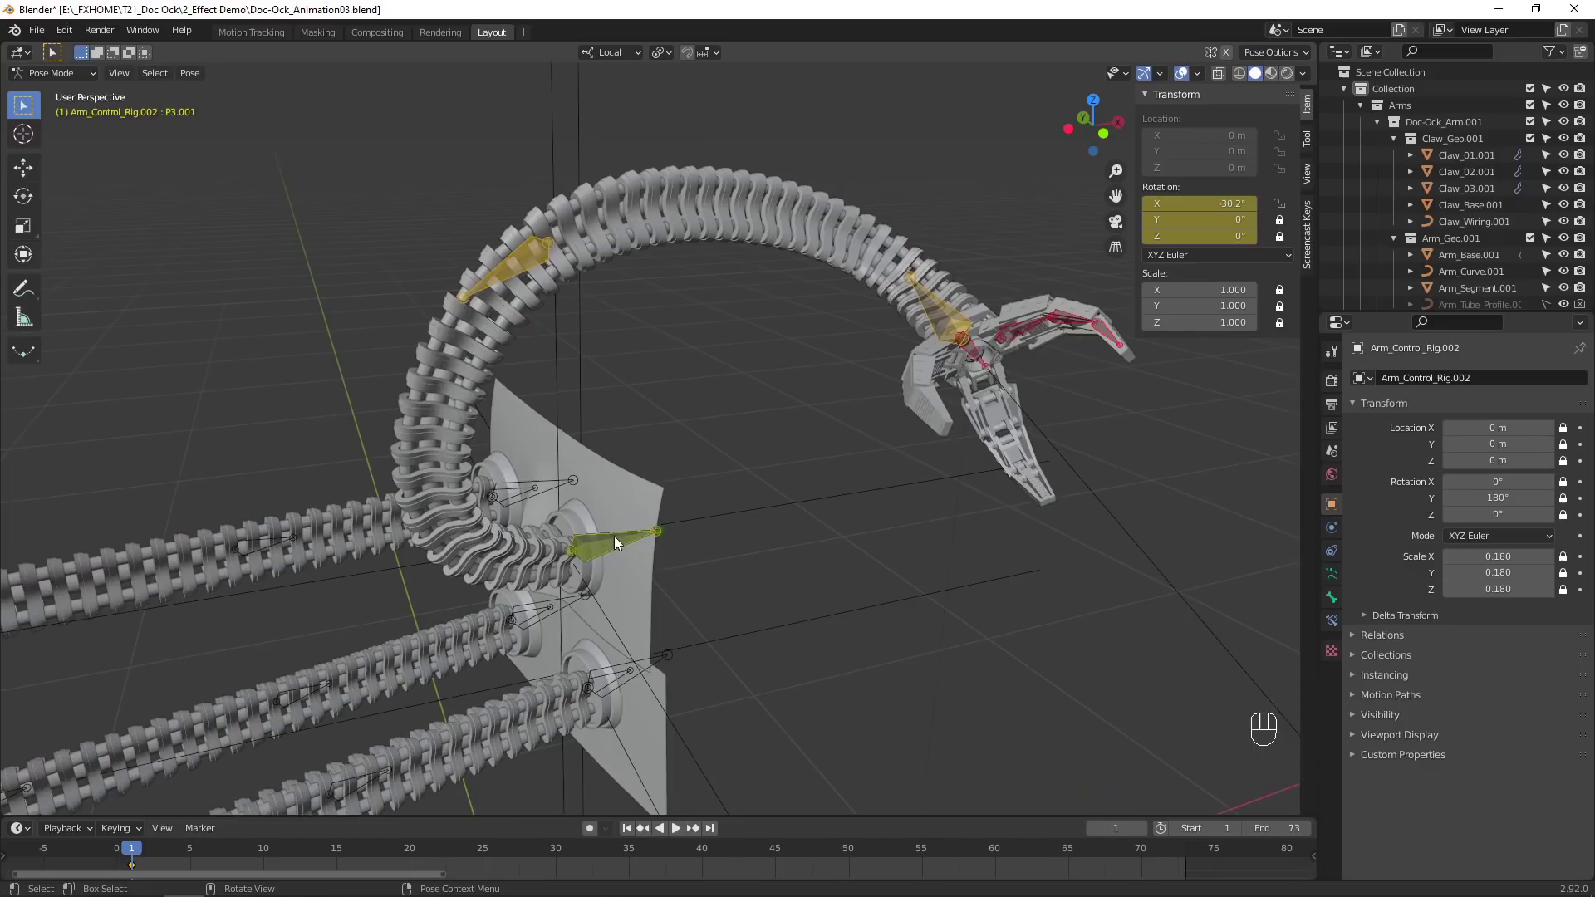
double_click(604, 548)
scroll(up, 3)
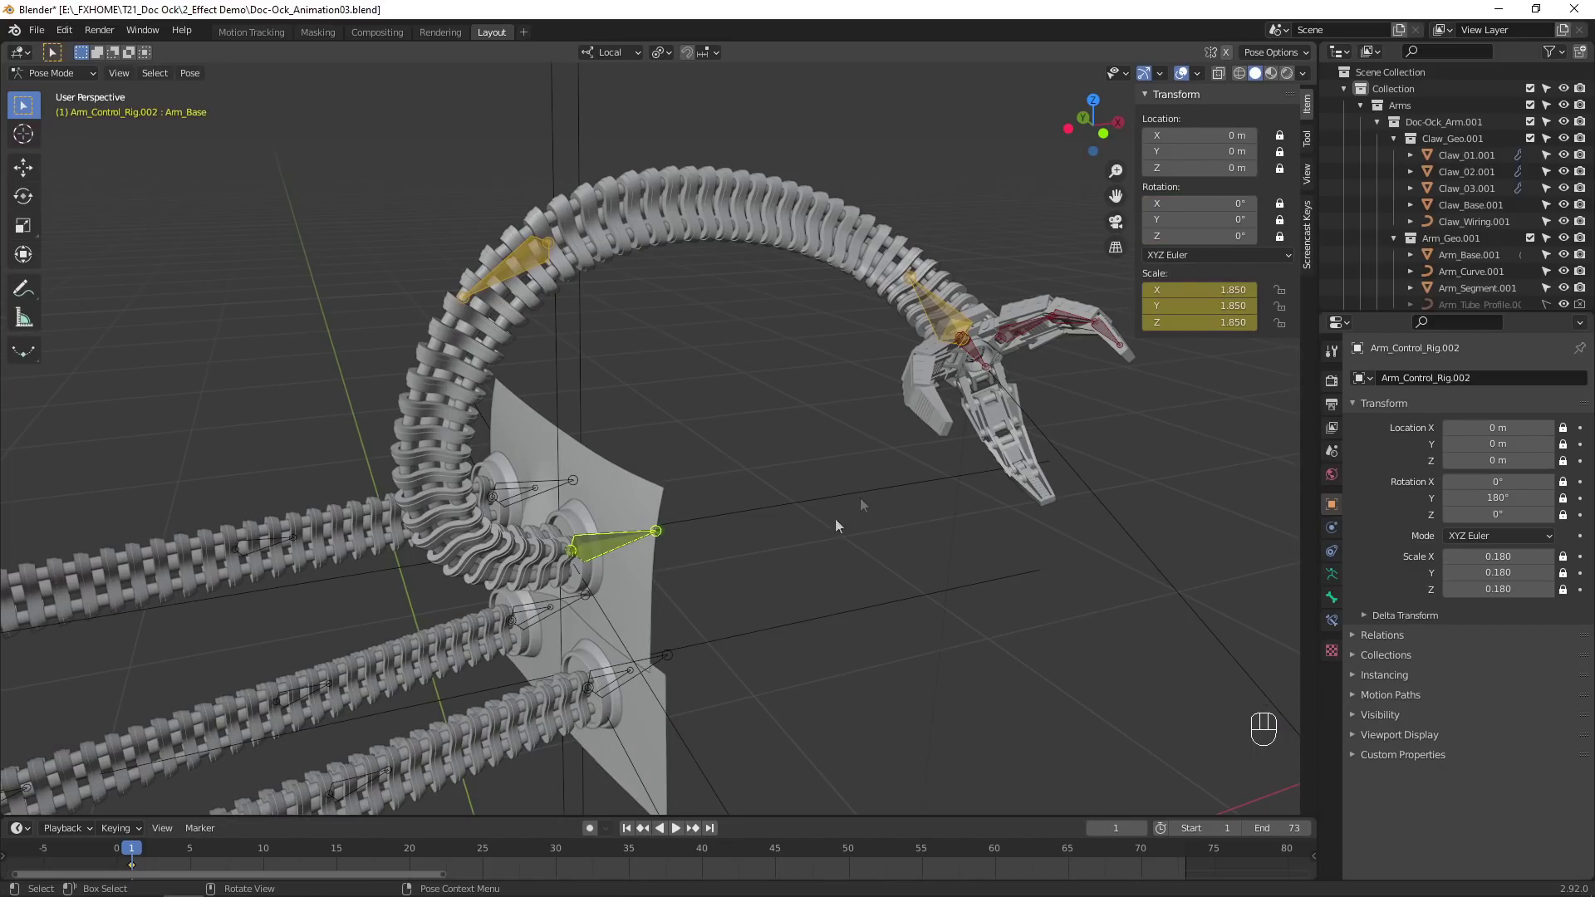
click(592, 834)
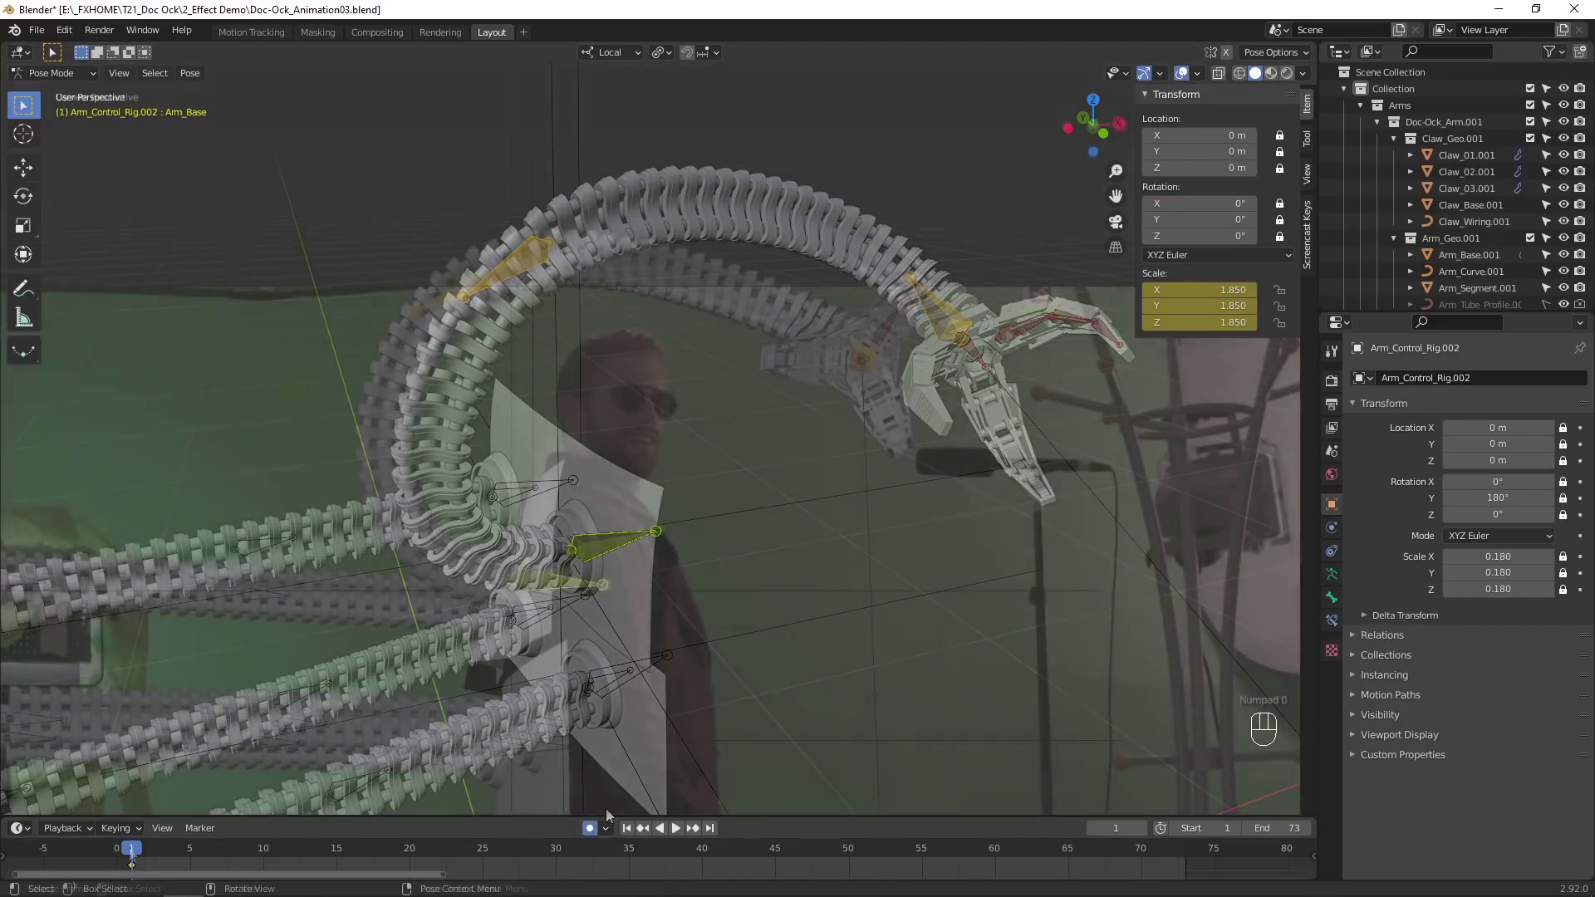
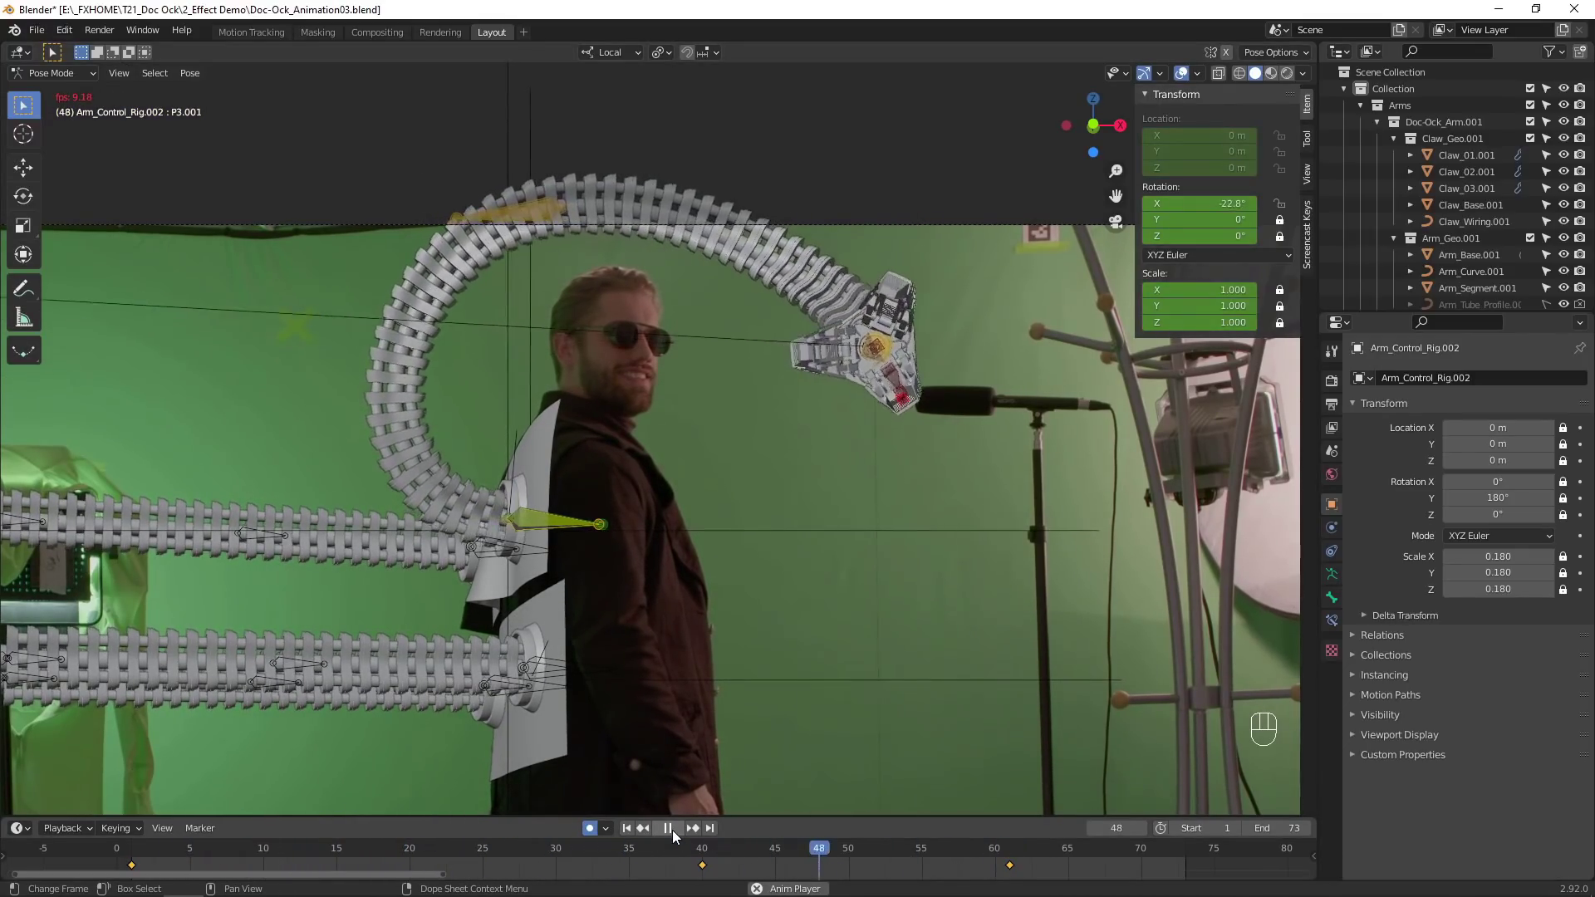
Select Arm_Control_Rig.003 and move its Main_Control bone onto the back plate.
drag(80, 83, 1565, 240)
click(601, 361)
drag(670, 350, 831, 328)
drag(82, 77, 79, 134)
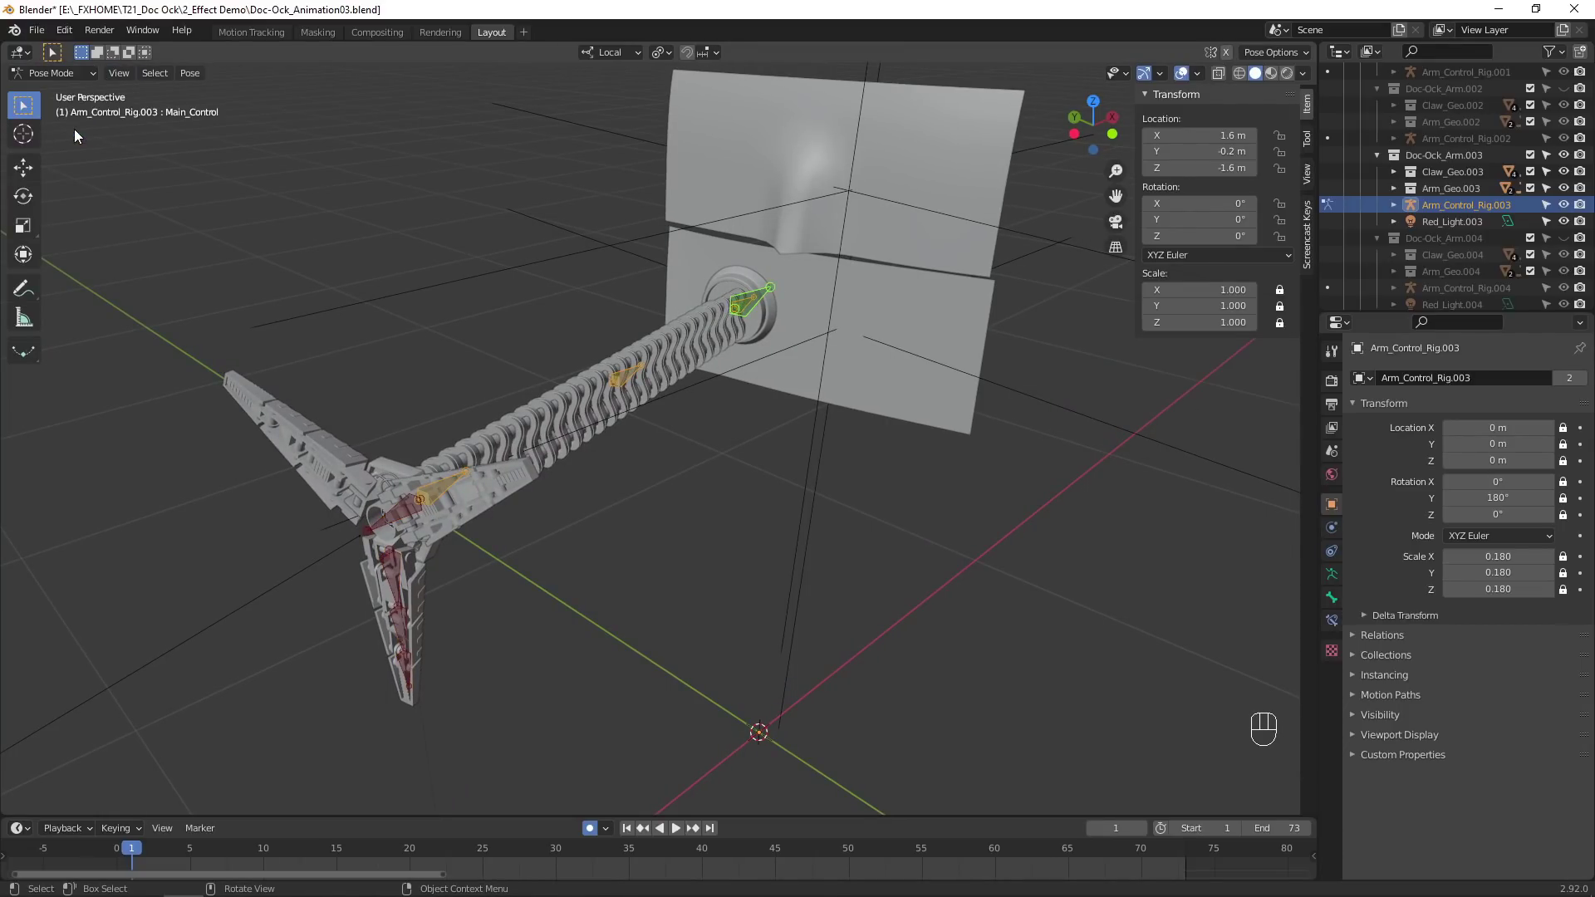
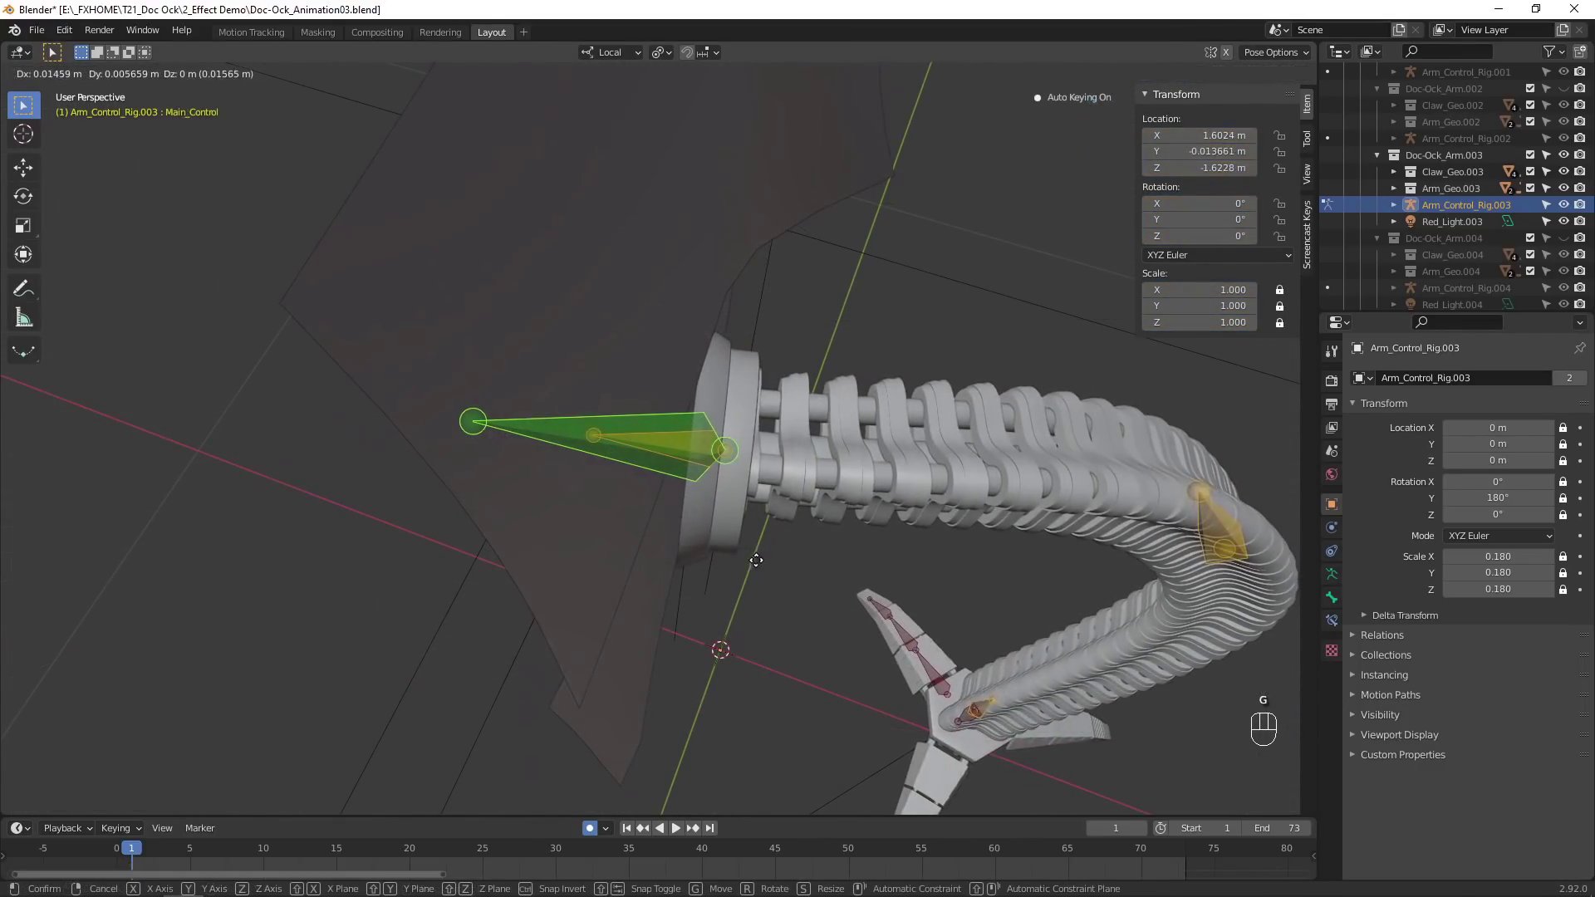
key(r)
drag(808, 541, 835, 438)
key(g)
Place Arm_End down on the floor and set its Child Of constraint influence to 0.
drag(165, 857, 447, 867)
click(634, 836)
click(556, 667)
click(496, 673)
click(1332, 627)
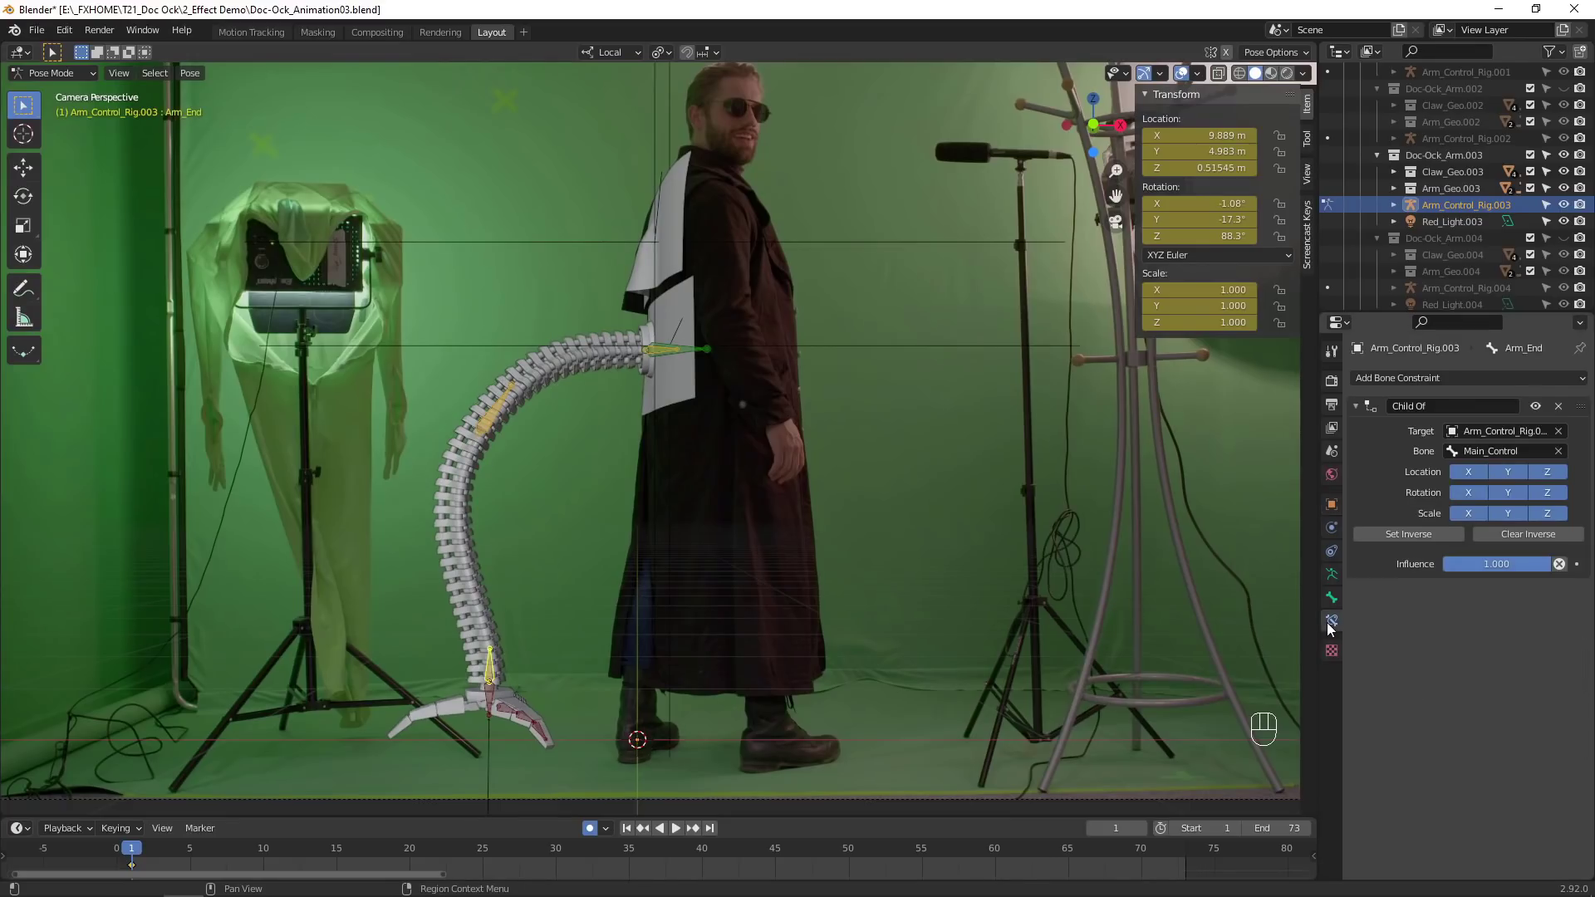
click(1566, 571)
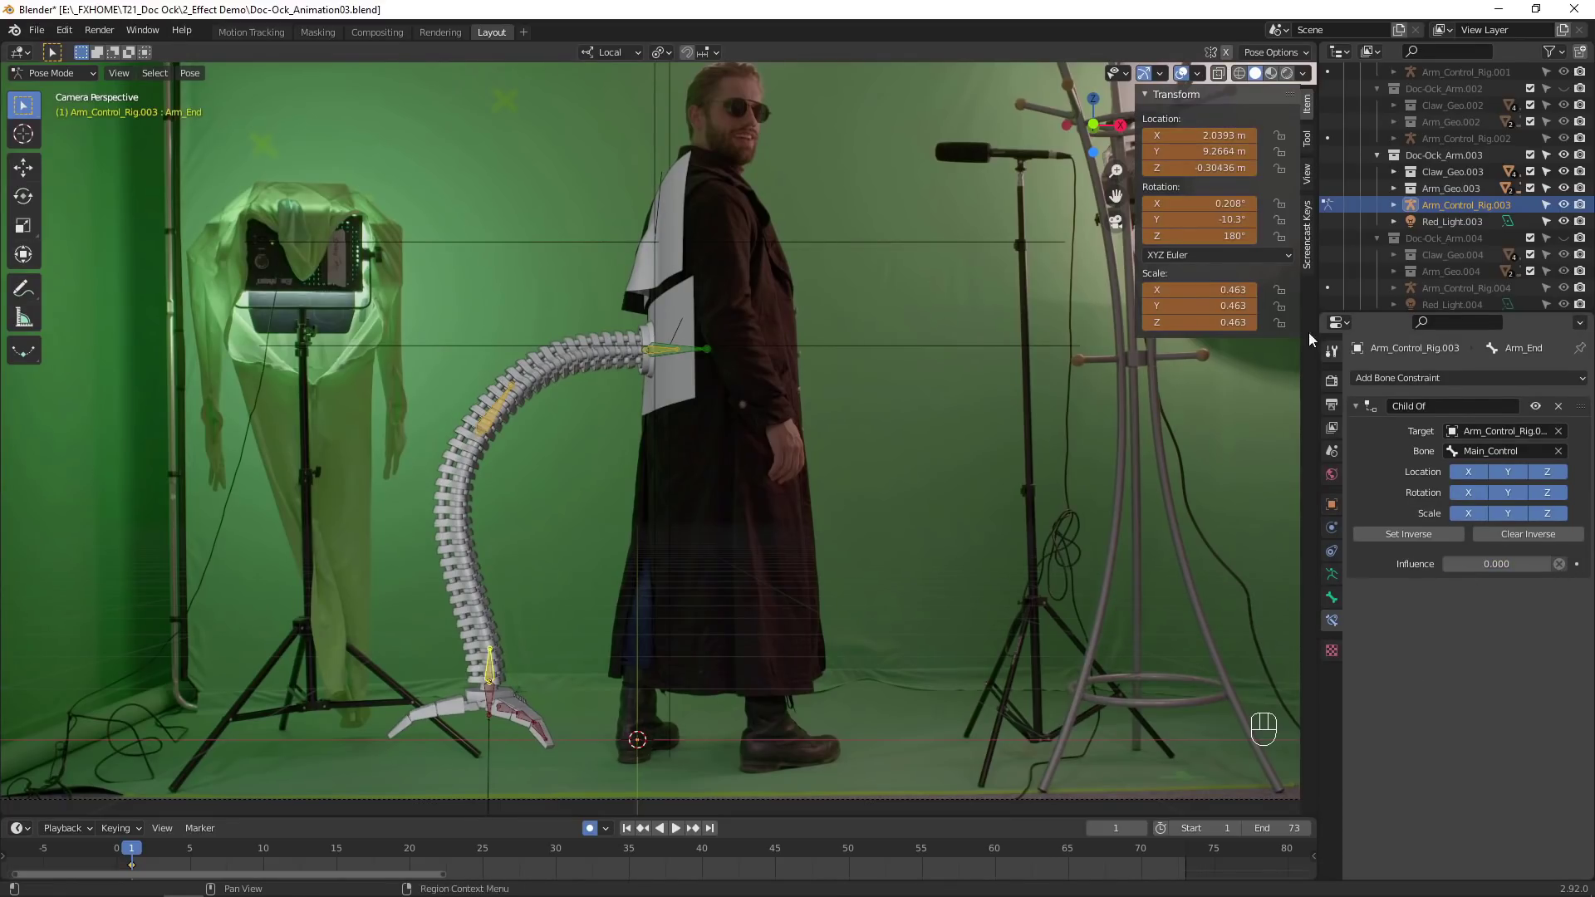
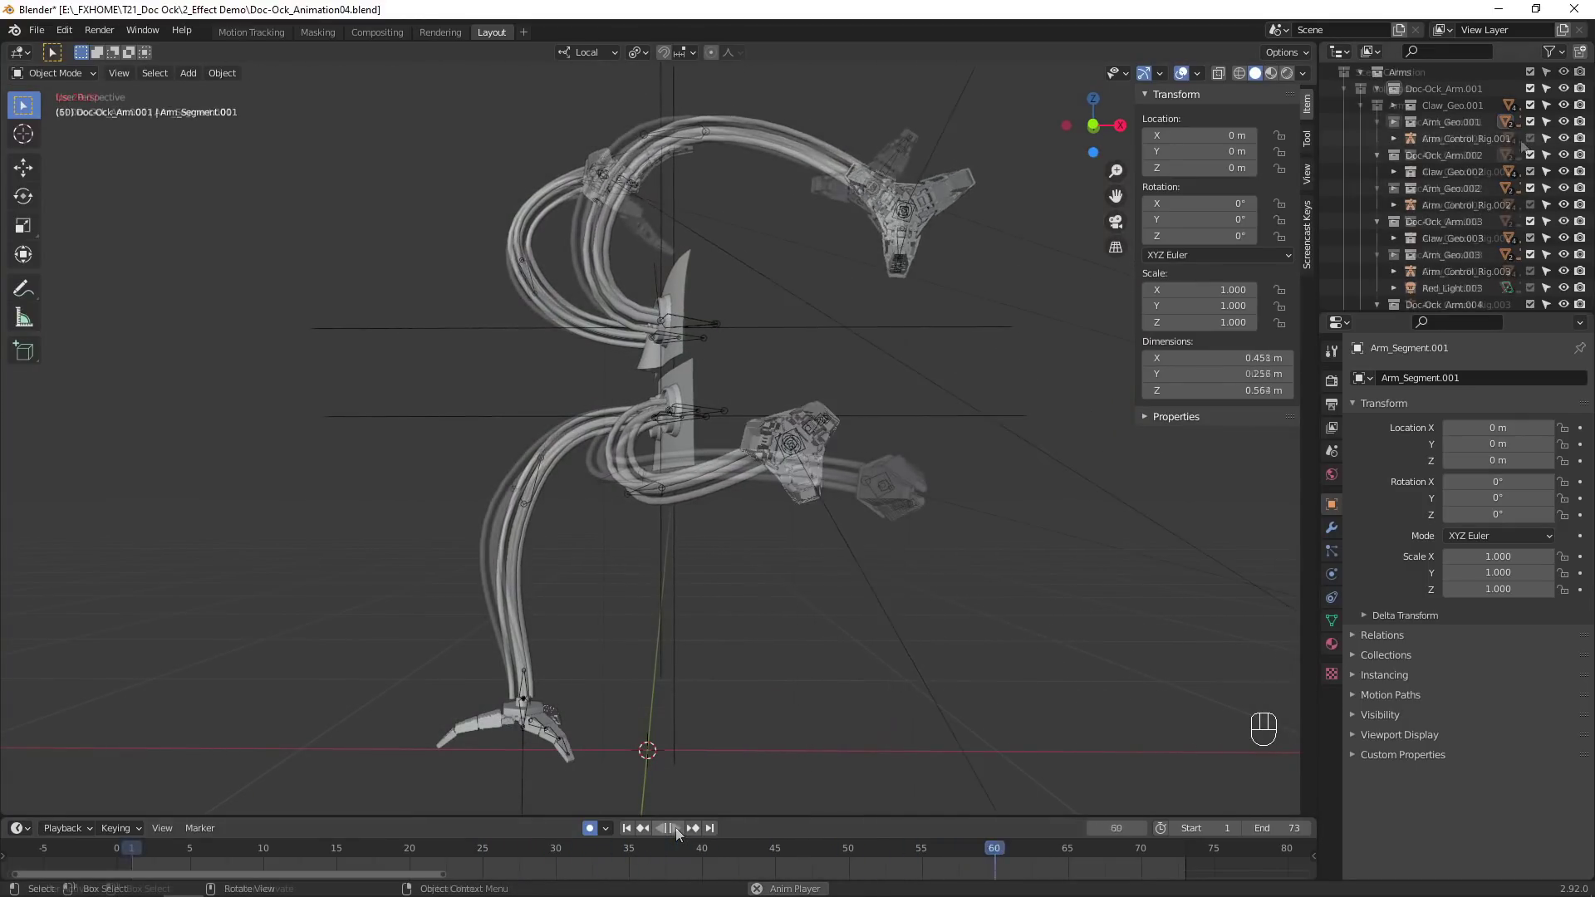
Play the four arms' animation and stop the playback.
click(1567, 126)
click(1566, 194)
click(1567, 261)
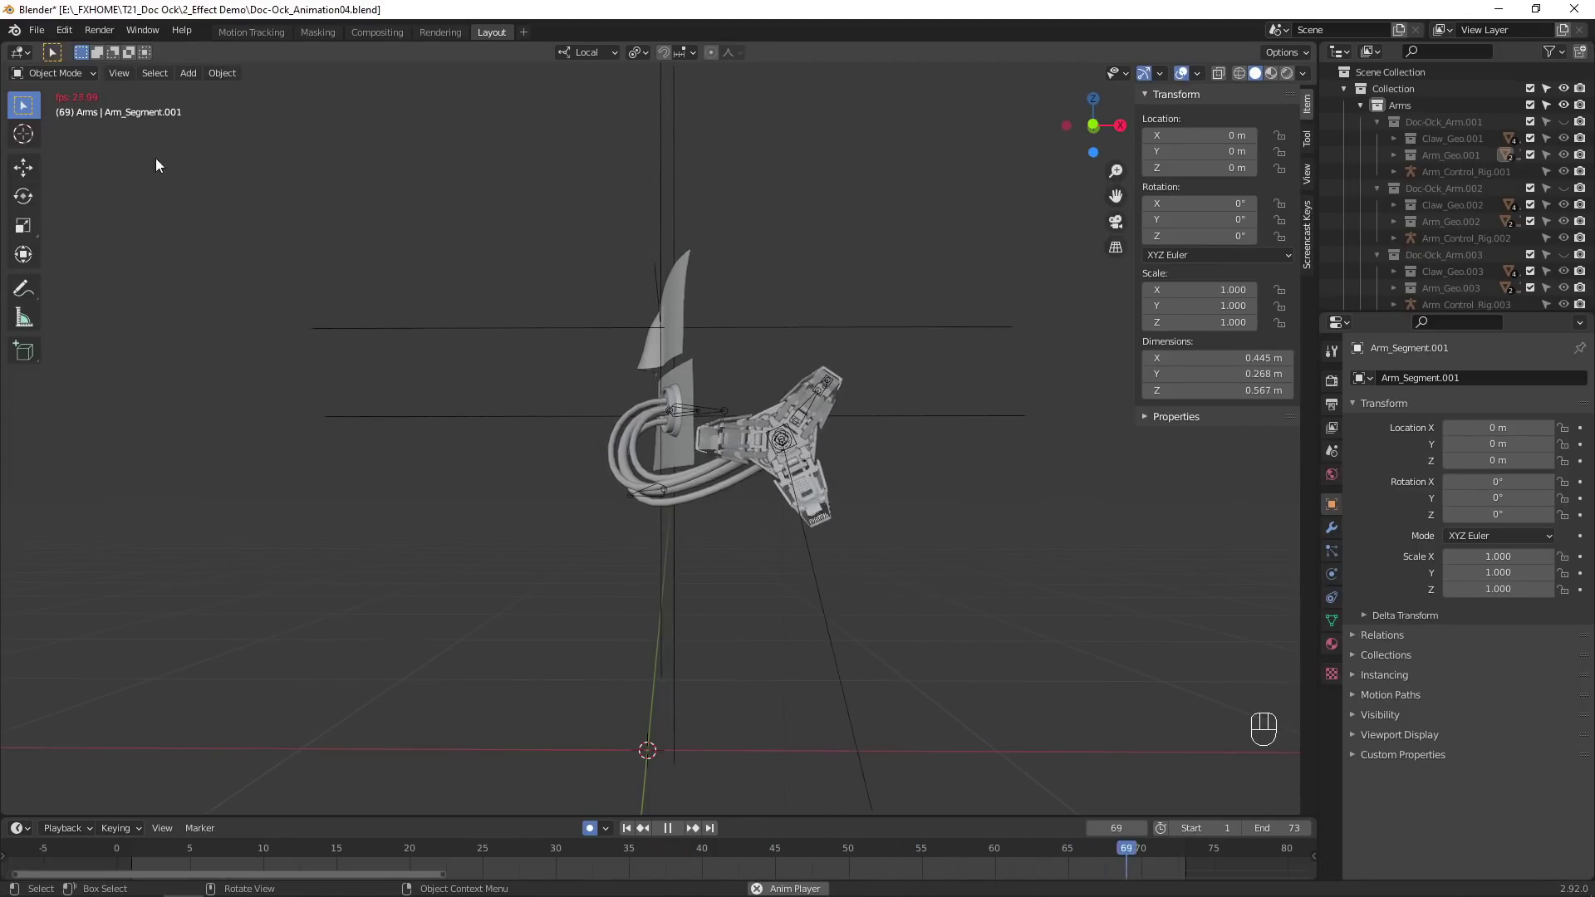
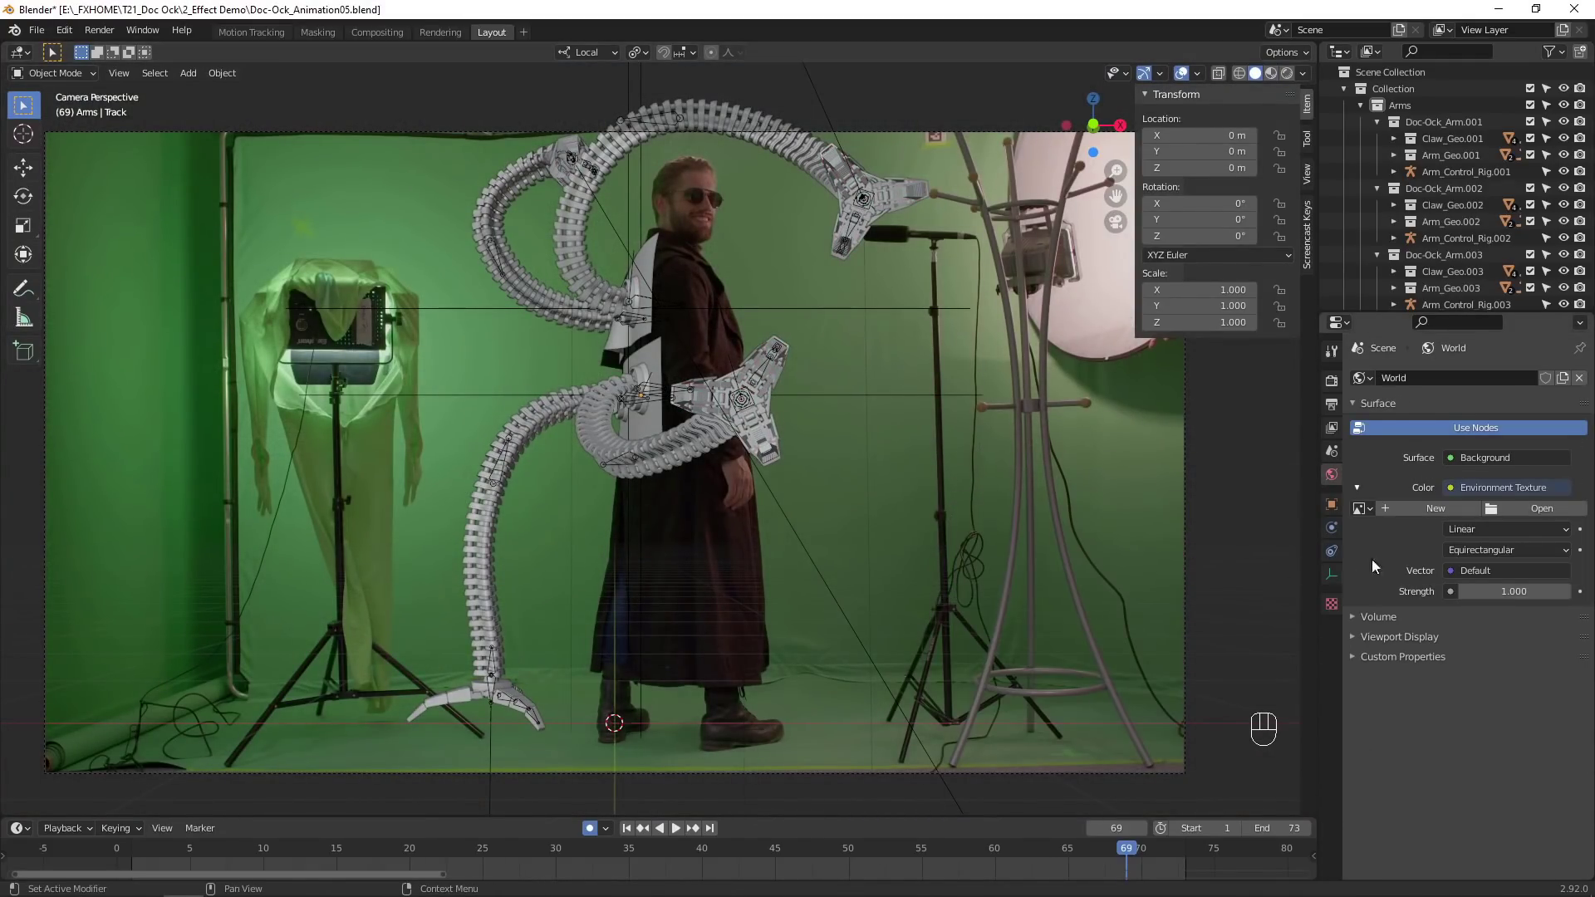
Leave the camera view, orbit around the HDR-lit arms and return to the camera view.
drag(1563, 516, 1151, 513)
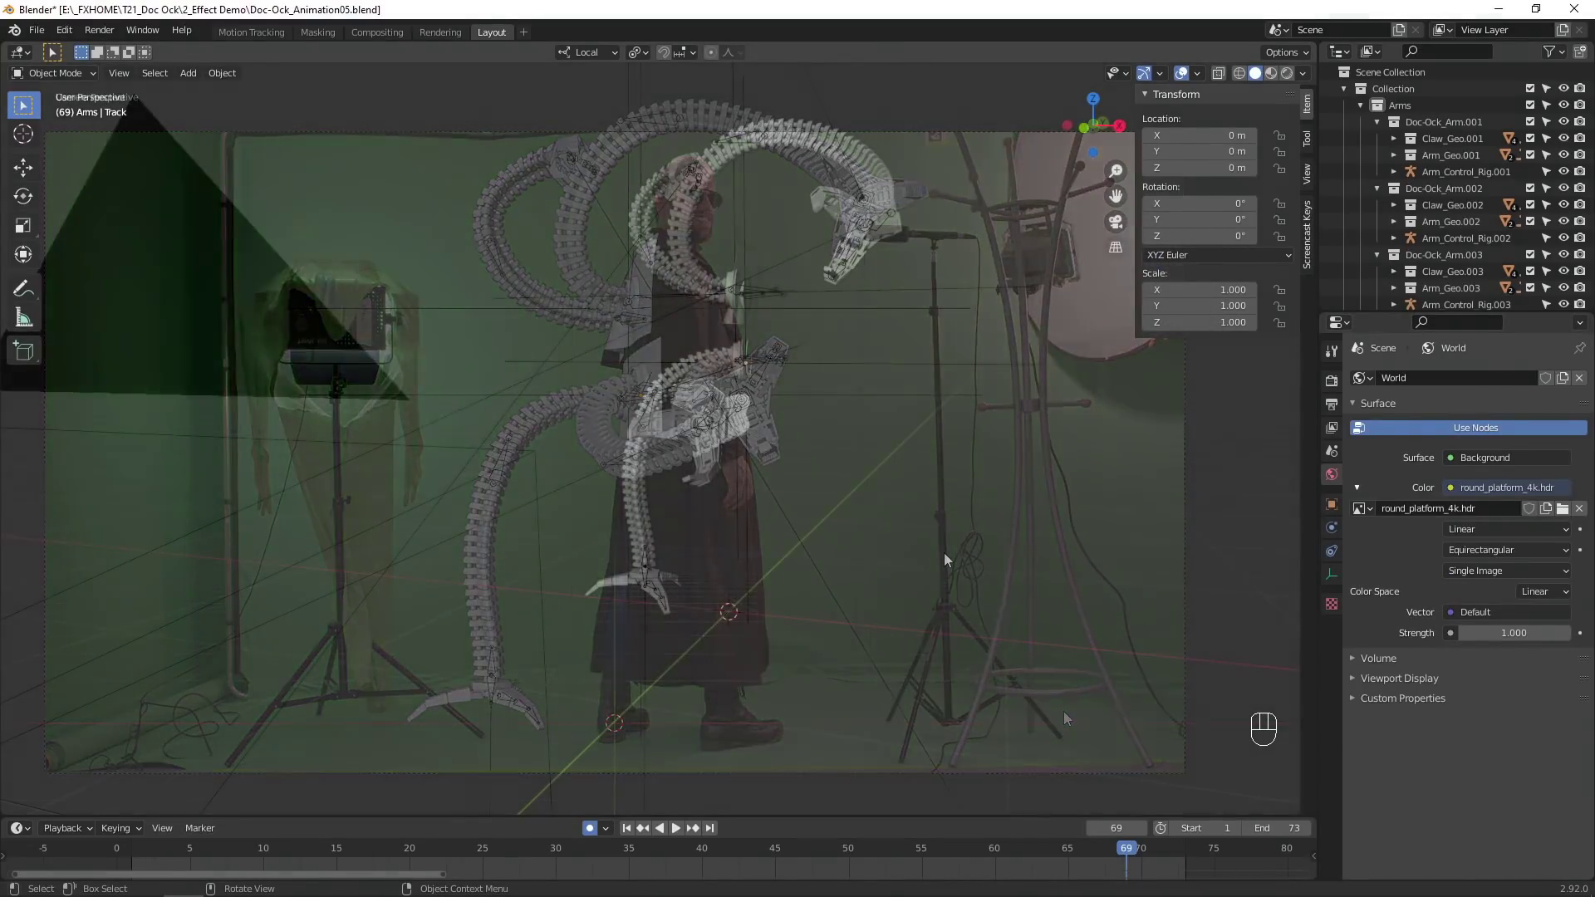
key(z)
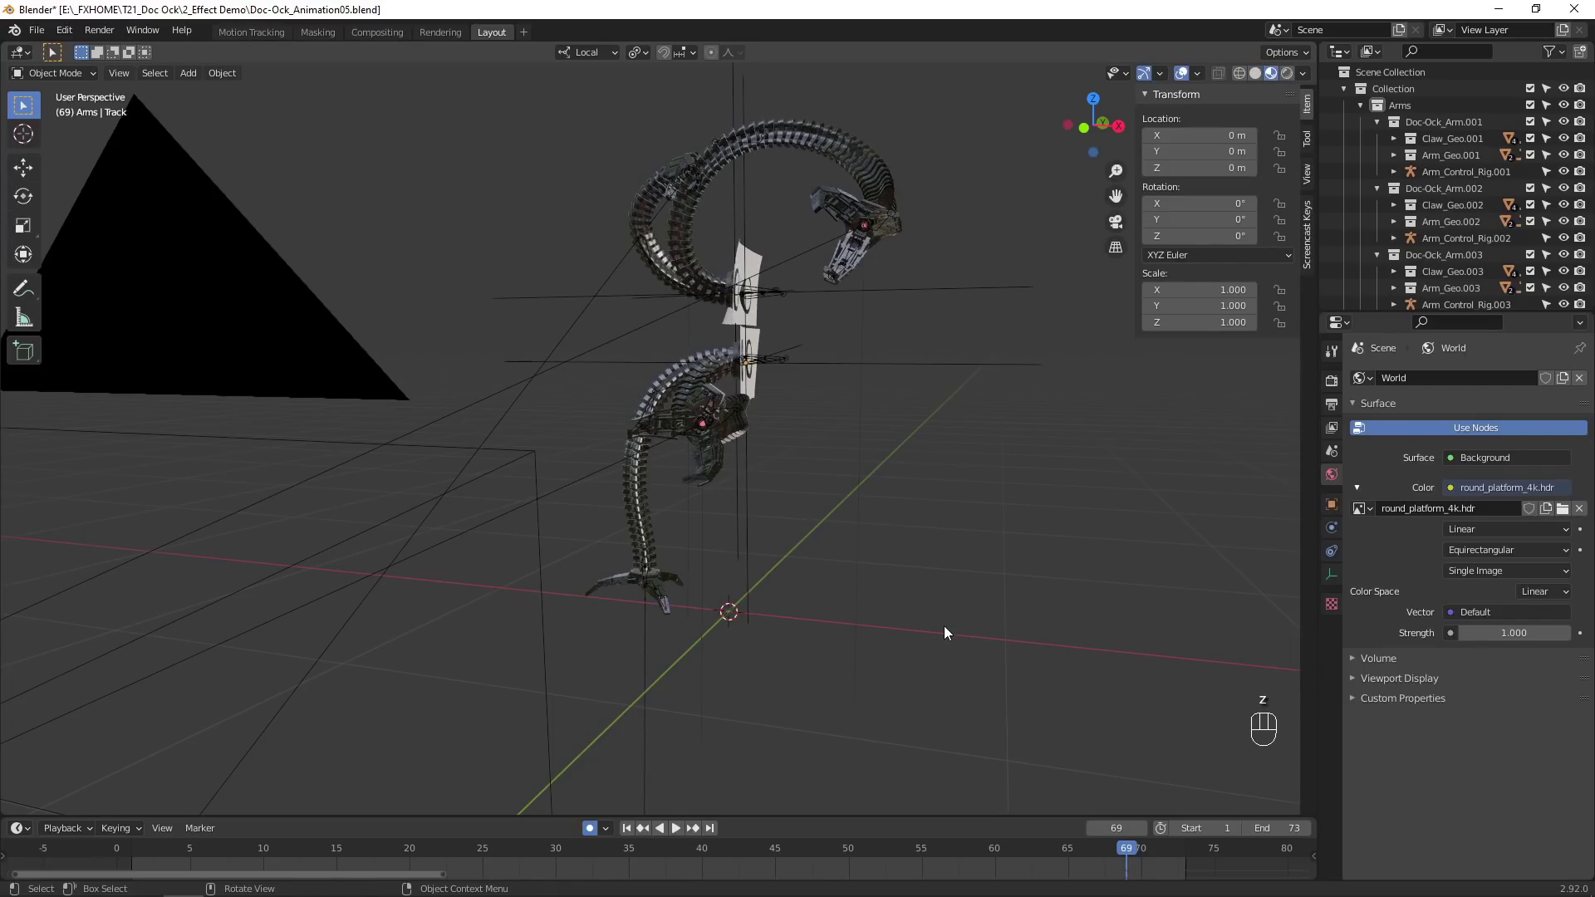
drag(1310, 77, 912, 405)
drag(857, 433, 505, 379)
drag(505, 380, 985, 449)
key(KP_0)
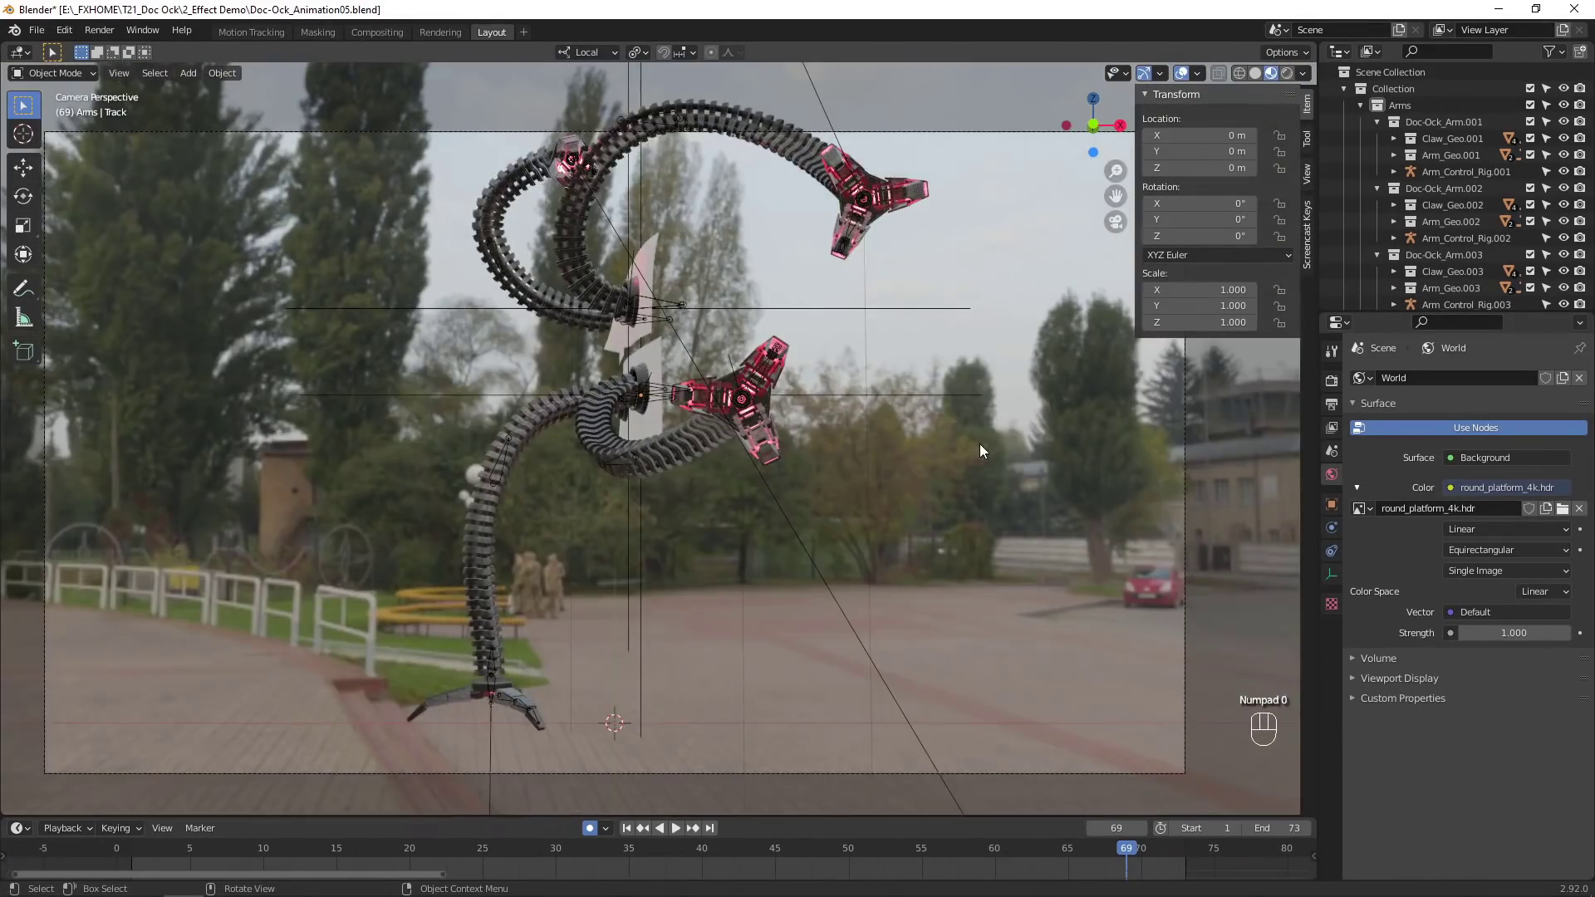
Jump back to frame 1 and bring up the Add menu.
key(z)
drag(860, 353, 802, 413)
key(shift+a)
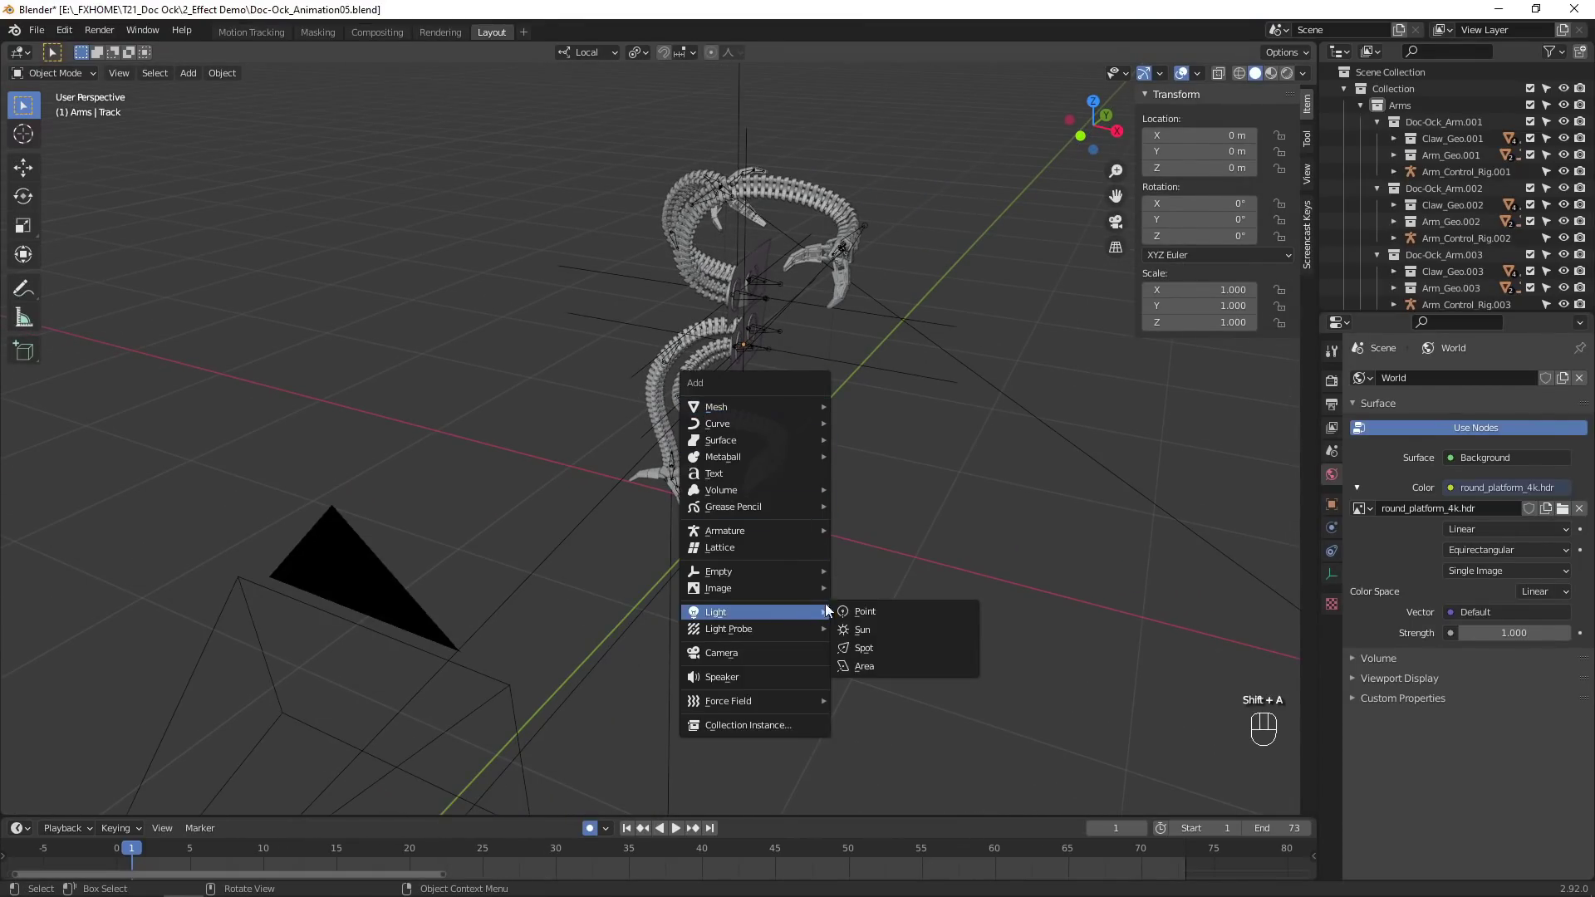
Add an area light and move it up and right of the arms to light them.
middle_click(791, 571)
key(g)
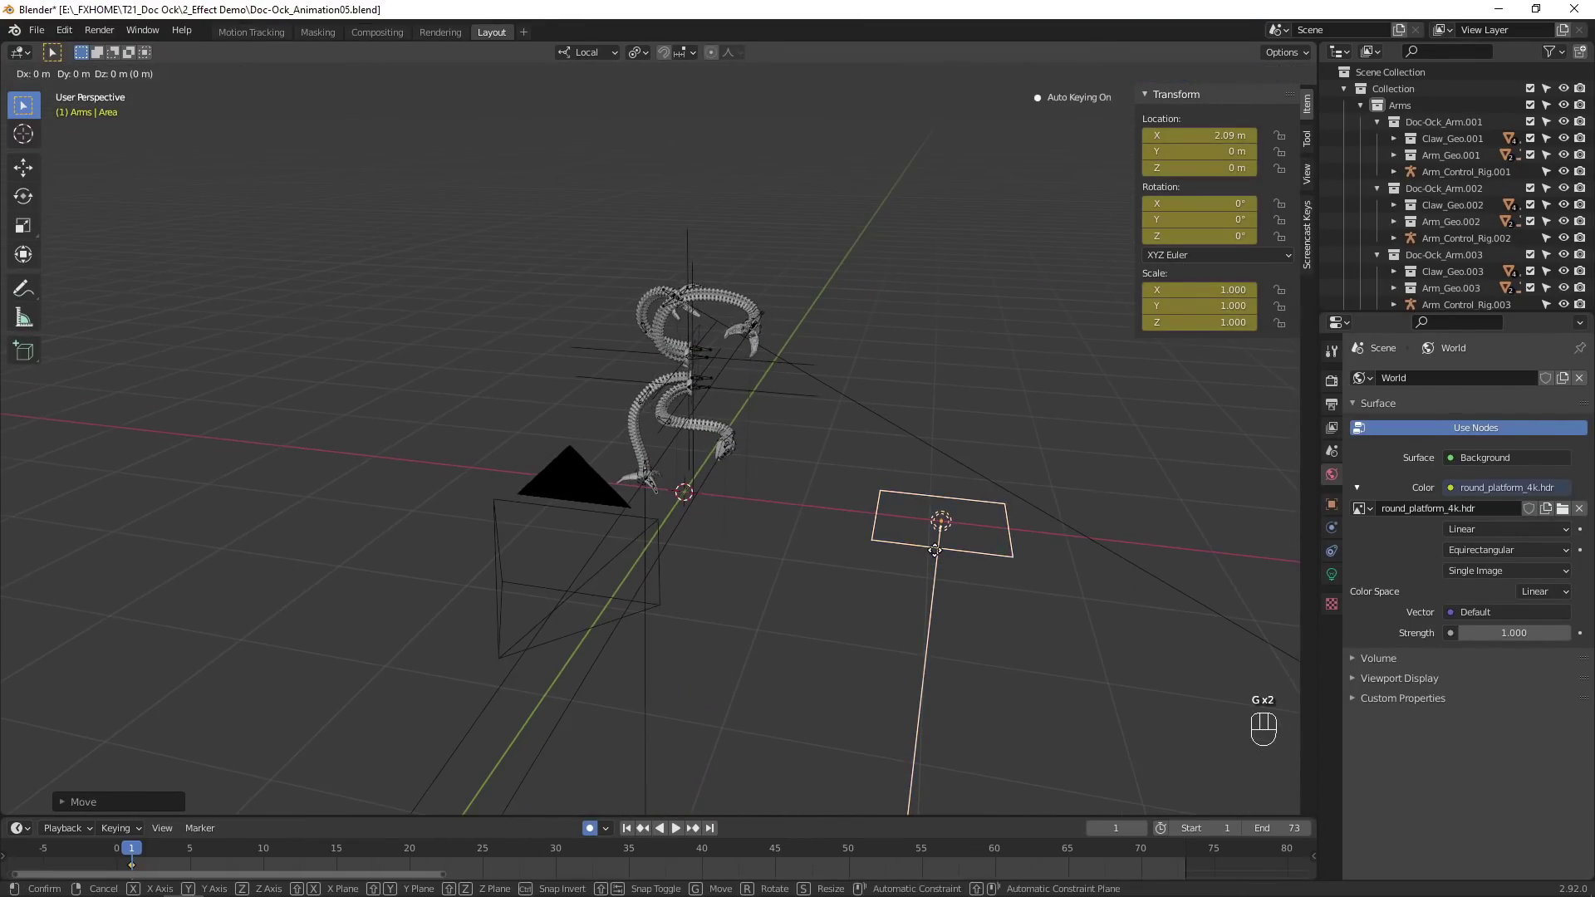
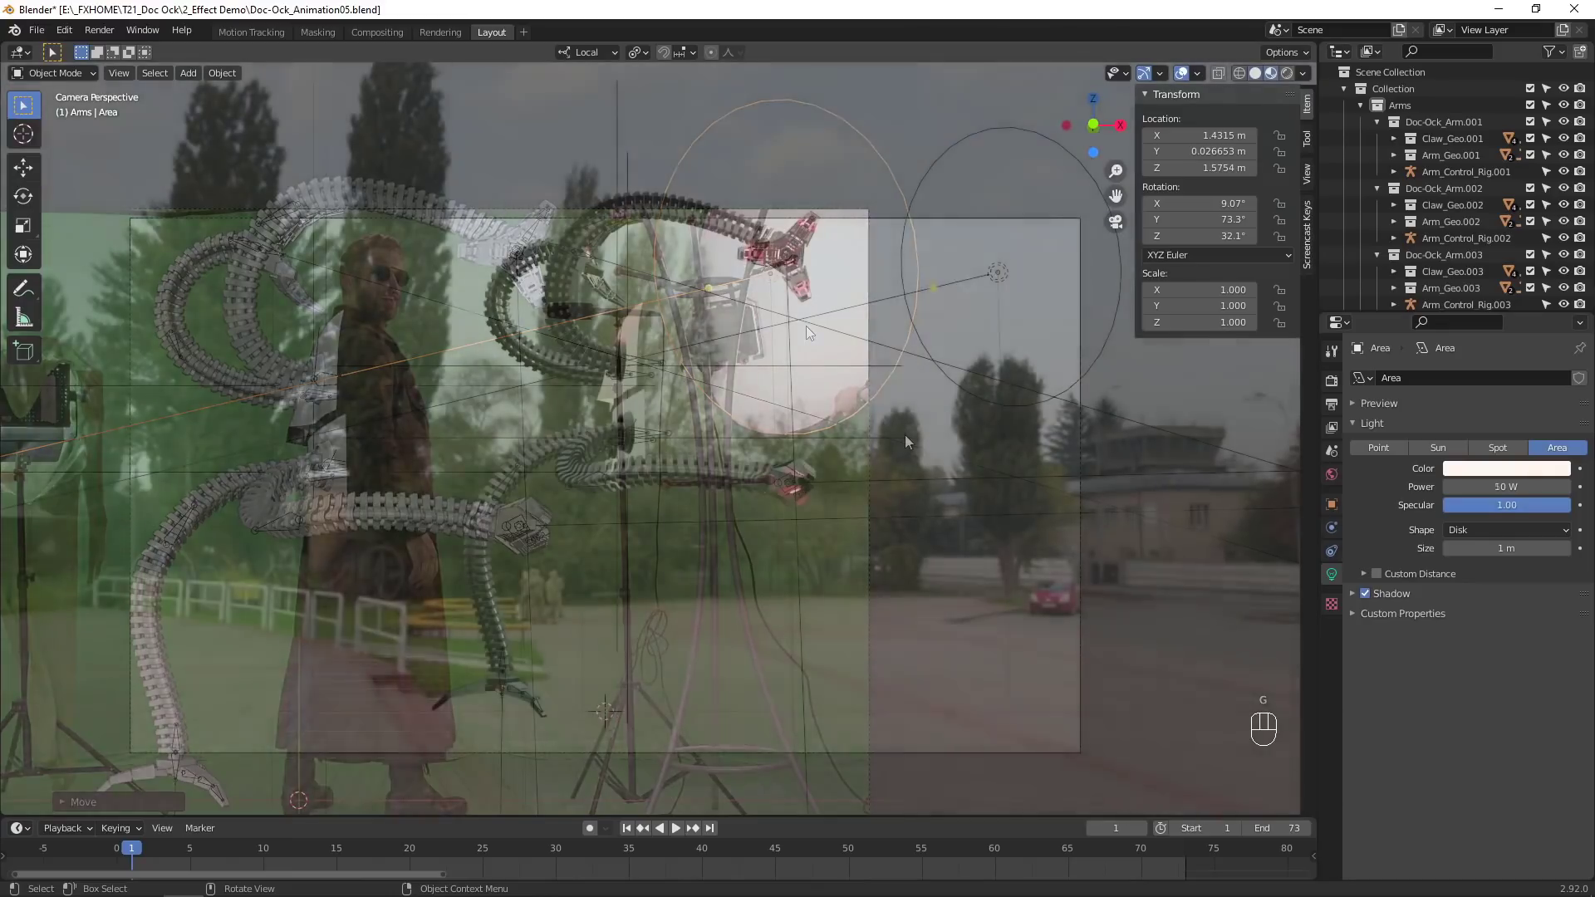
Switch the render engine to Cycles on GPU Compute with adaptive sampling enabled.
click(1338, 394)
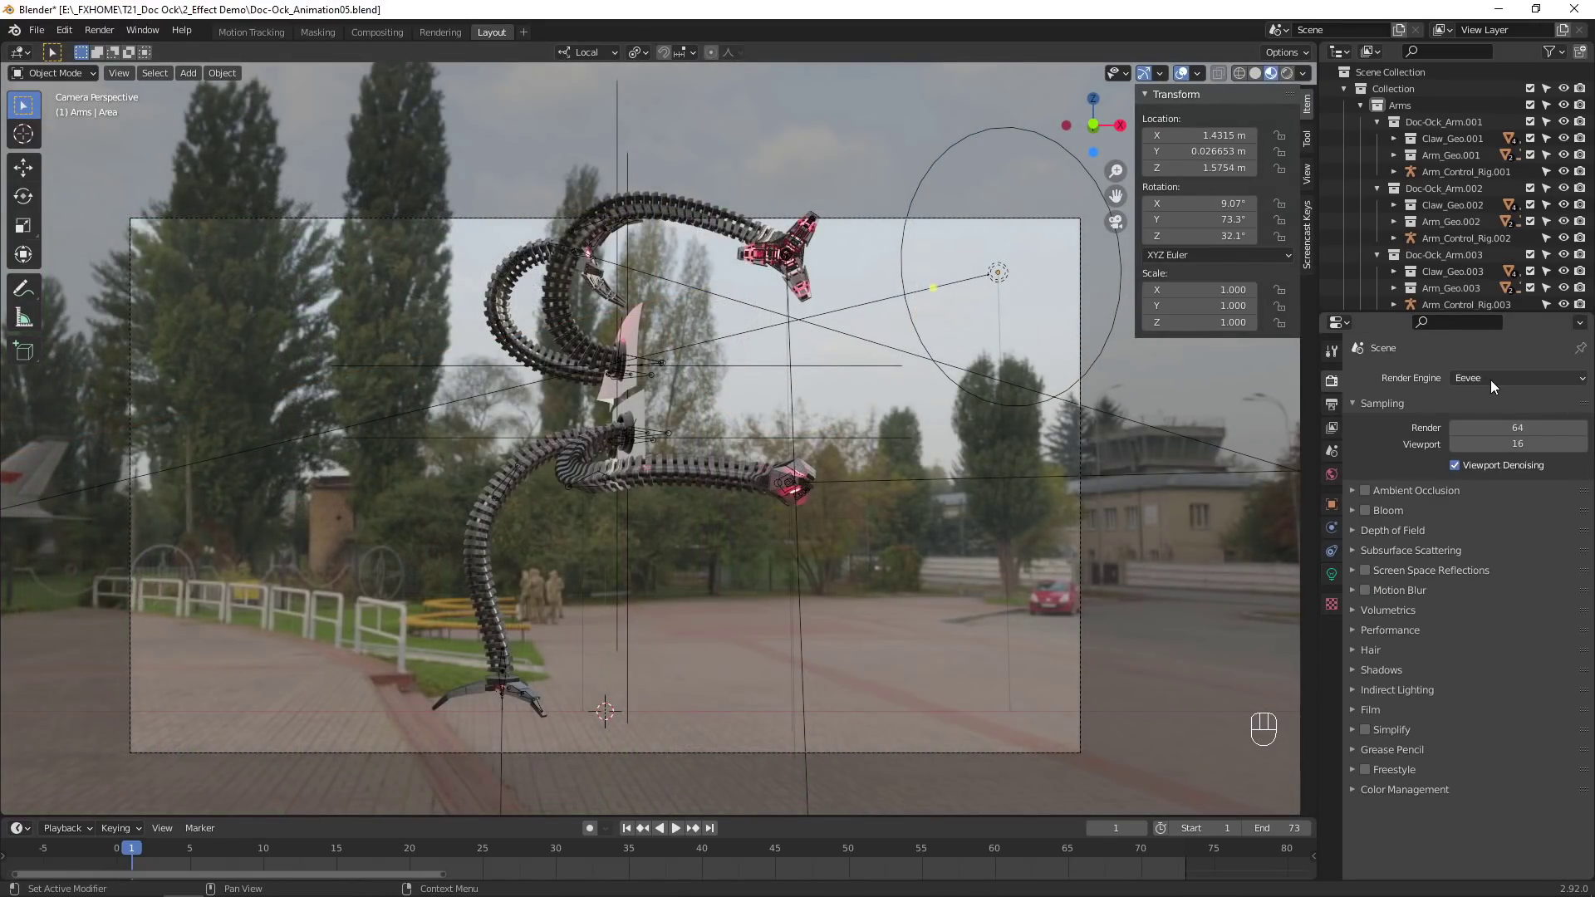
drag(1515, 387, 1520, 439)
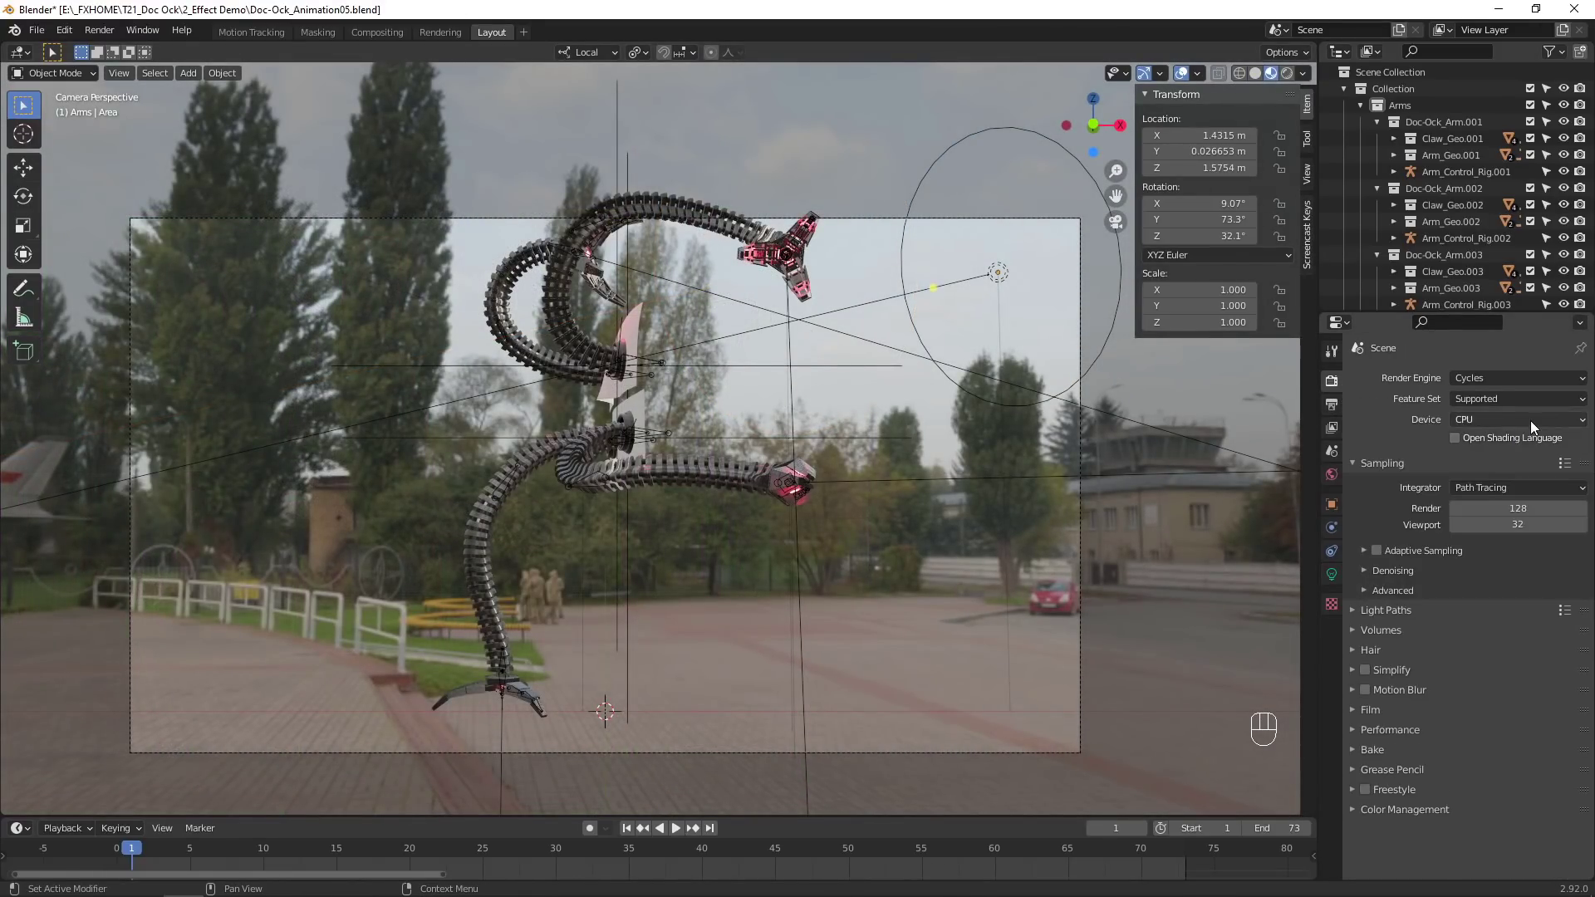
drag(1534, 430, 1534, 460)
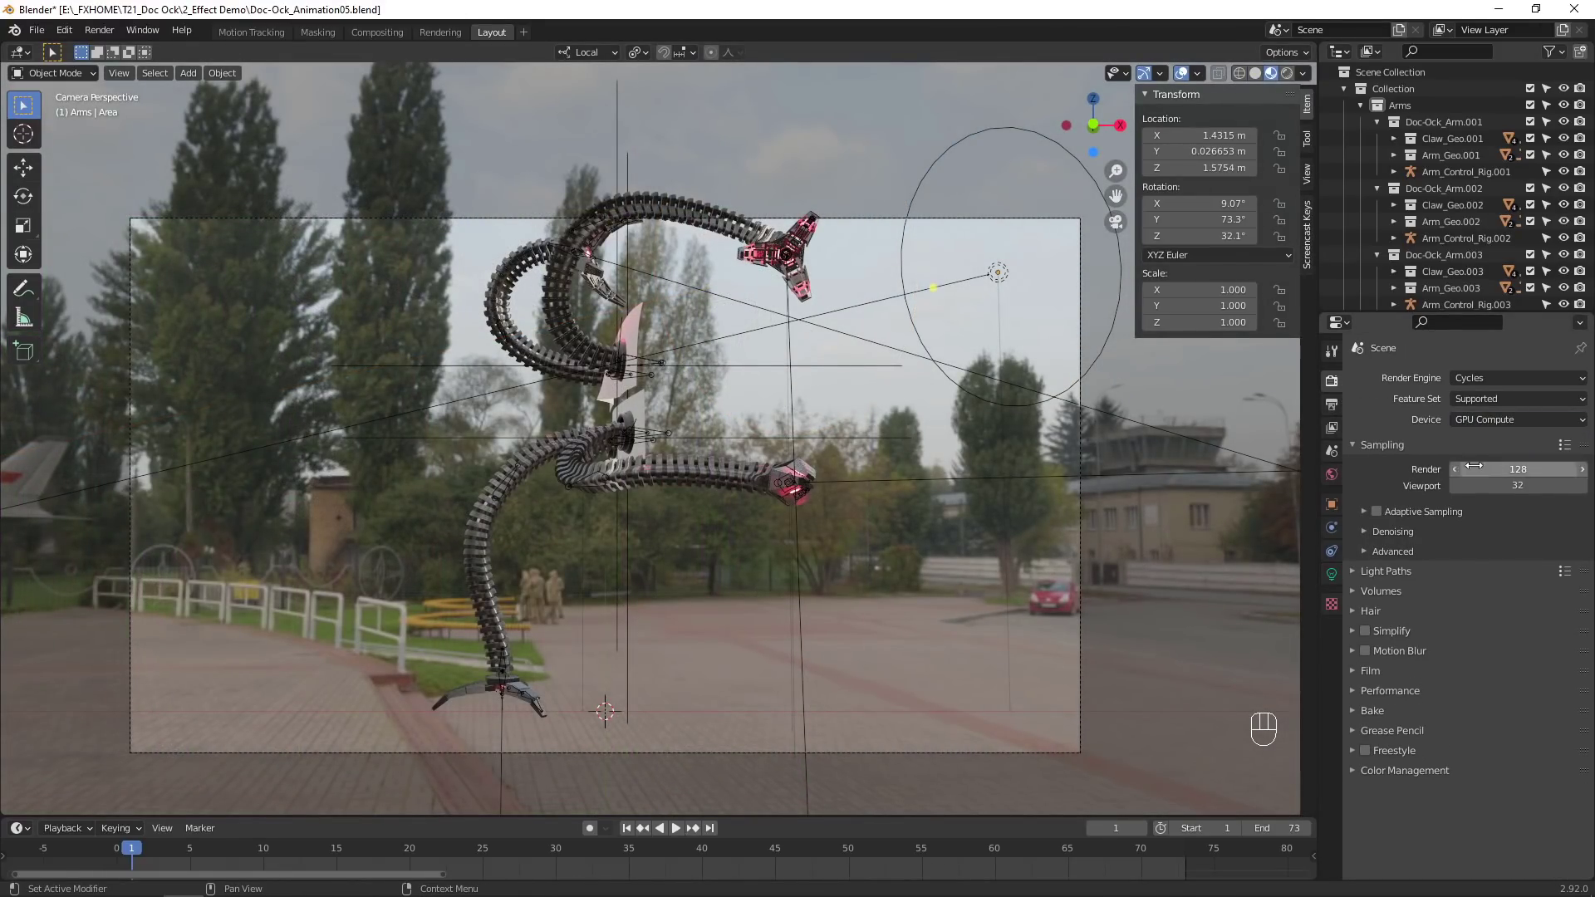
click(1402, 518)
click(1380, 517)
click(1368, 517)
Set render samples to 128 and preview the arms in Rendered shading over the footage.
click(1354, 677)
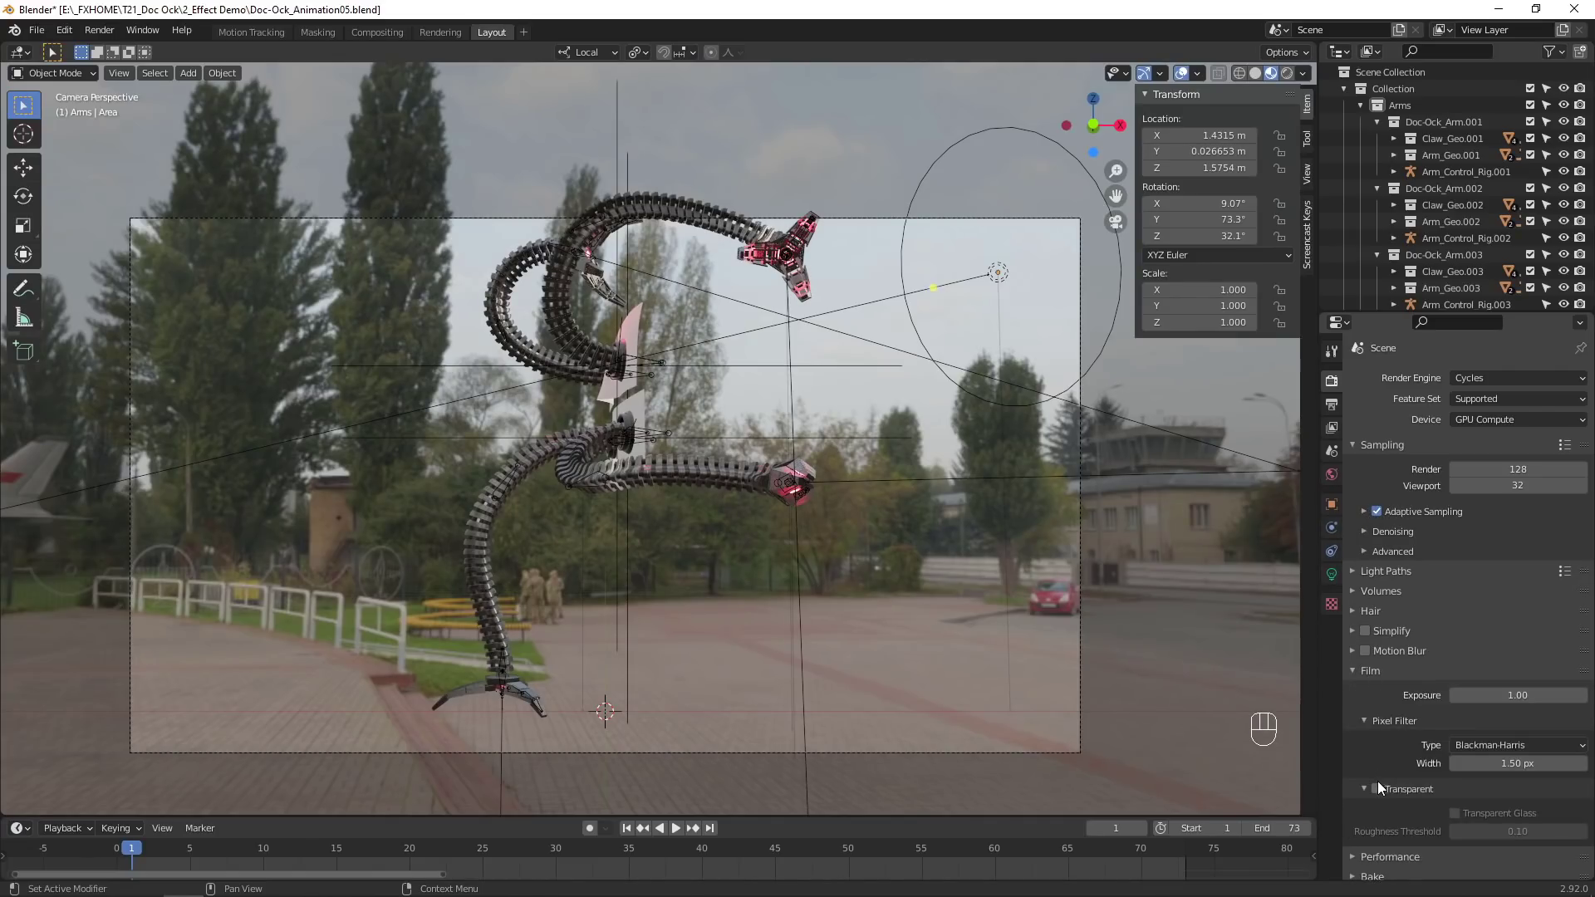
click(1377, 797)
click(1356, 678)
click(1371, 659)
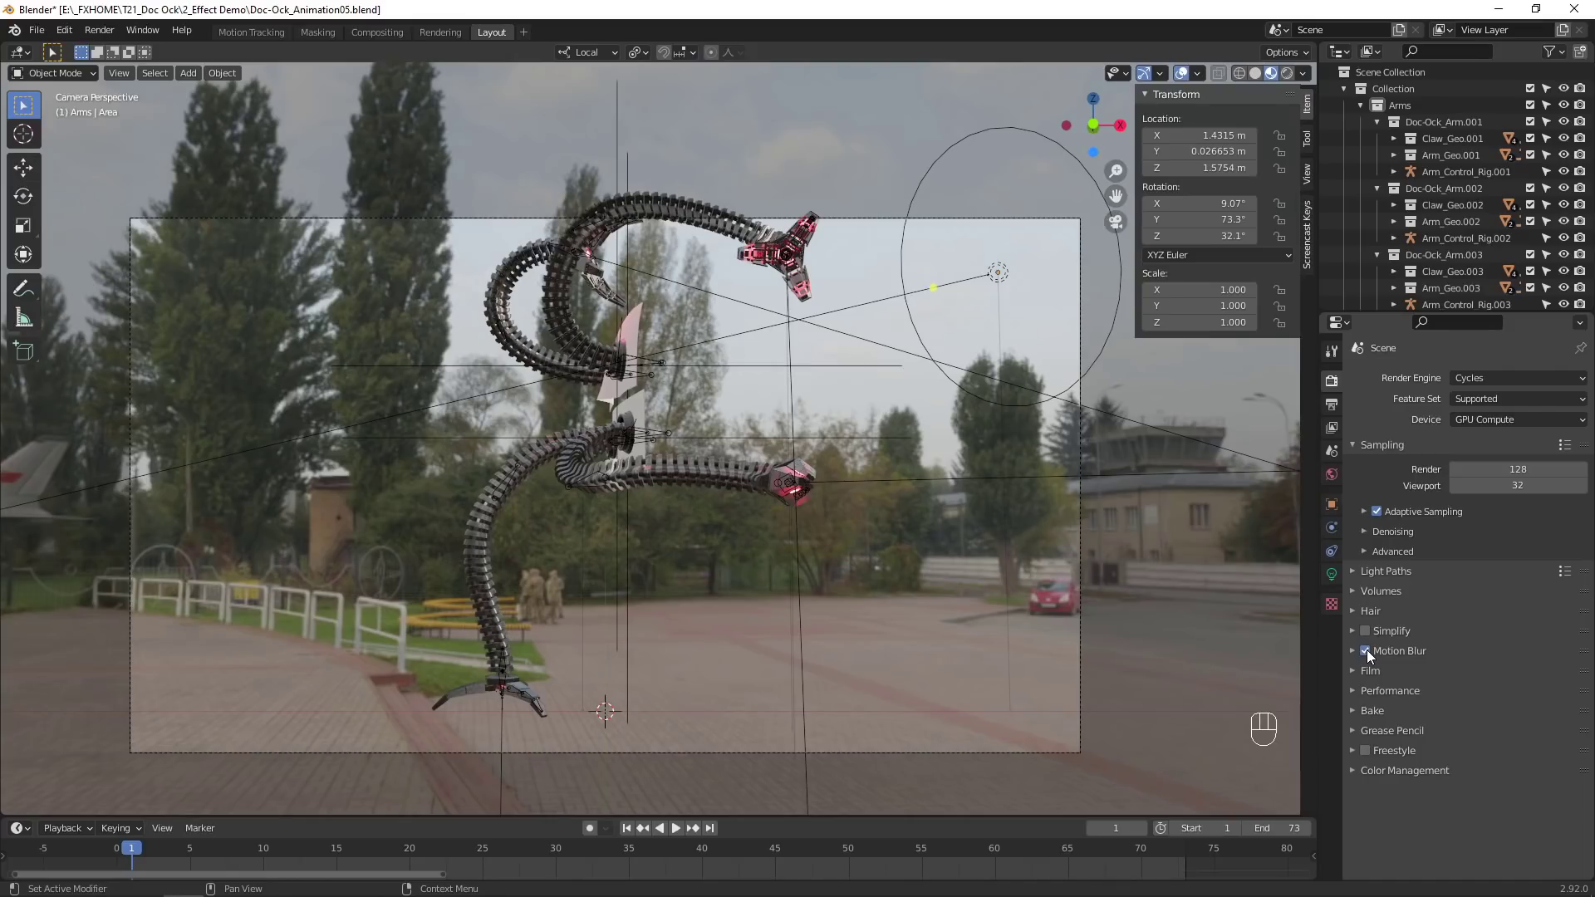
key(z)
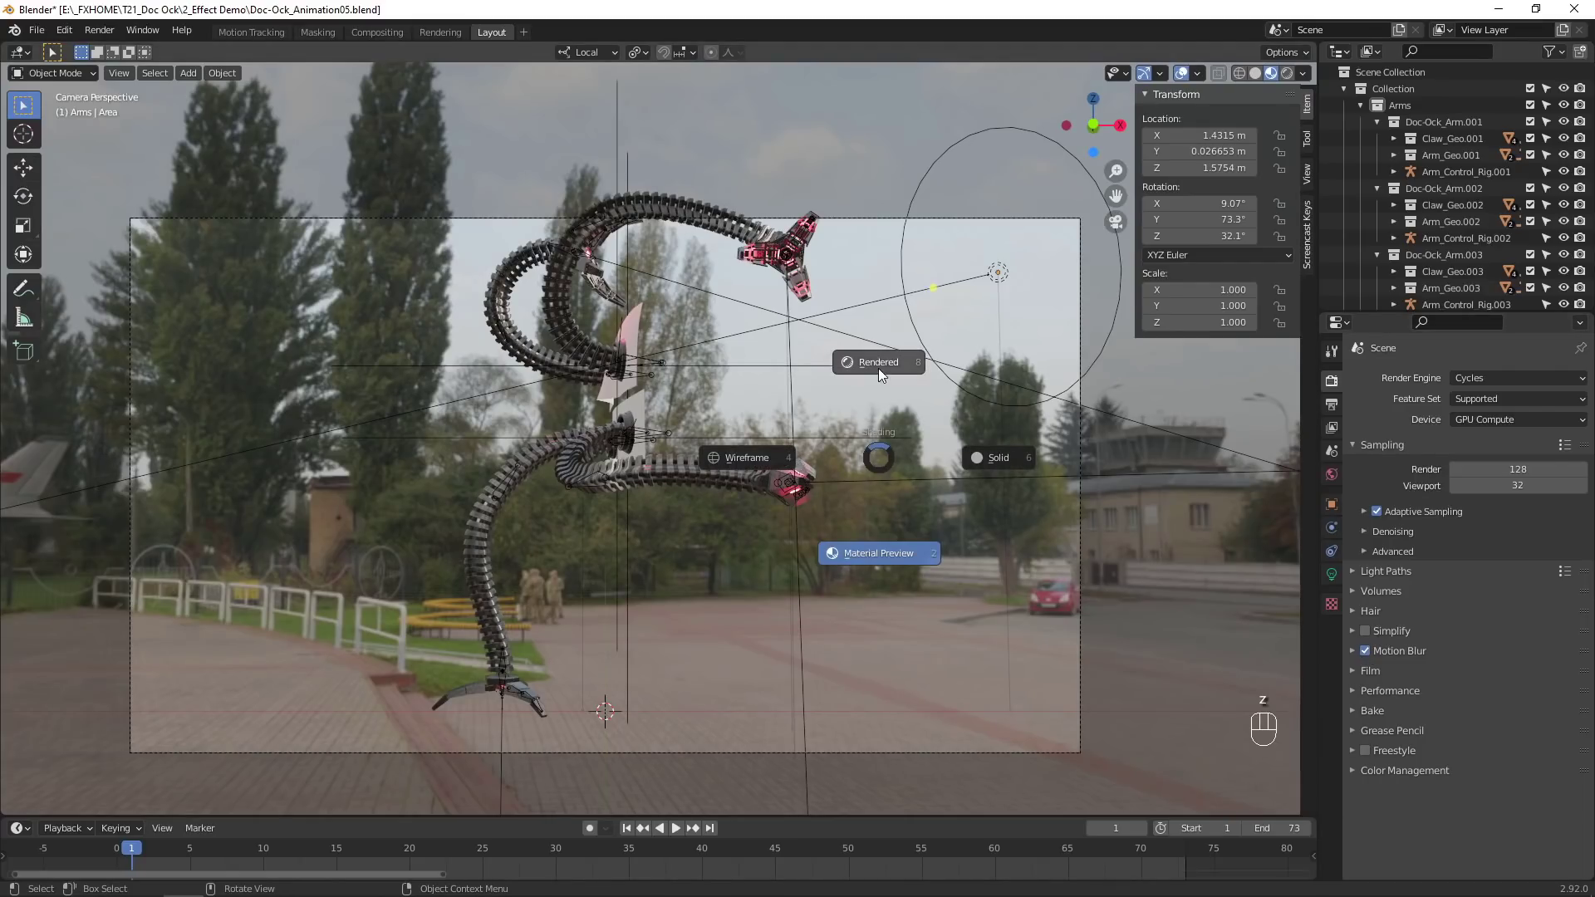
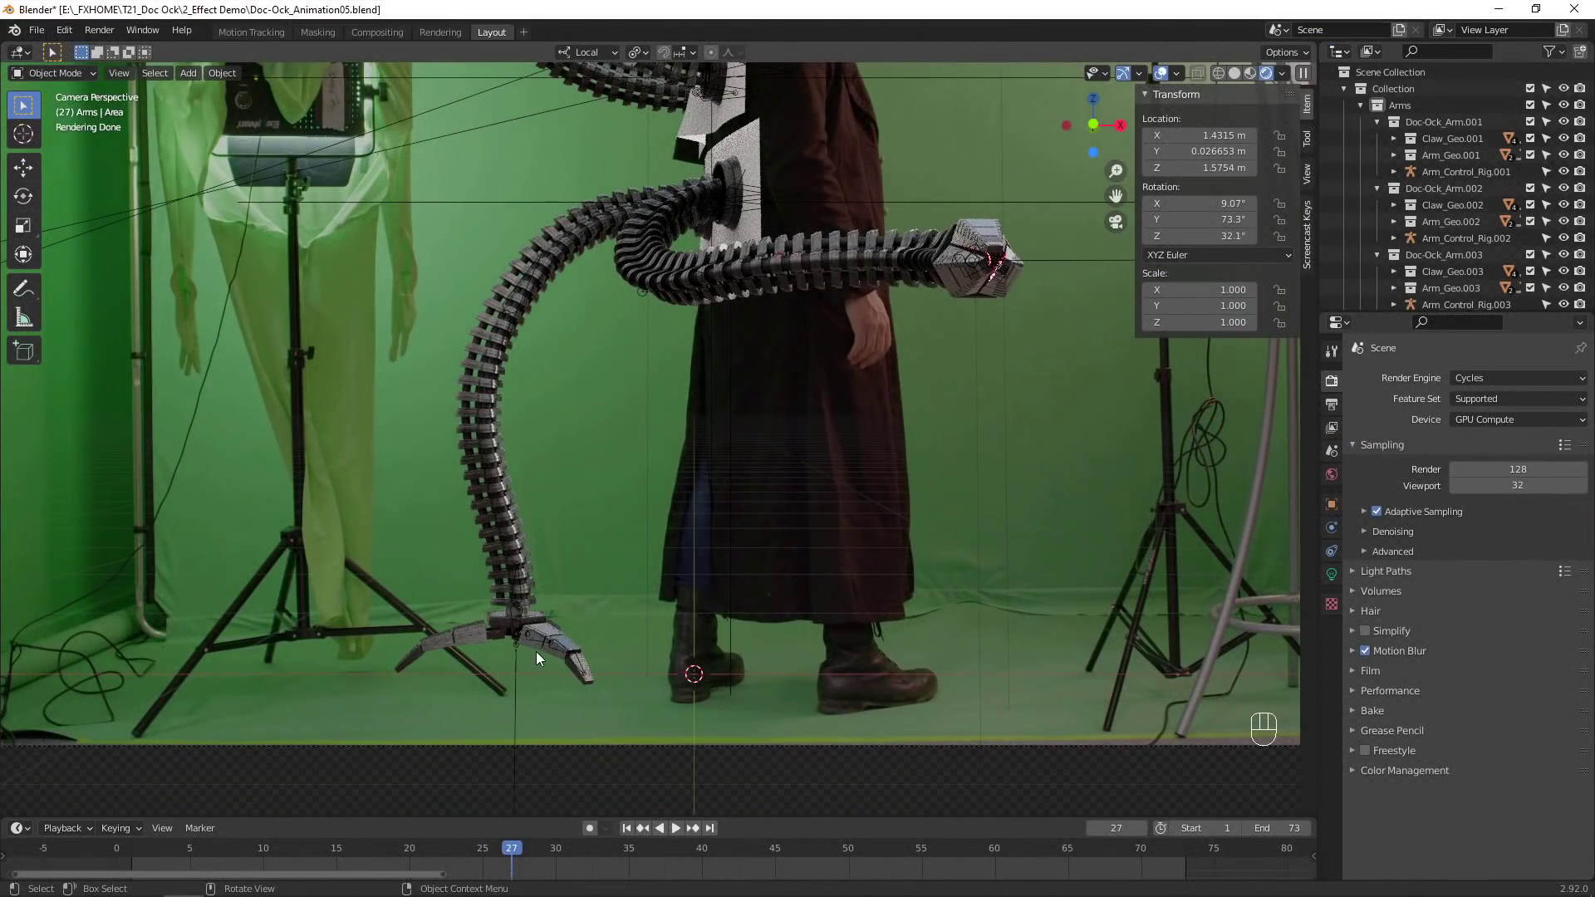
Add a ground plane, scale it up large under the actor, and return to the camera view.
key(z)
key(shift+a)
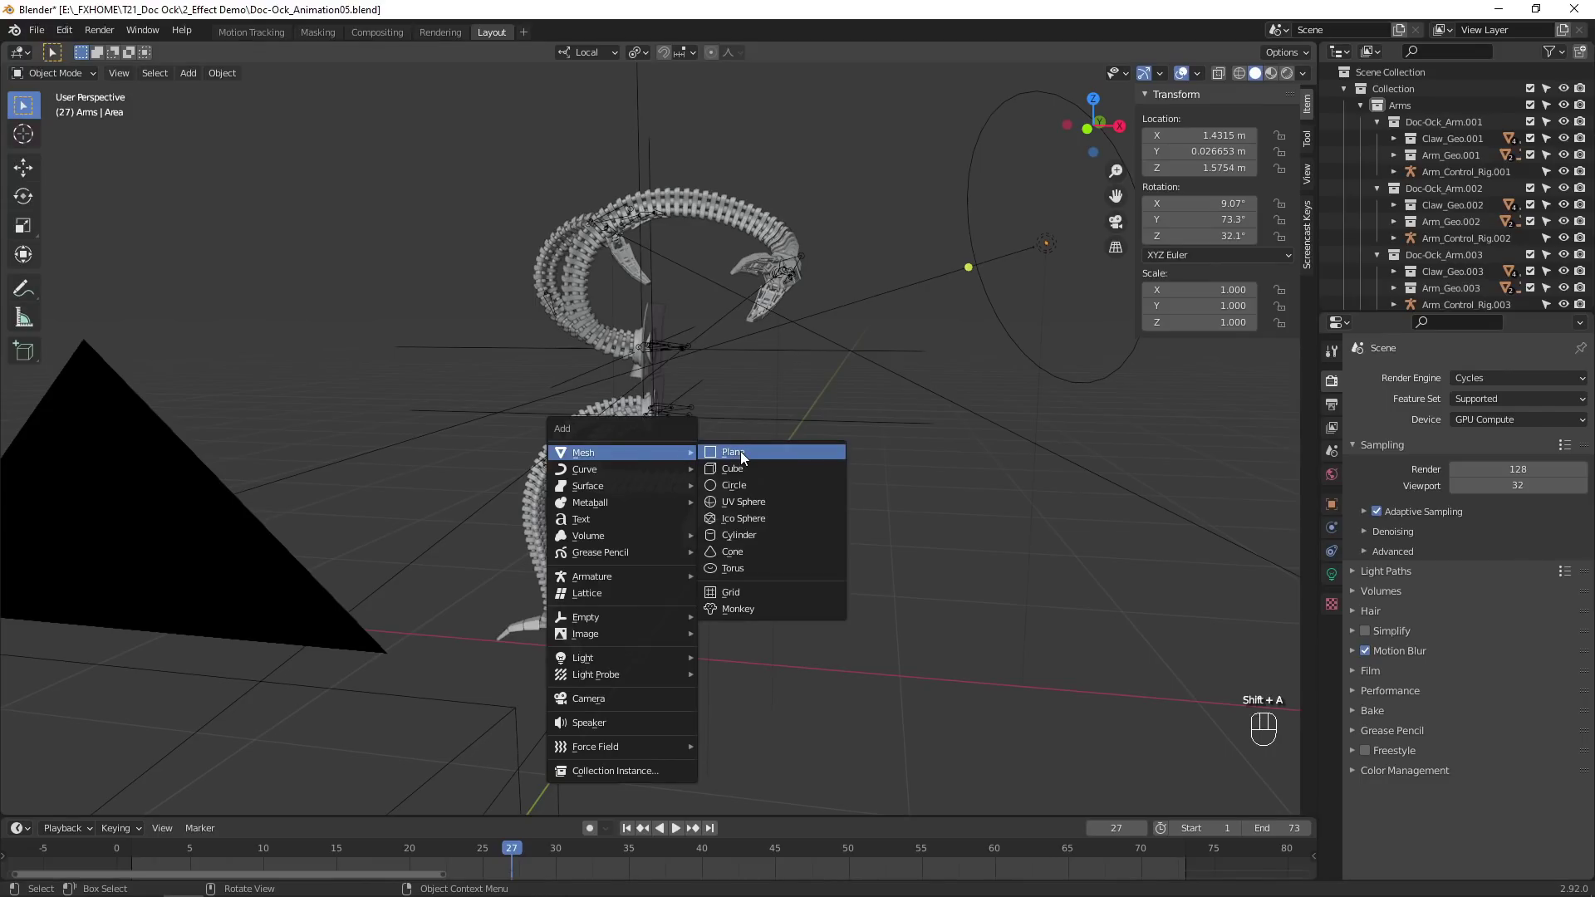
key(s)
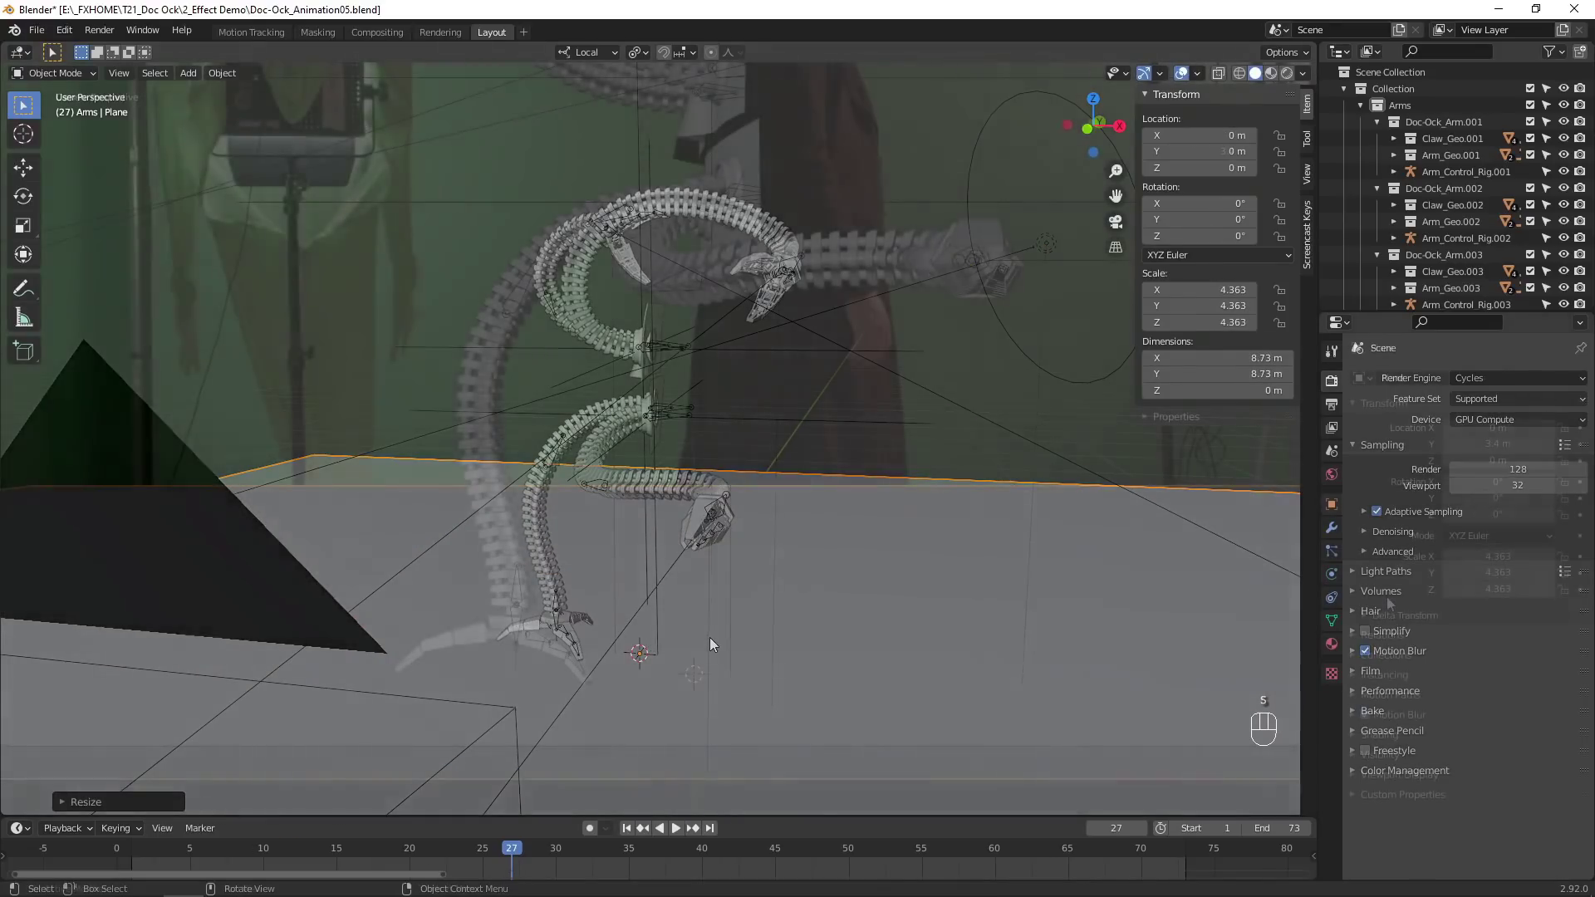
key(KP_0)
Enable Shadow Catcher on the plane and check the arm shadows in the rendered preview.
click(1353, 758)
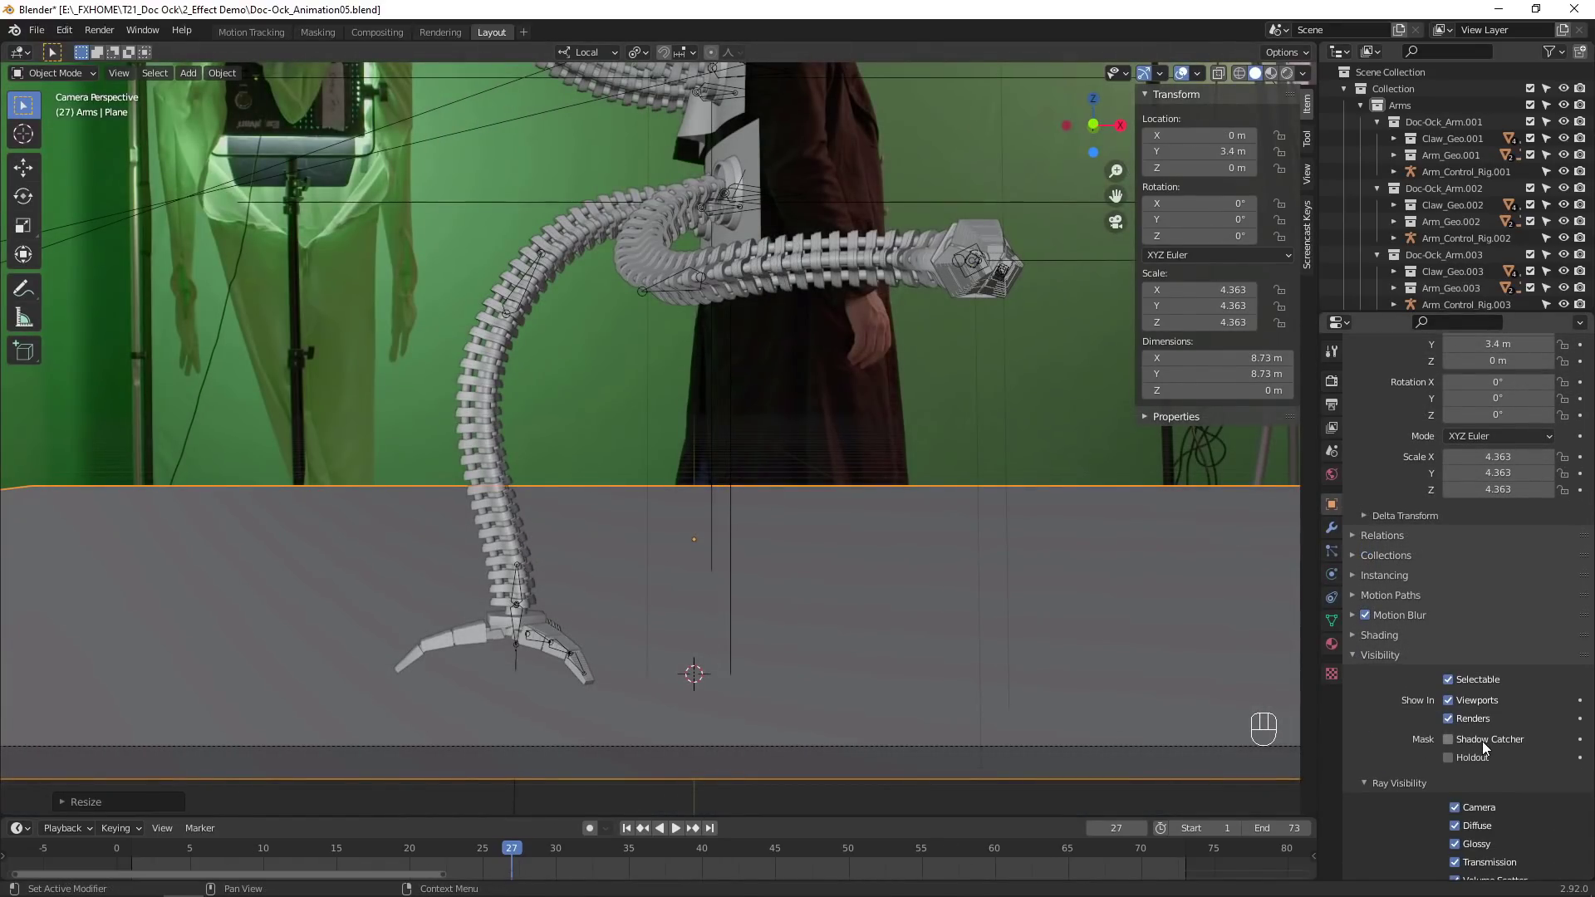
click(1484, 750)
key(z)
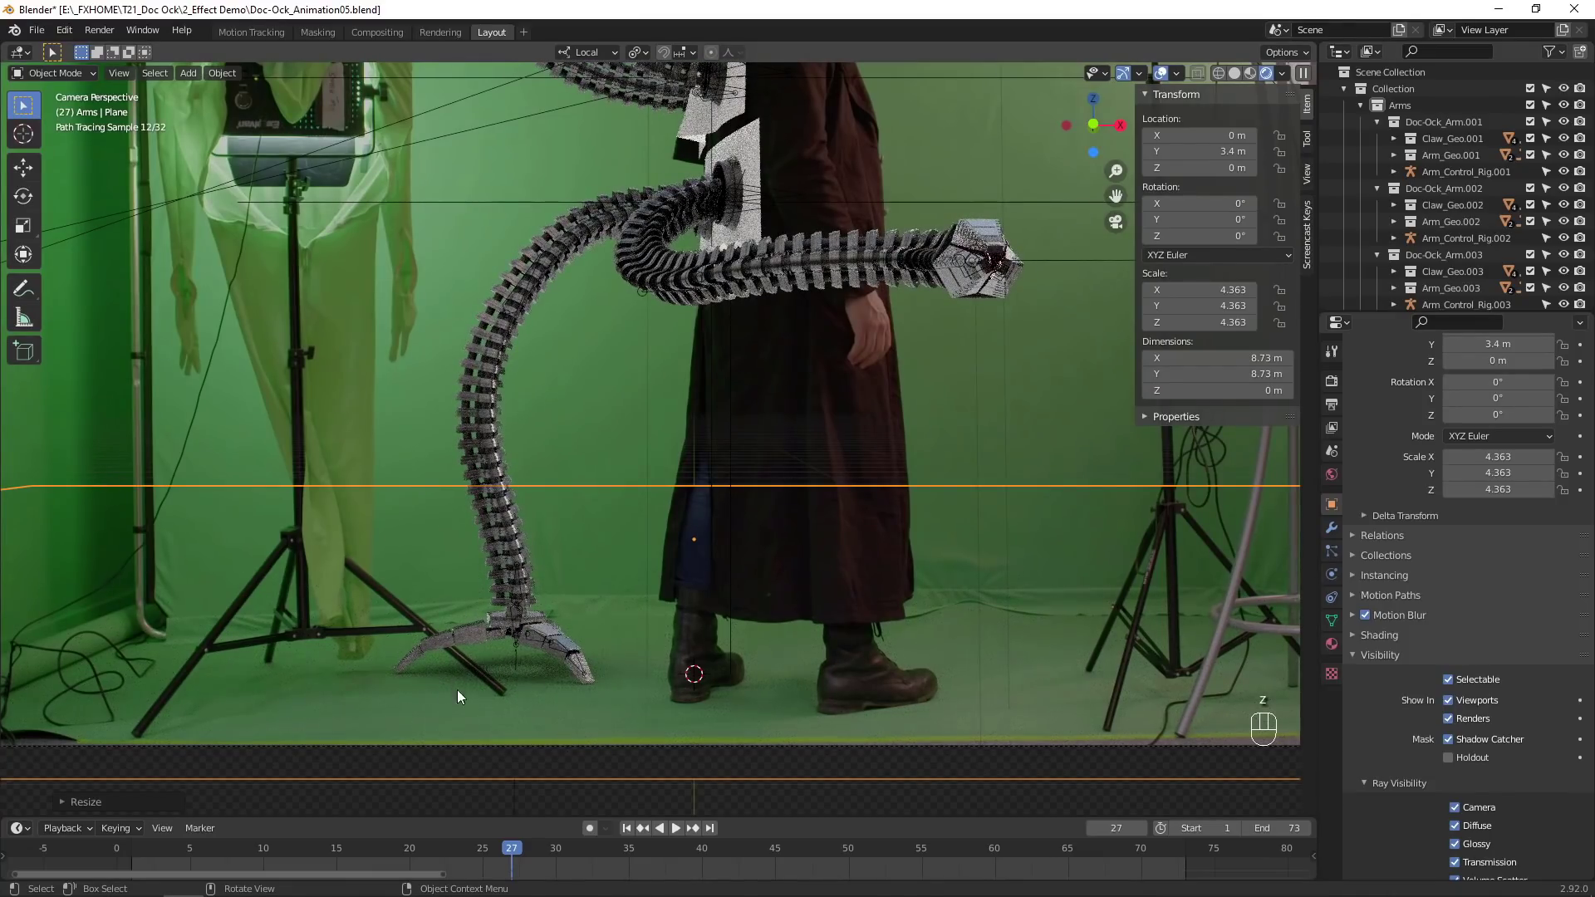
middle_click(1474, 212)
click(1342, 650)
drag(831, 311, 821, 467)
Hide the curved Base_Plane.001 shoulder plate so the arms emerge straight from the coat.
click(1504, 578)
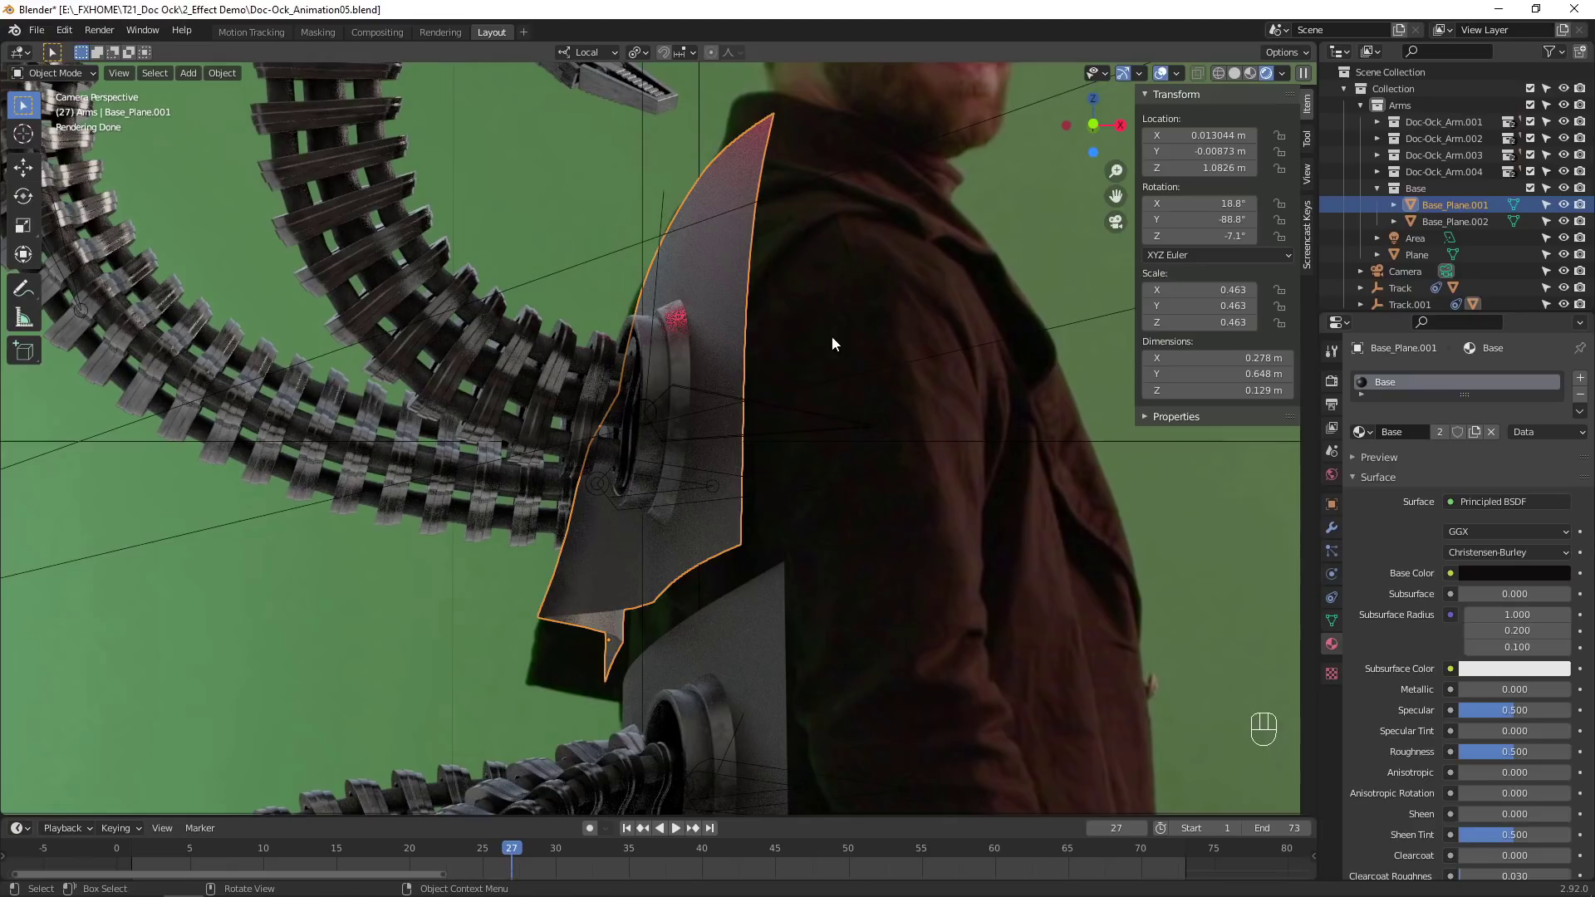
click(1432, 196)
drag(1462, 196, 1204, 338)
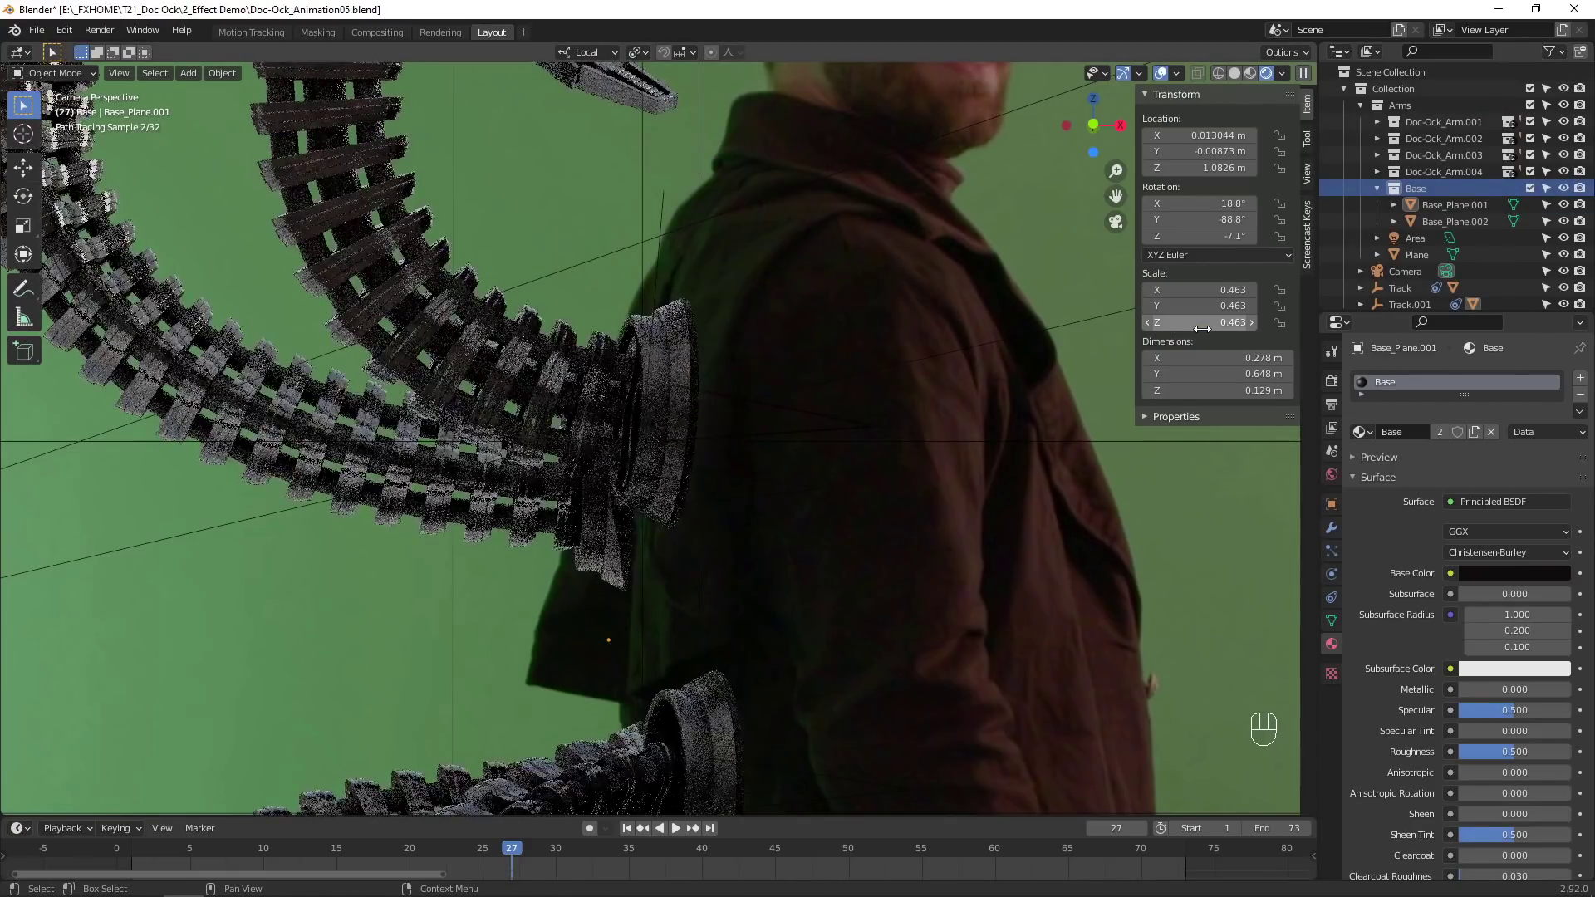
drag(1464, 191, 1160, 373)
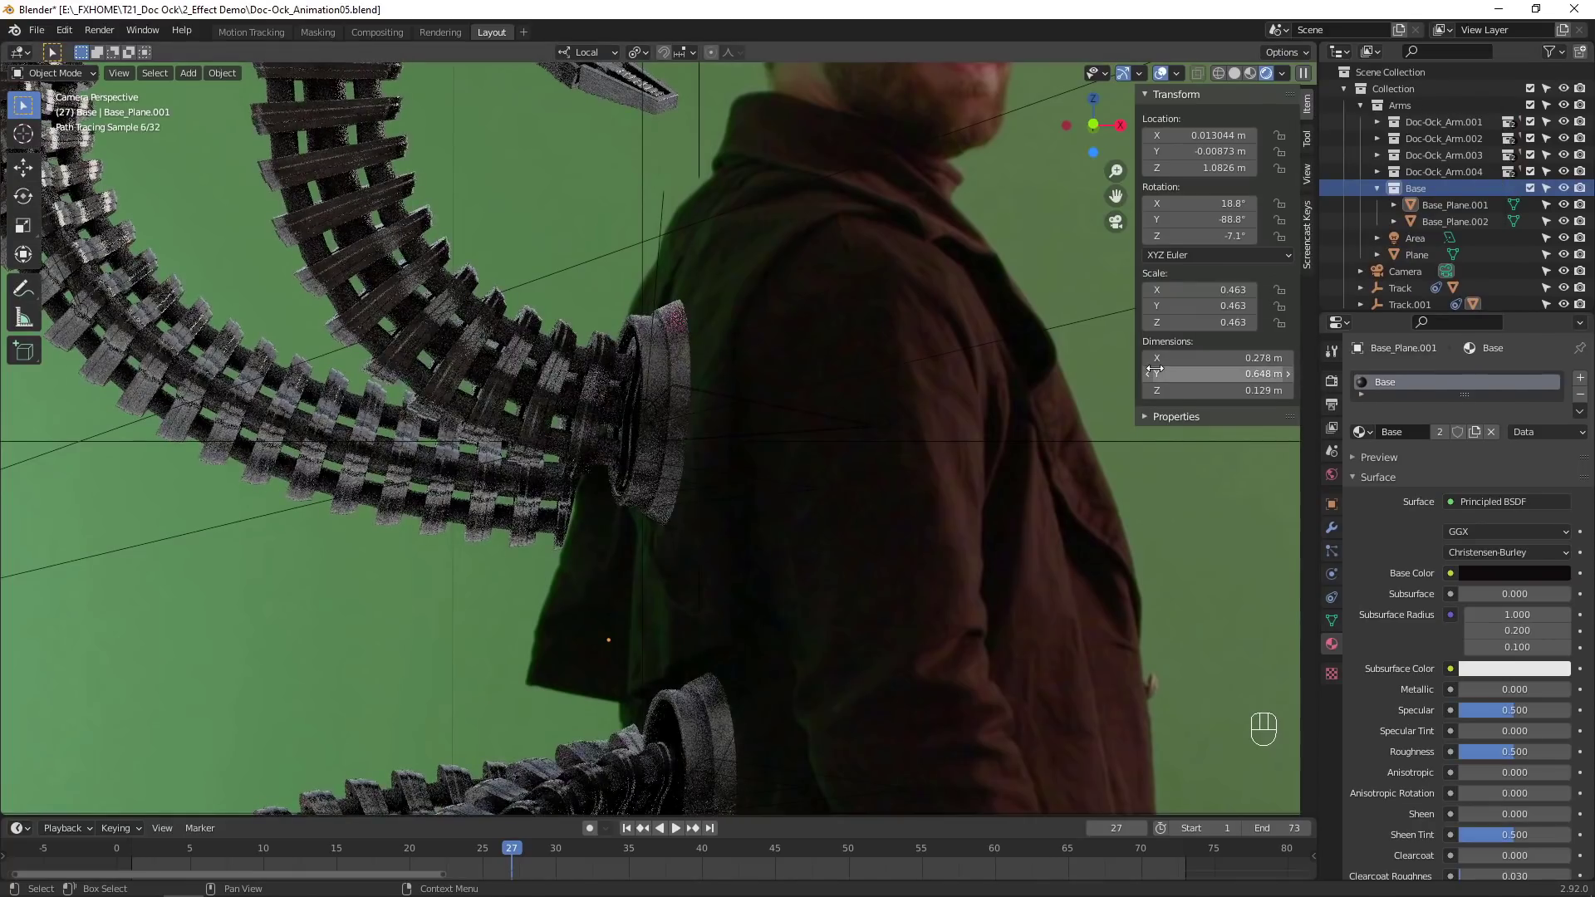
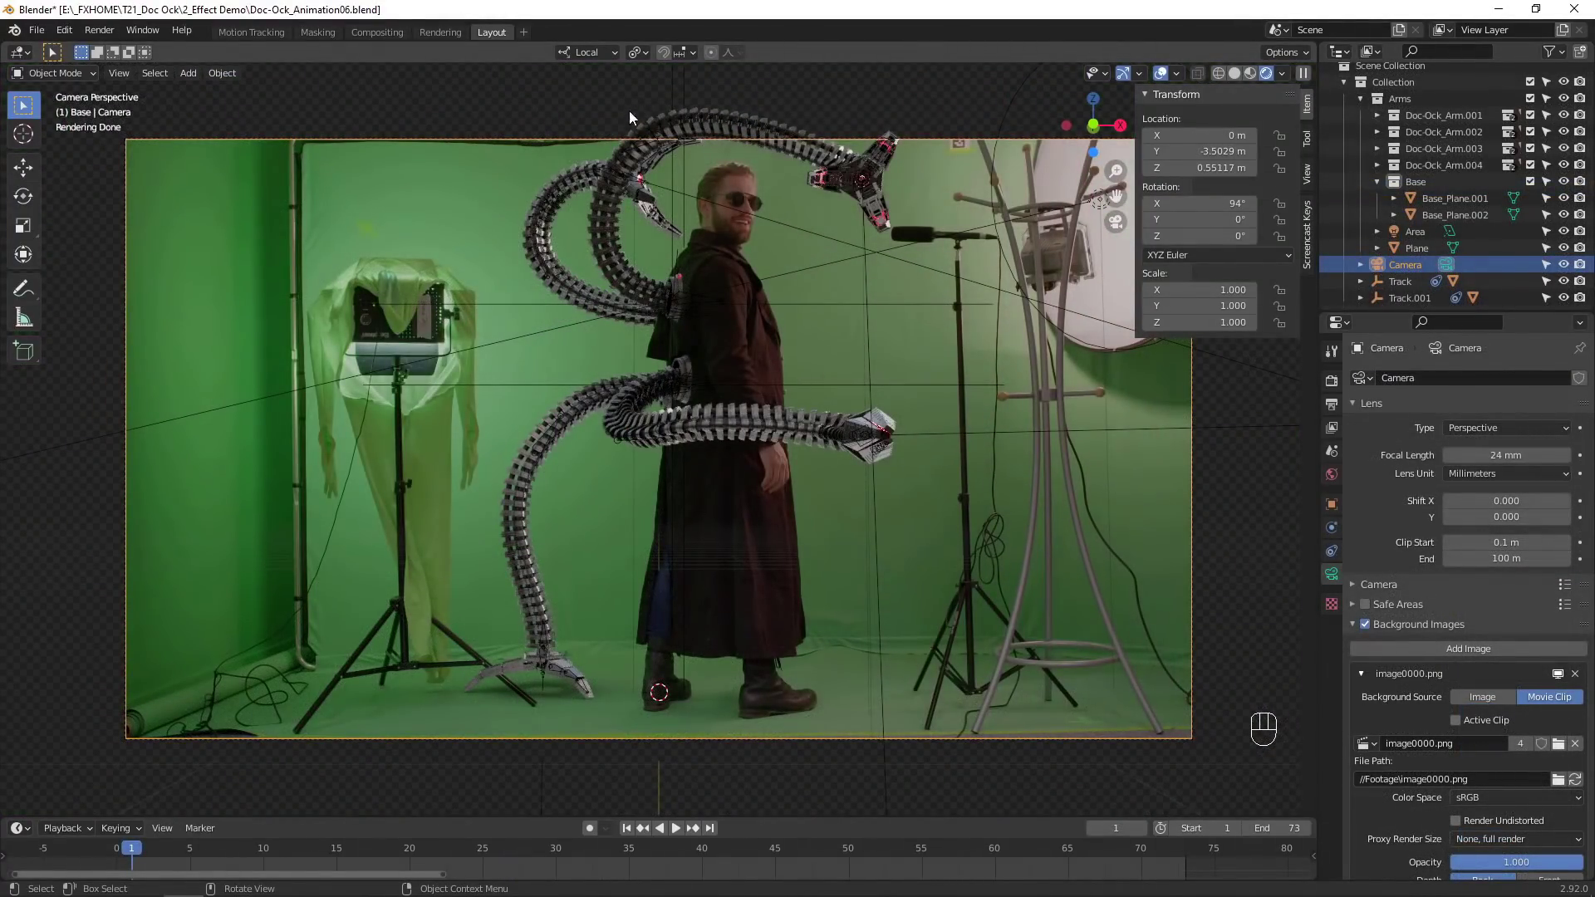
Duplicate the camera as RenderCam, hide the original, and make RenderCam the active camera.
click(1419, 272)
key(shift+d)
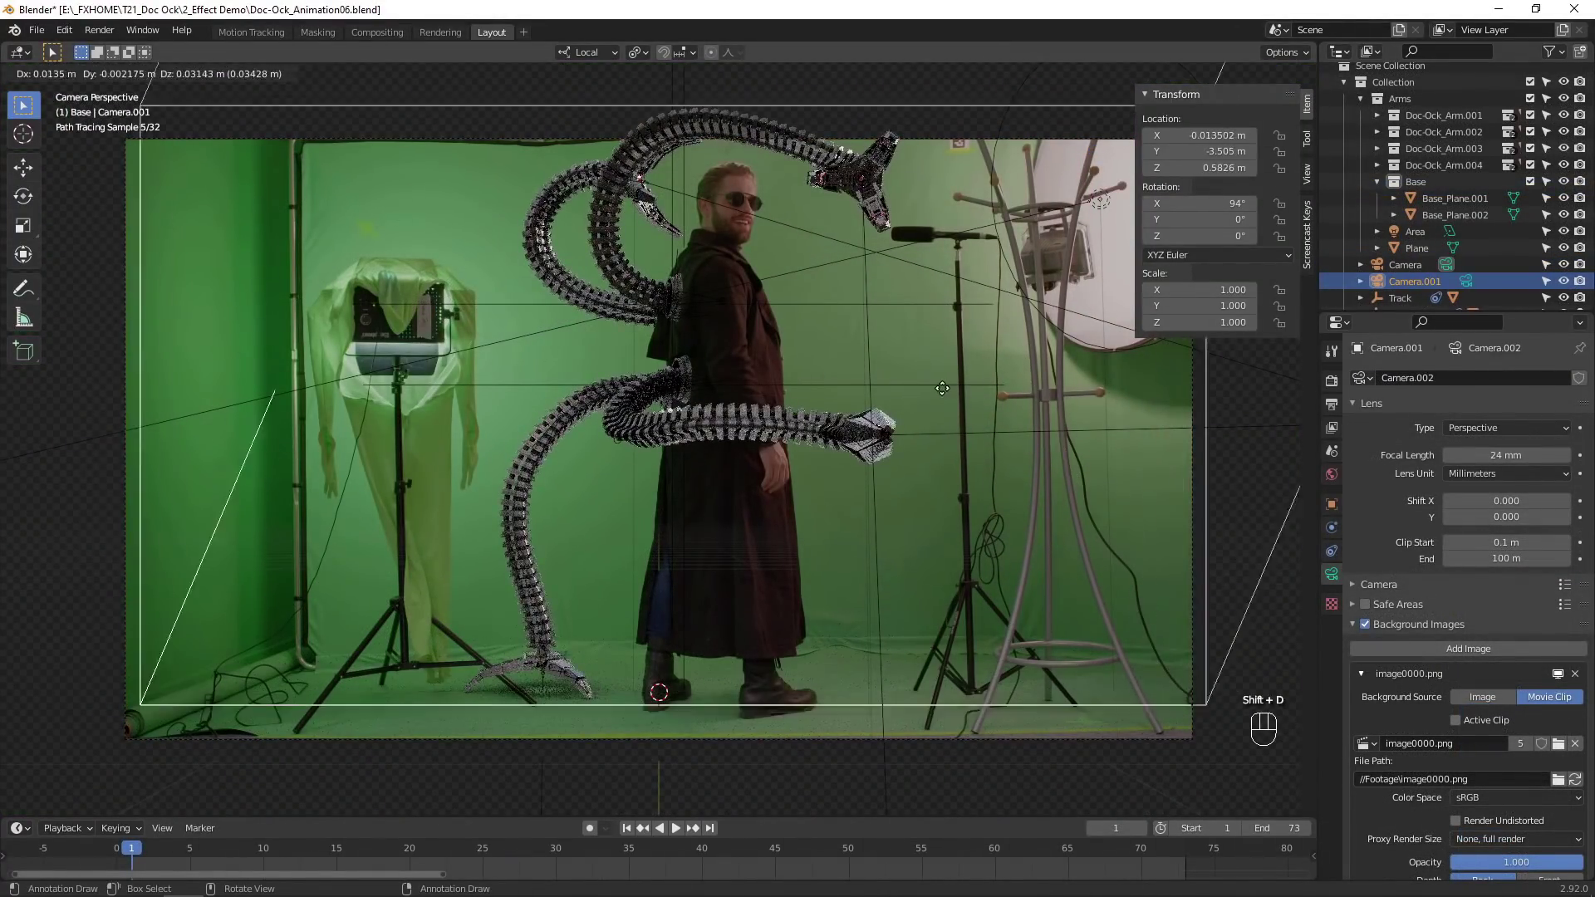
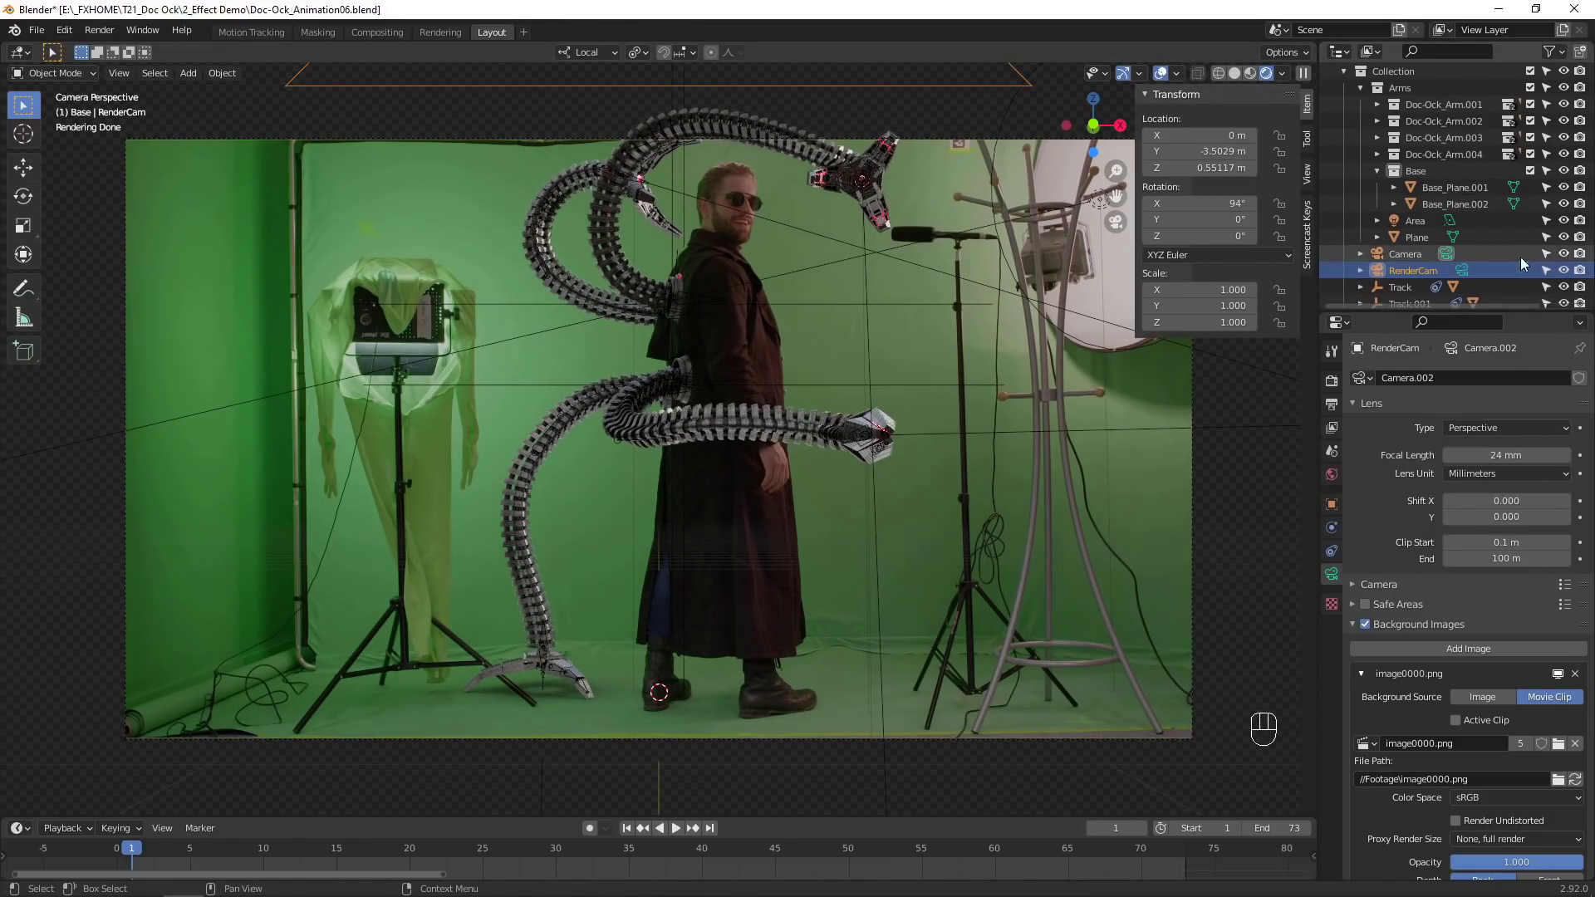
click(1566, 256)
click(1588, 260)
click(1416, 272)
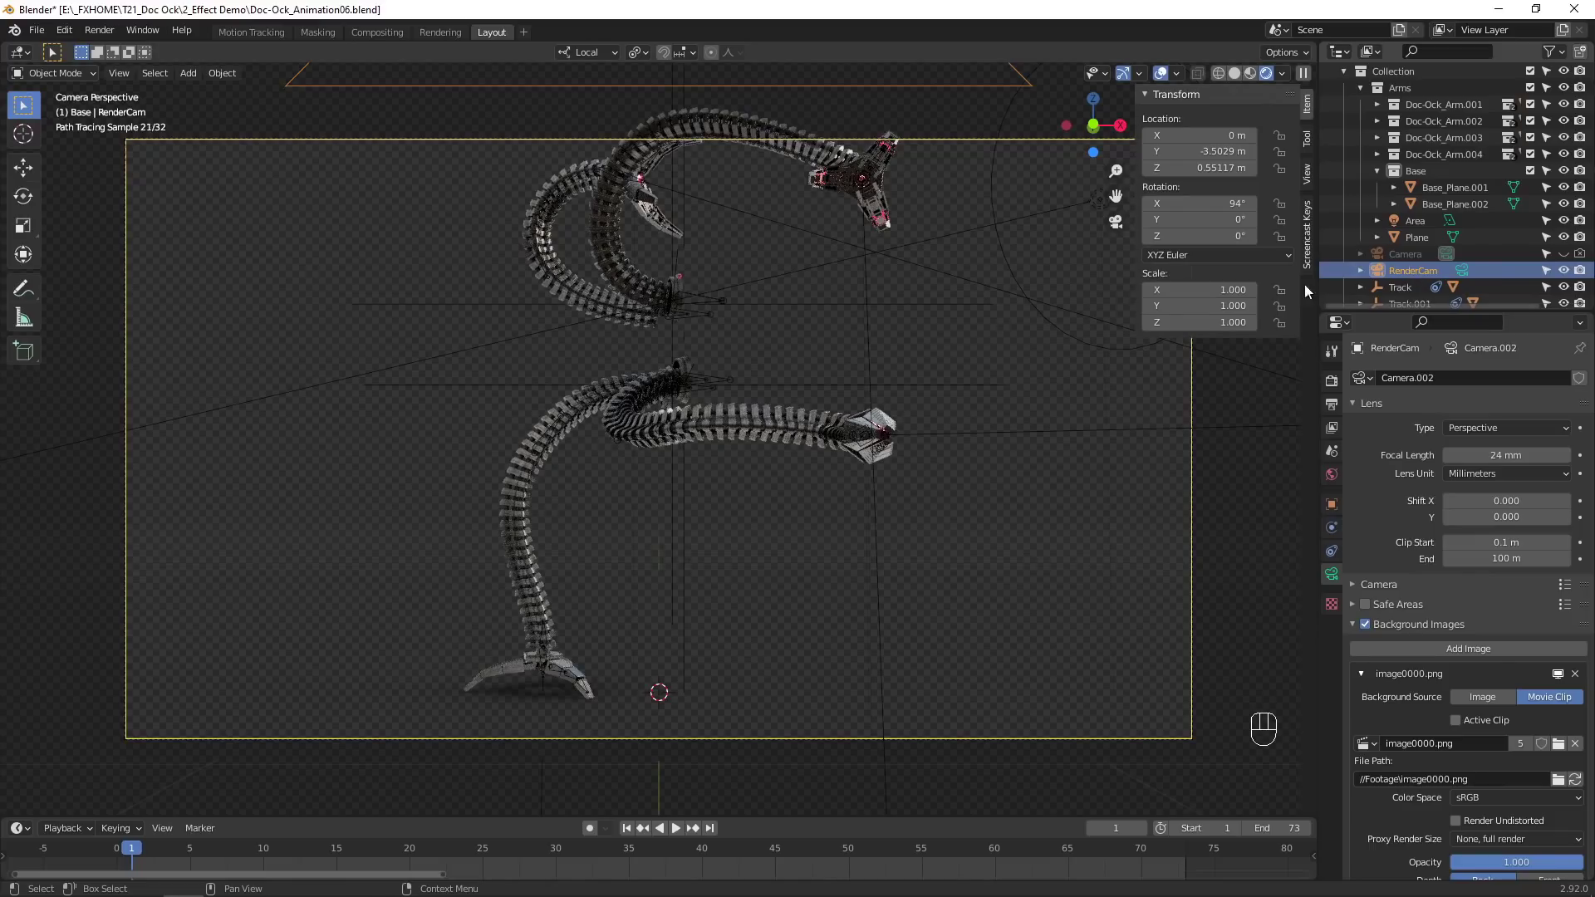
key(ctrl+KP_0)
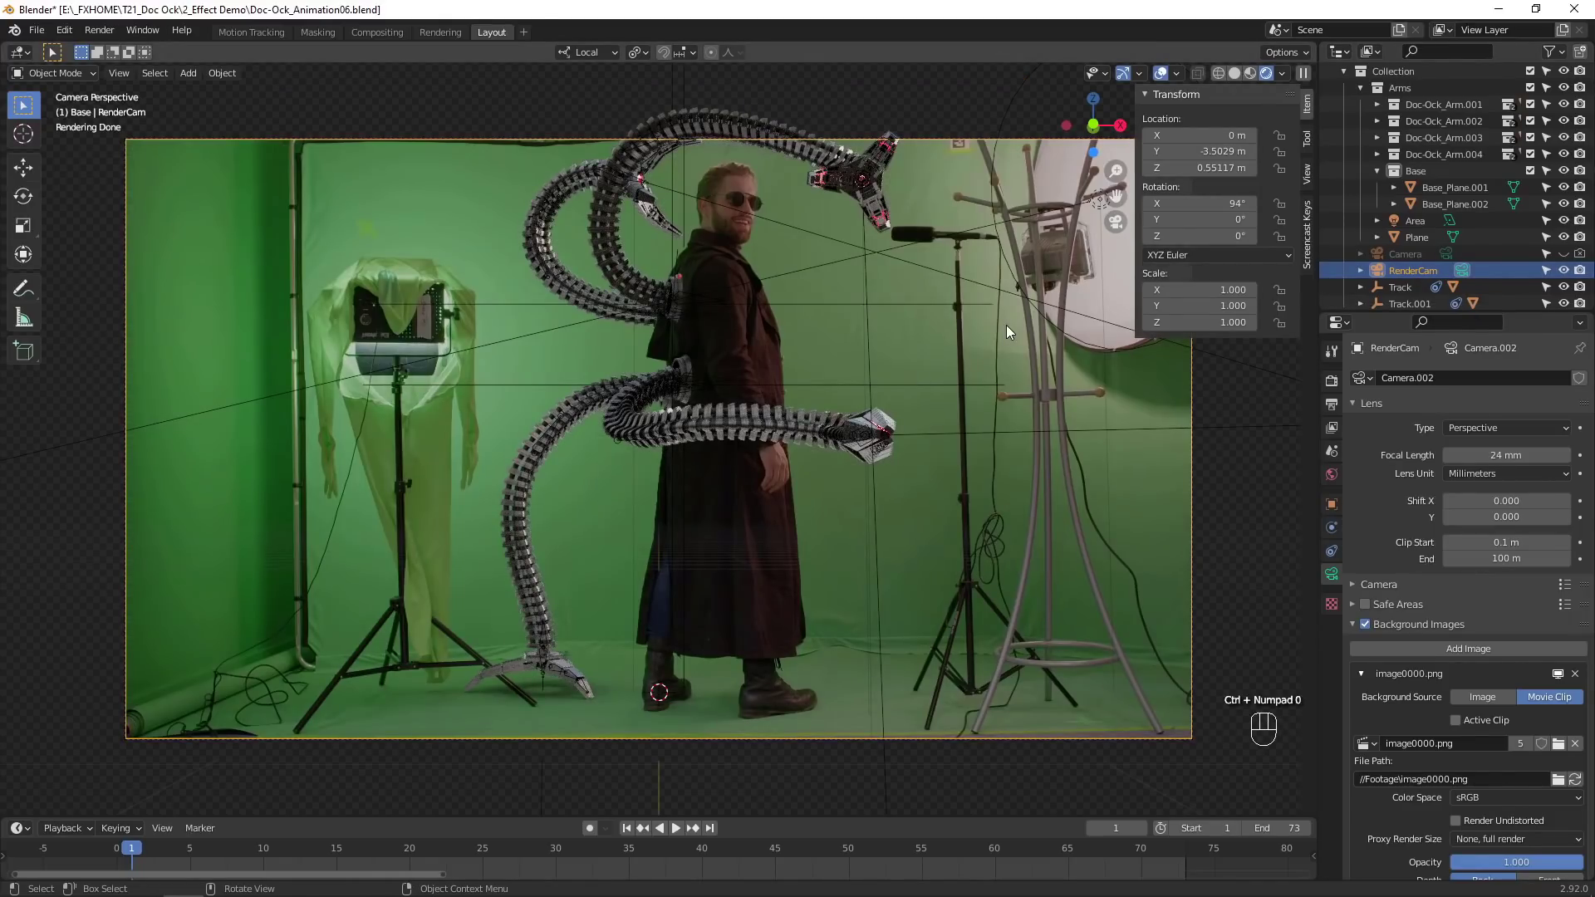
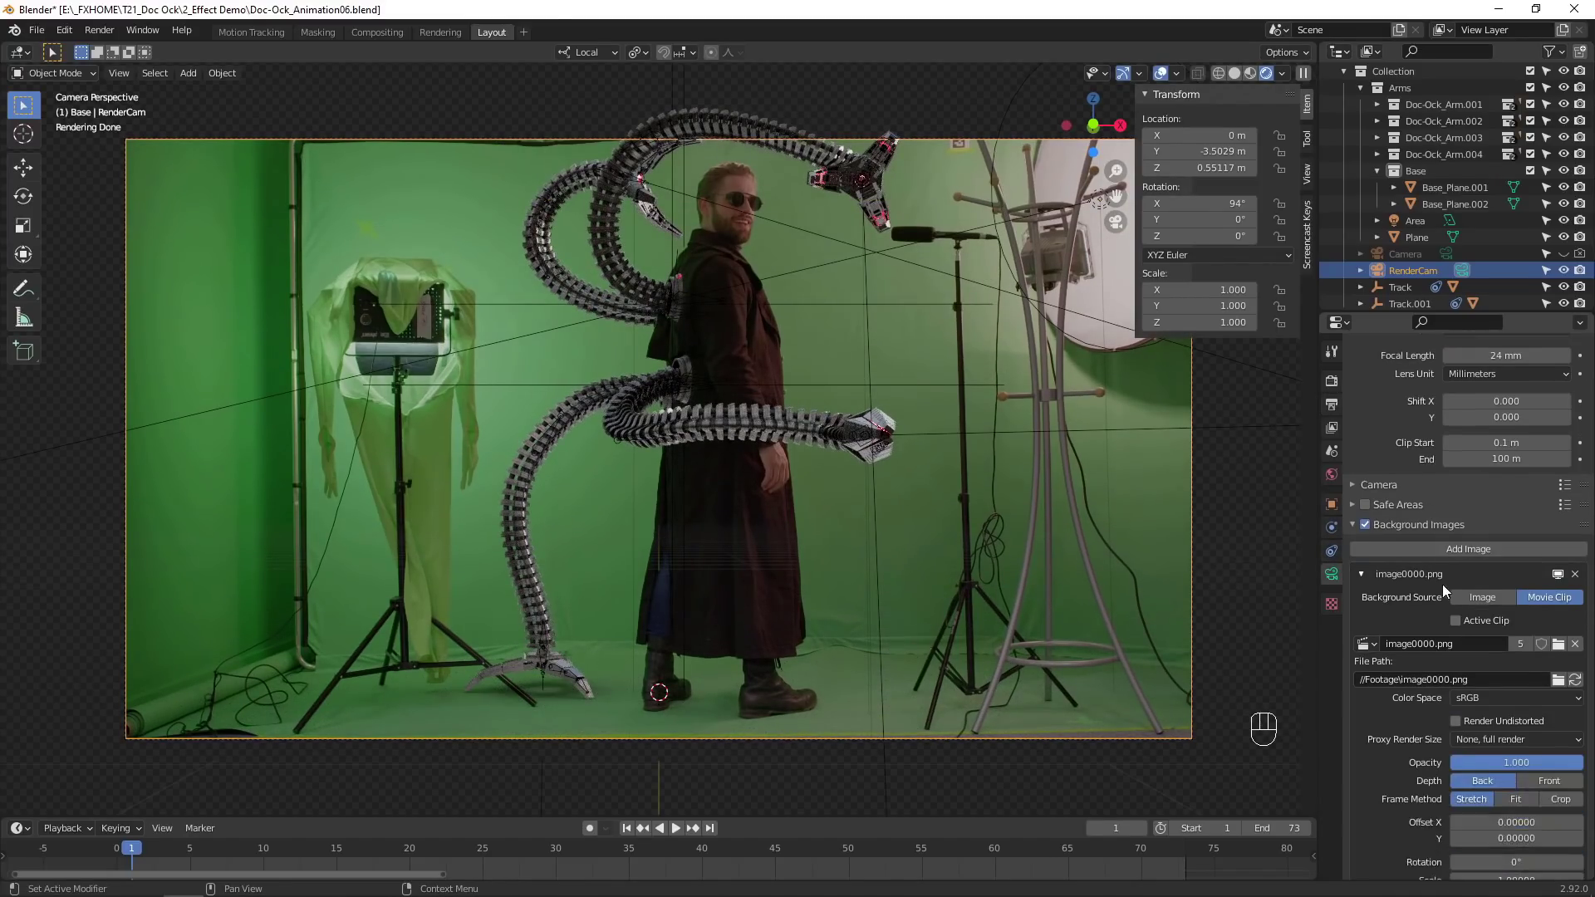
Set the background footage Frame Method to Fit inside RenderCam's frame.
click(1526, 674)
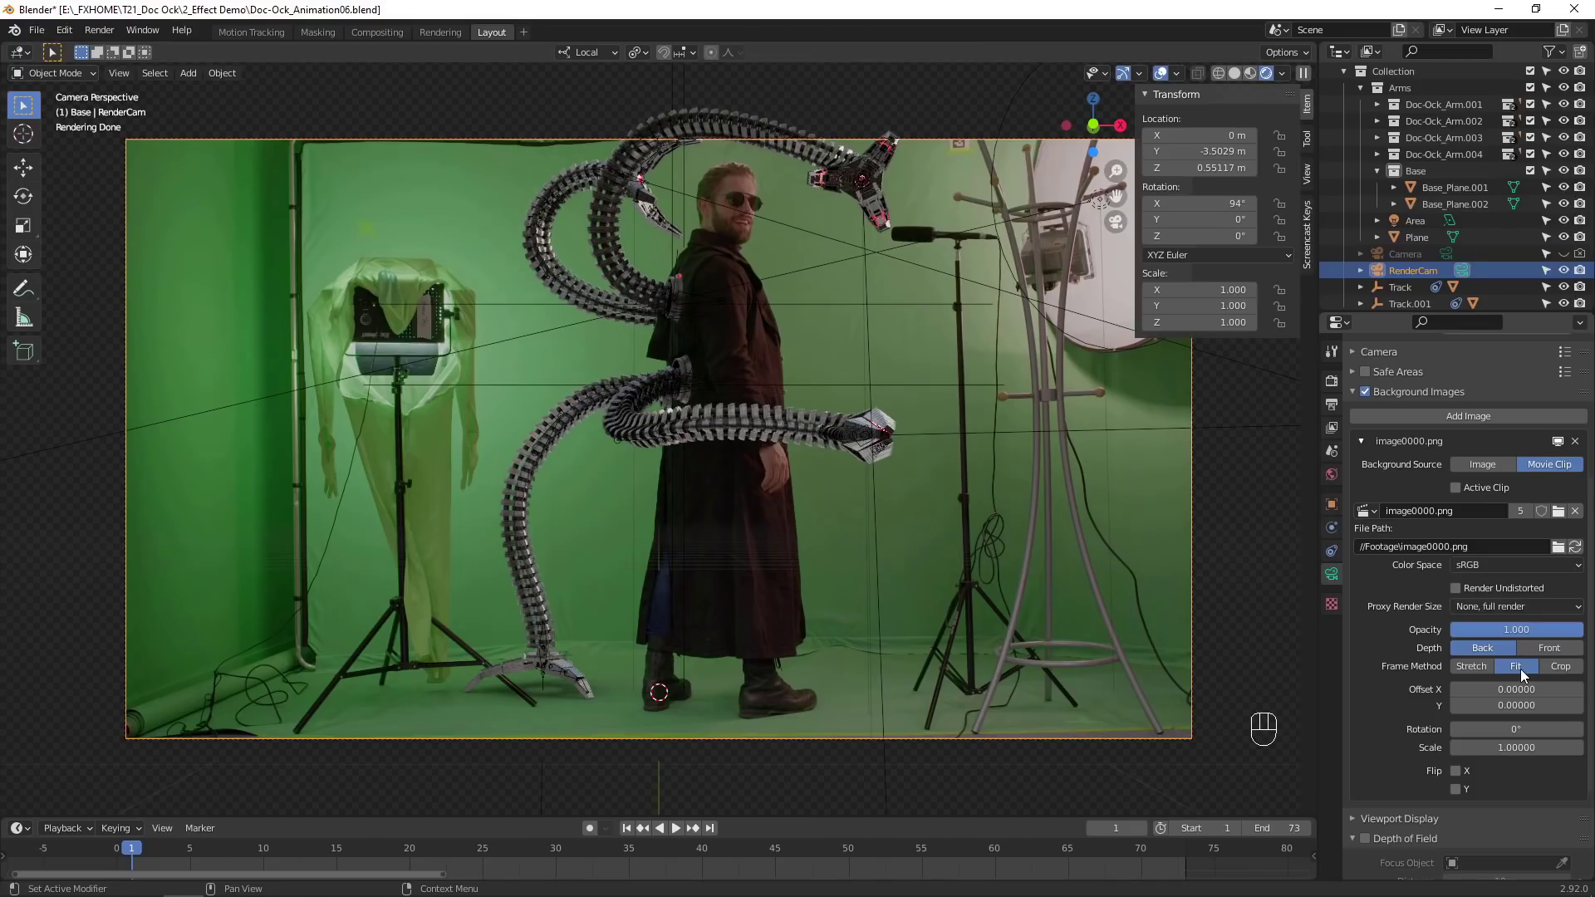
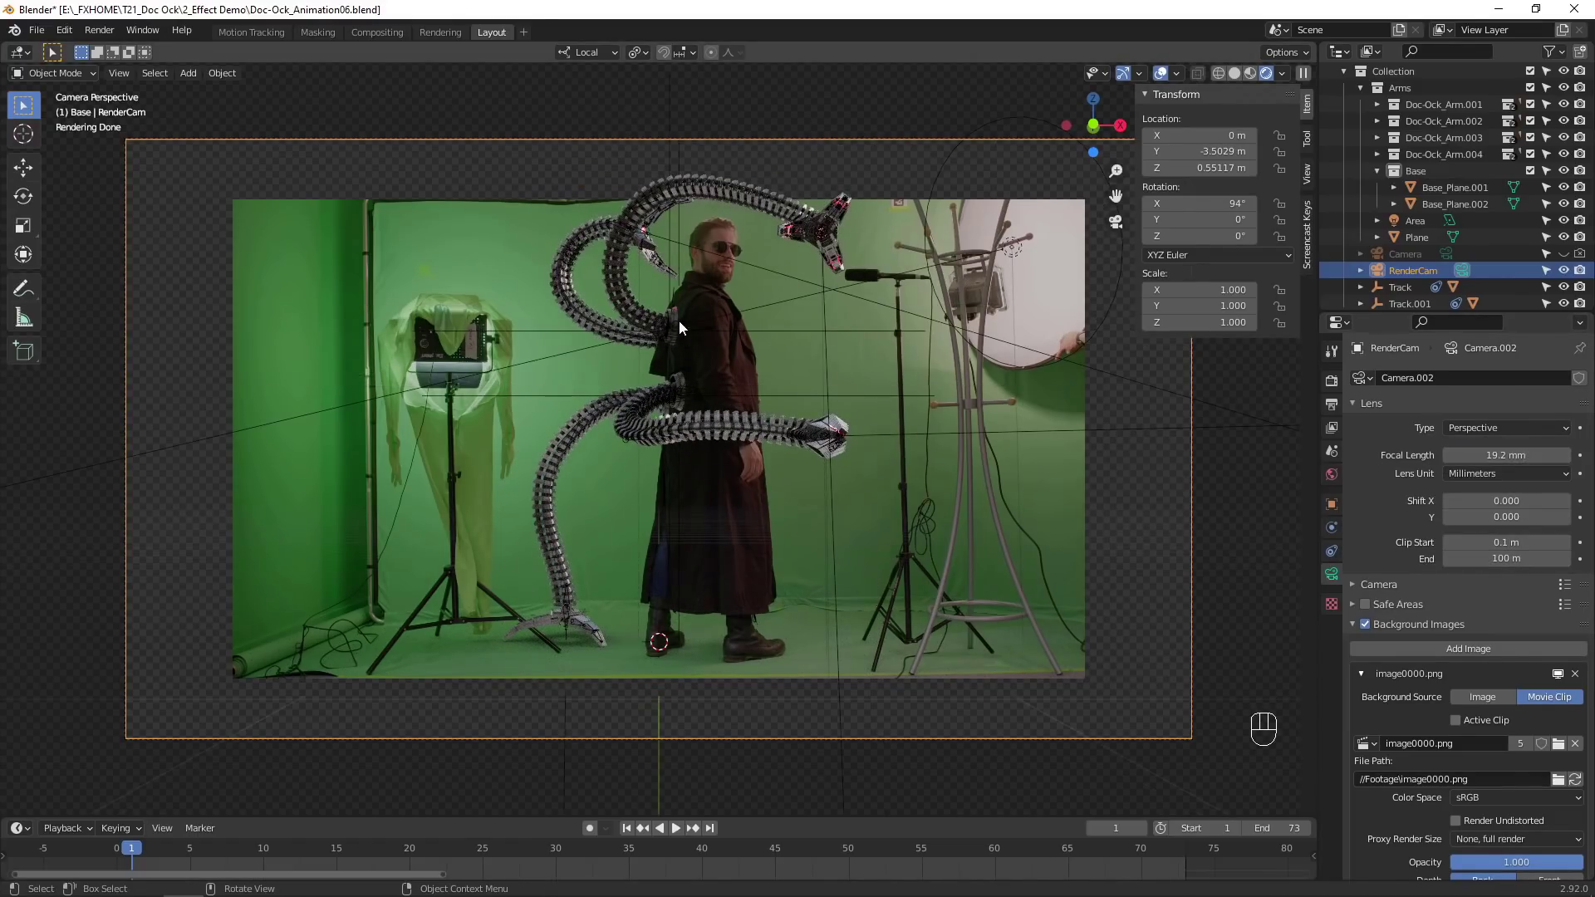
Send RGBA PNG output to the Doc-Ock_Render folder and save Doc-Ock_Animation06.blend.
click(1330, 416)
drag(1580, 680, 1315, 597)
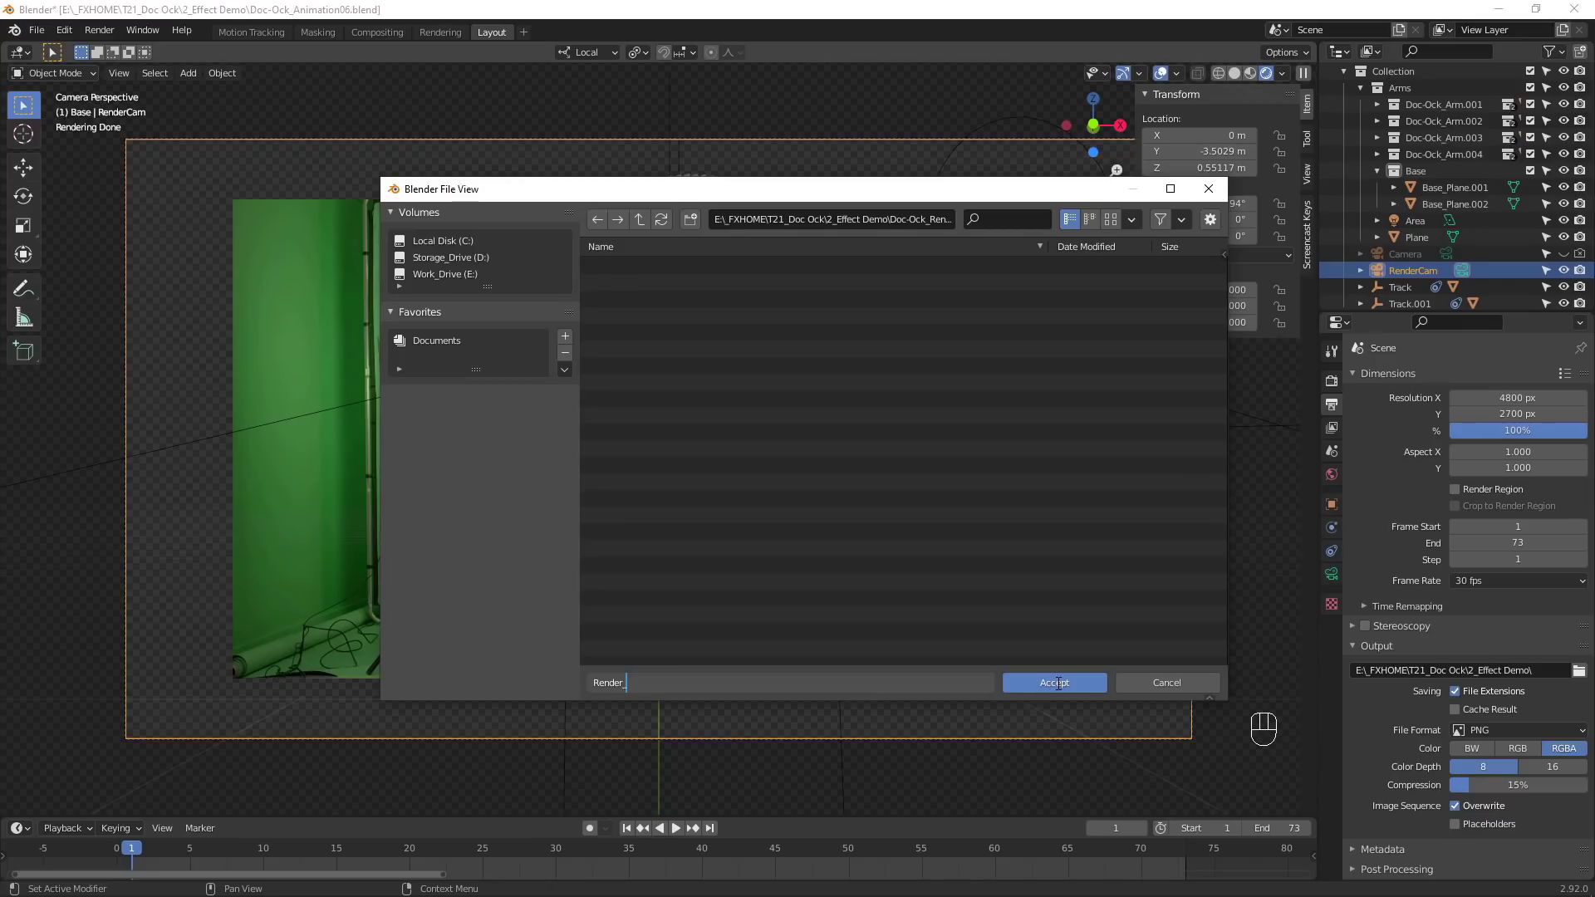
click(1564, 734)
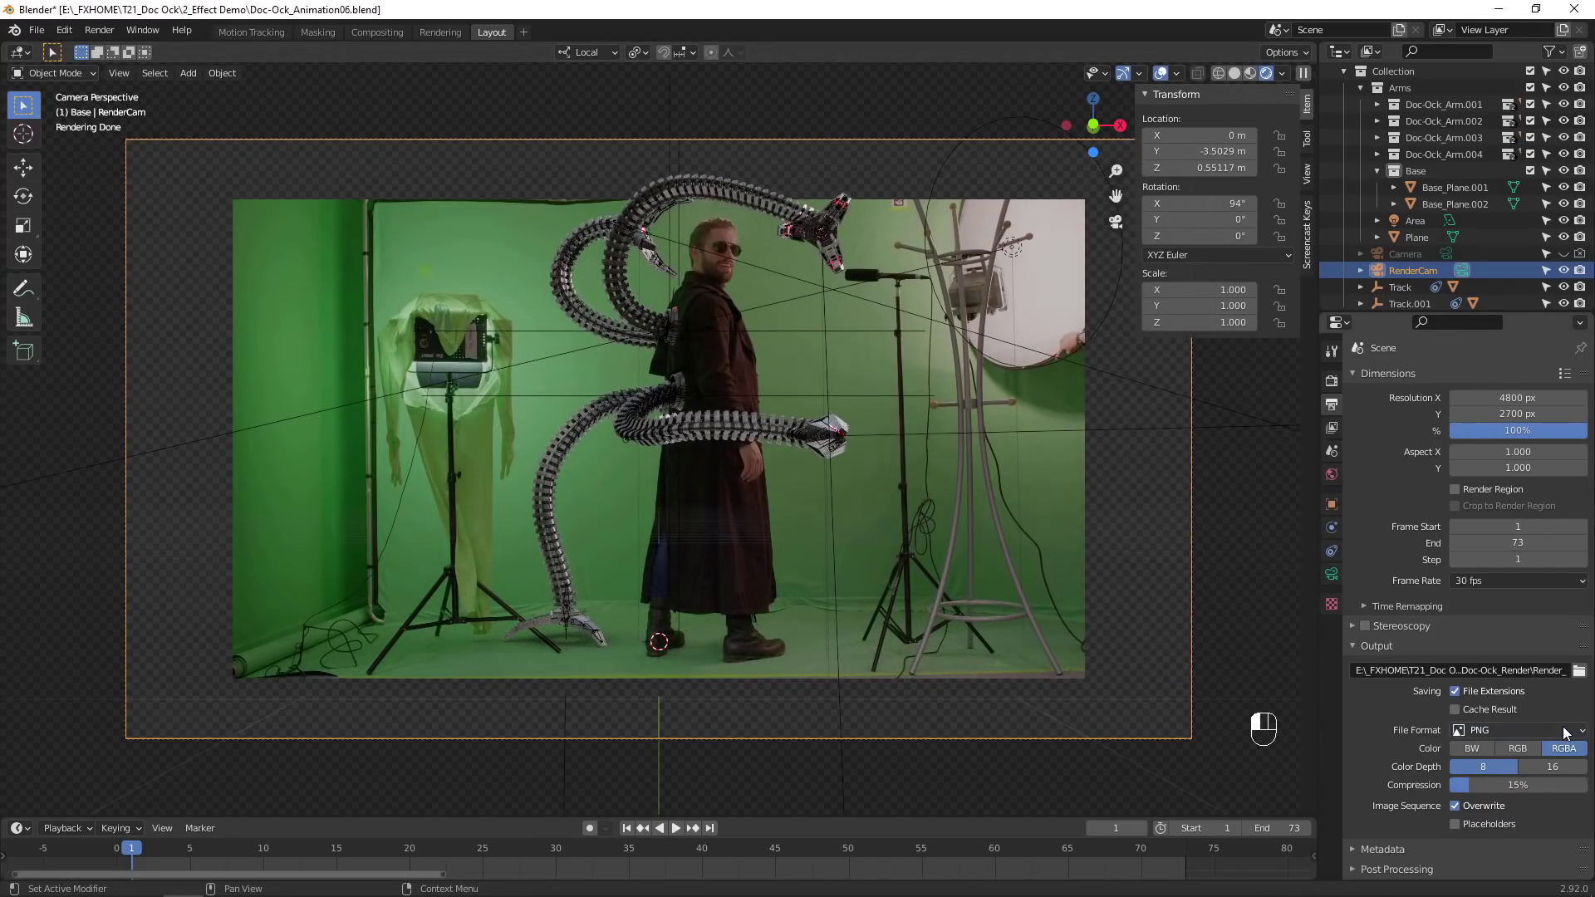
key(ctrl+s)
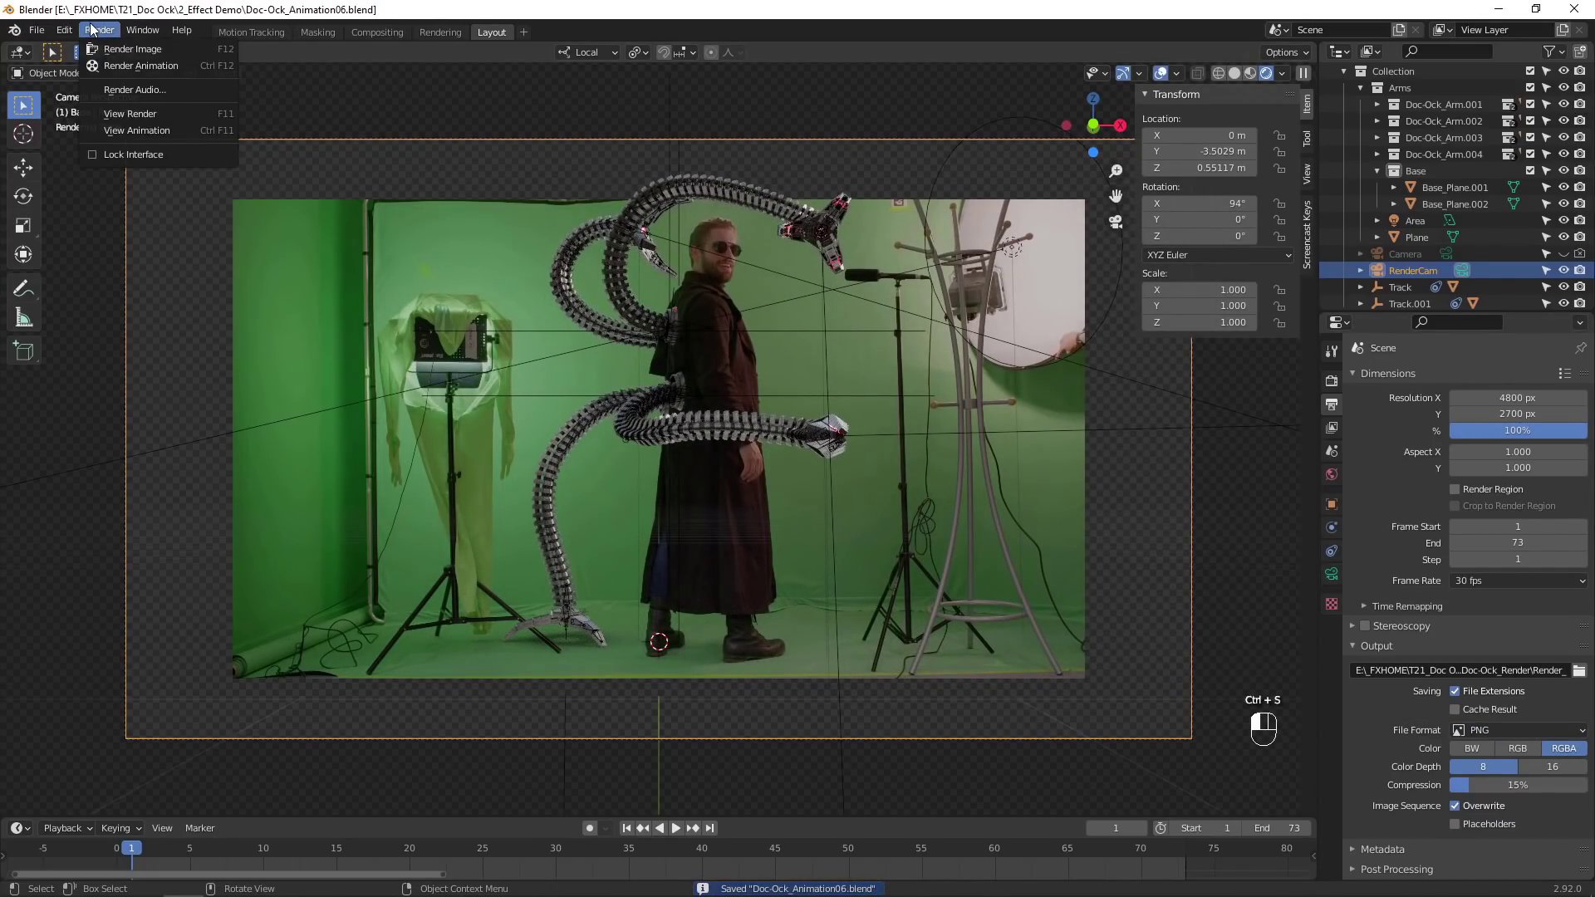